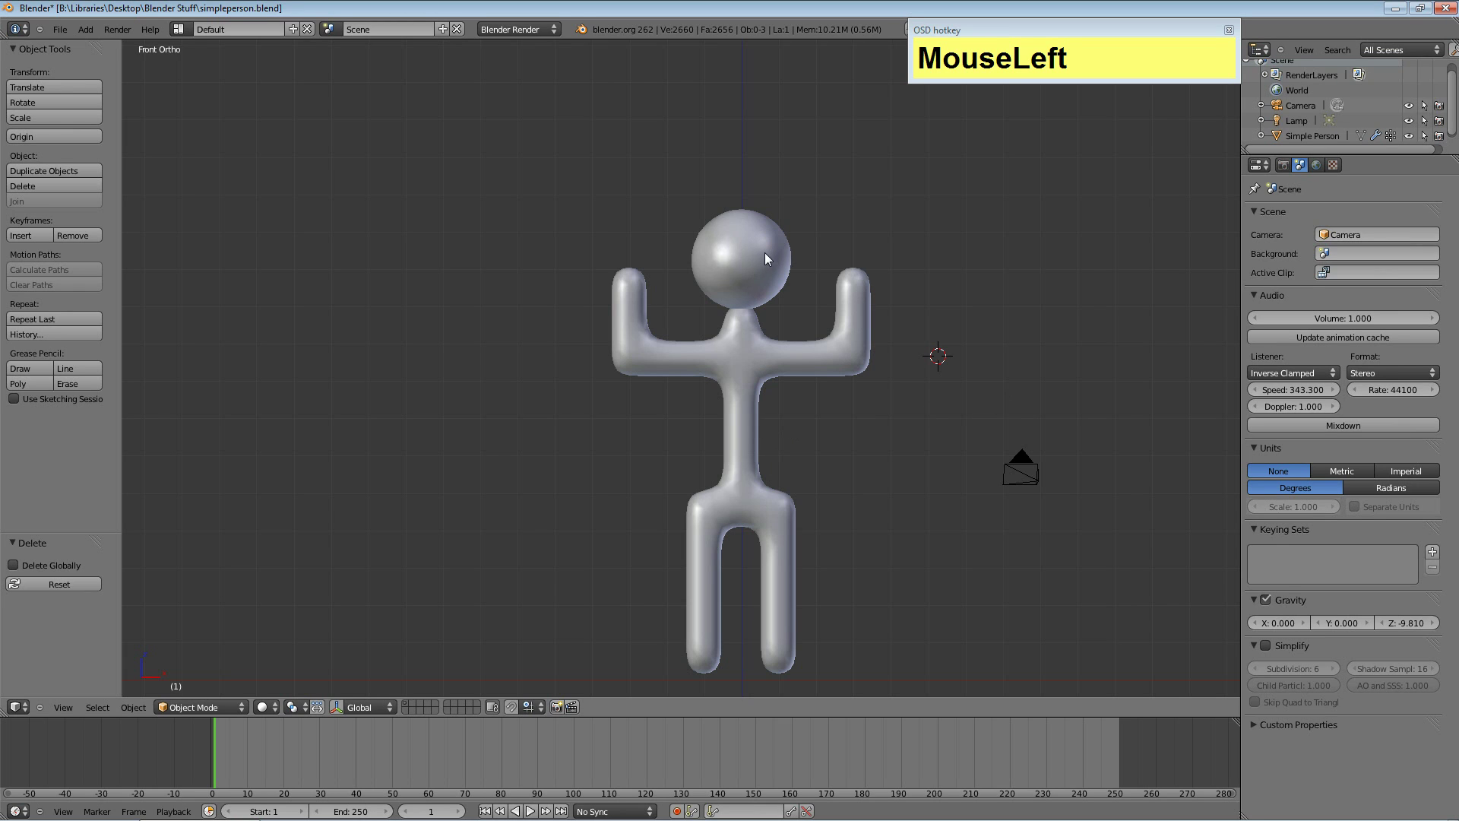
Make the Simple Person figure active and toggle it through edit mode back to object mode.
right_click(736, 262)
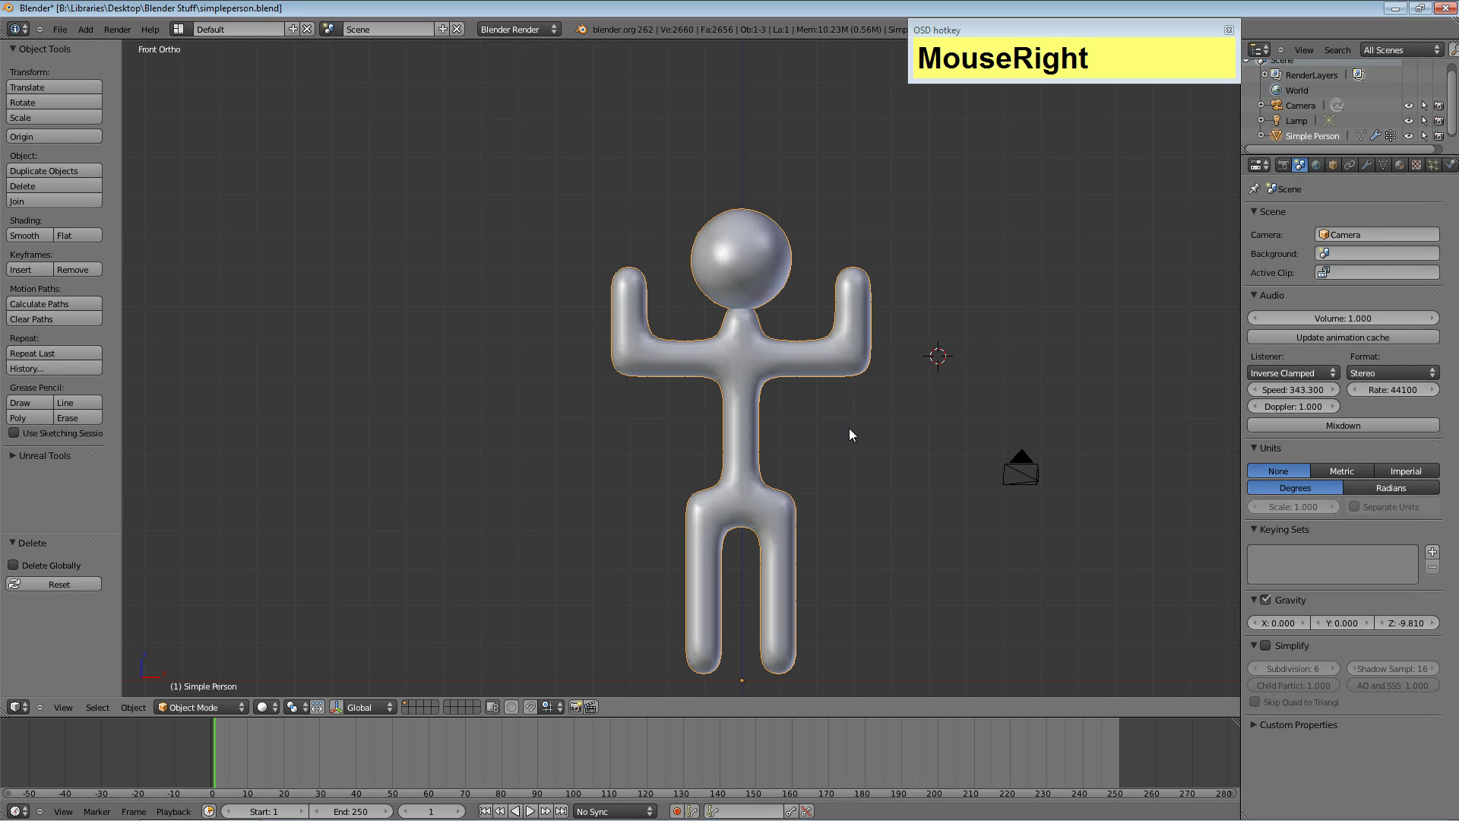
key(Tab)
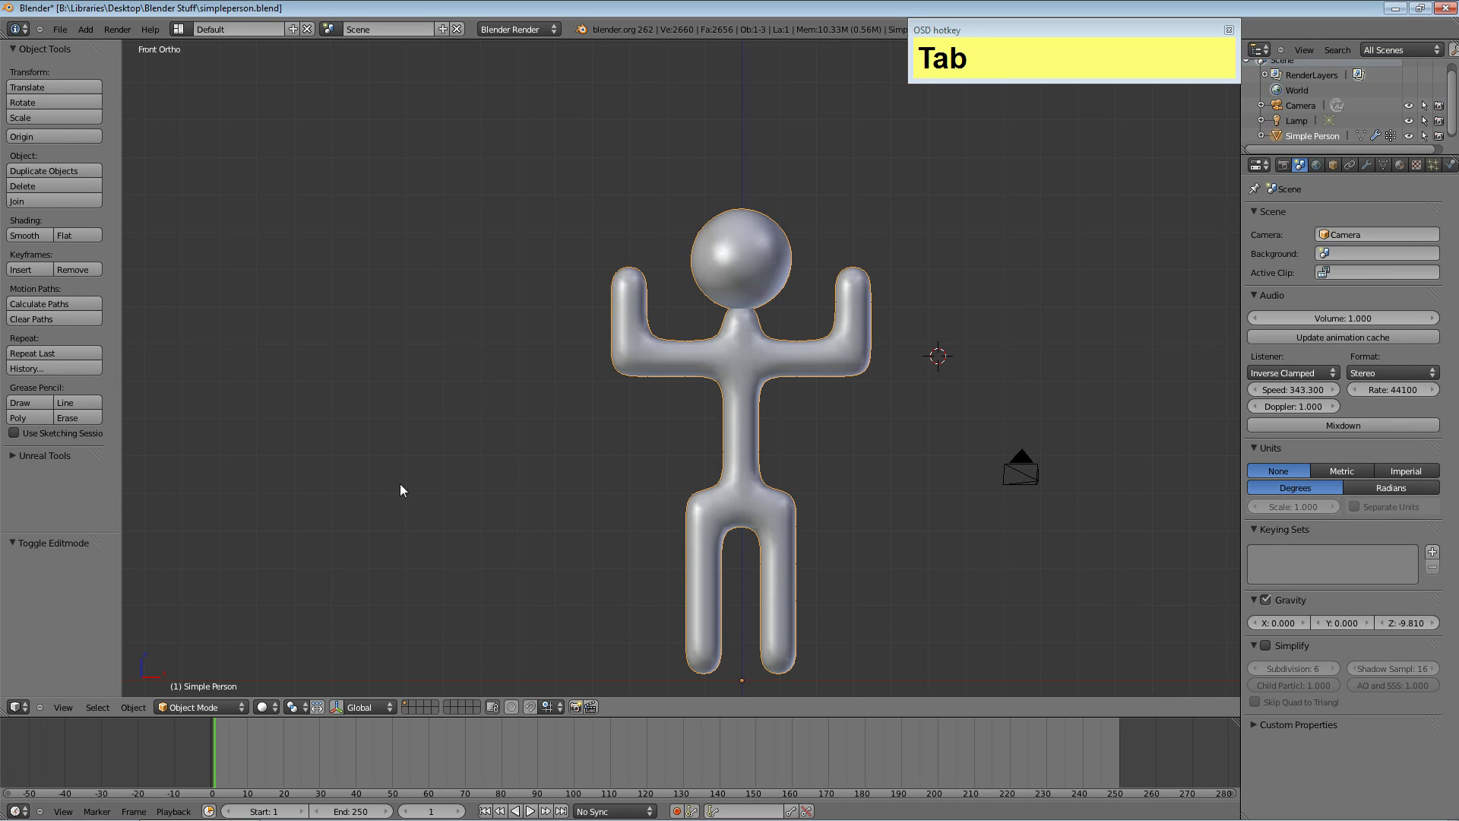
Deselect all, add a single-bone armature and move it beside the figure's torso.
key(a)
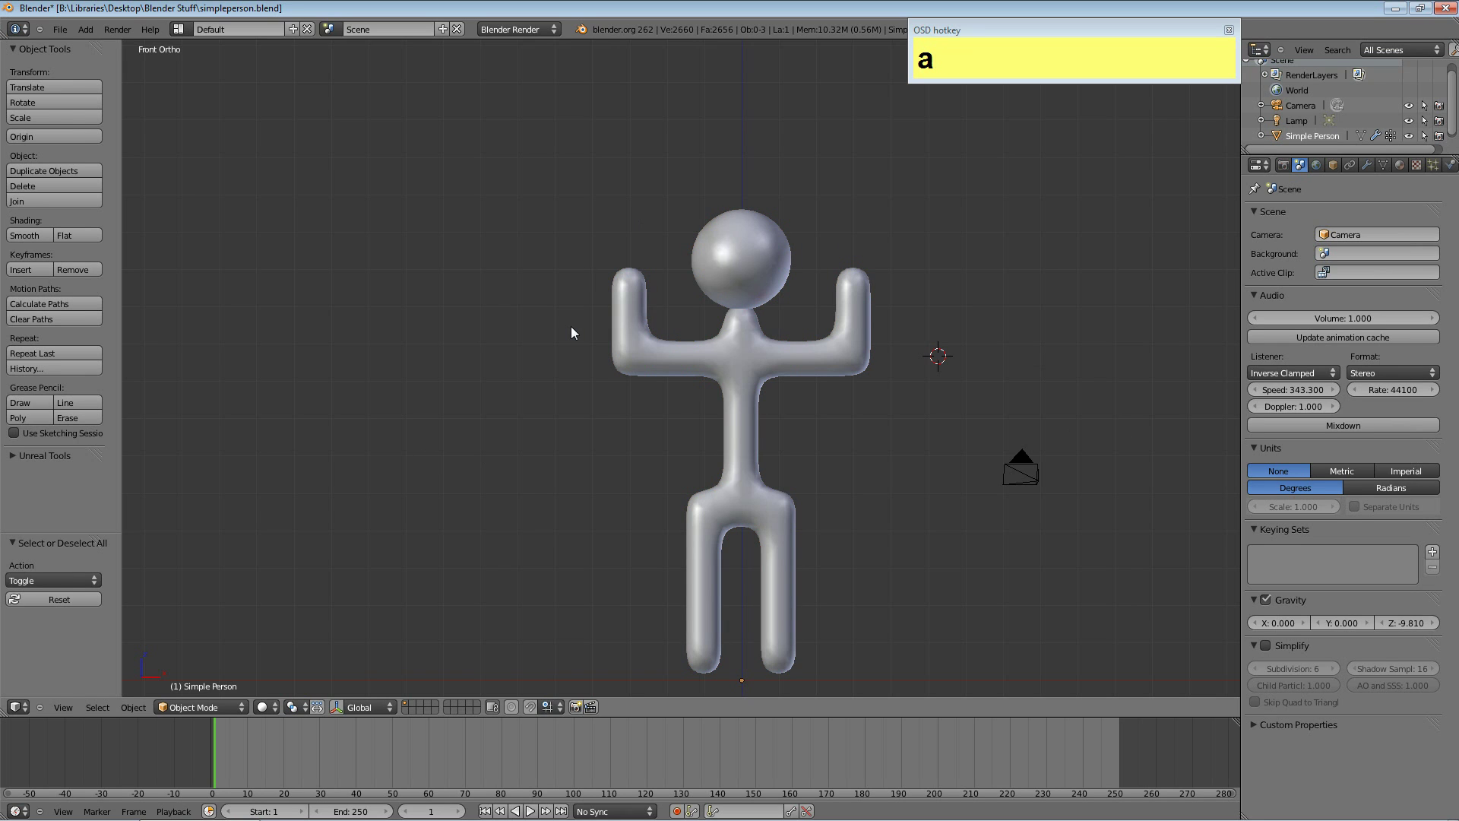
key(shift+a)
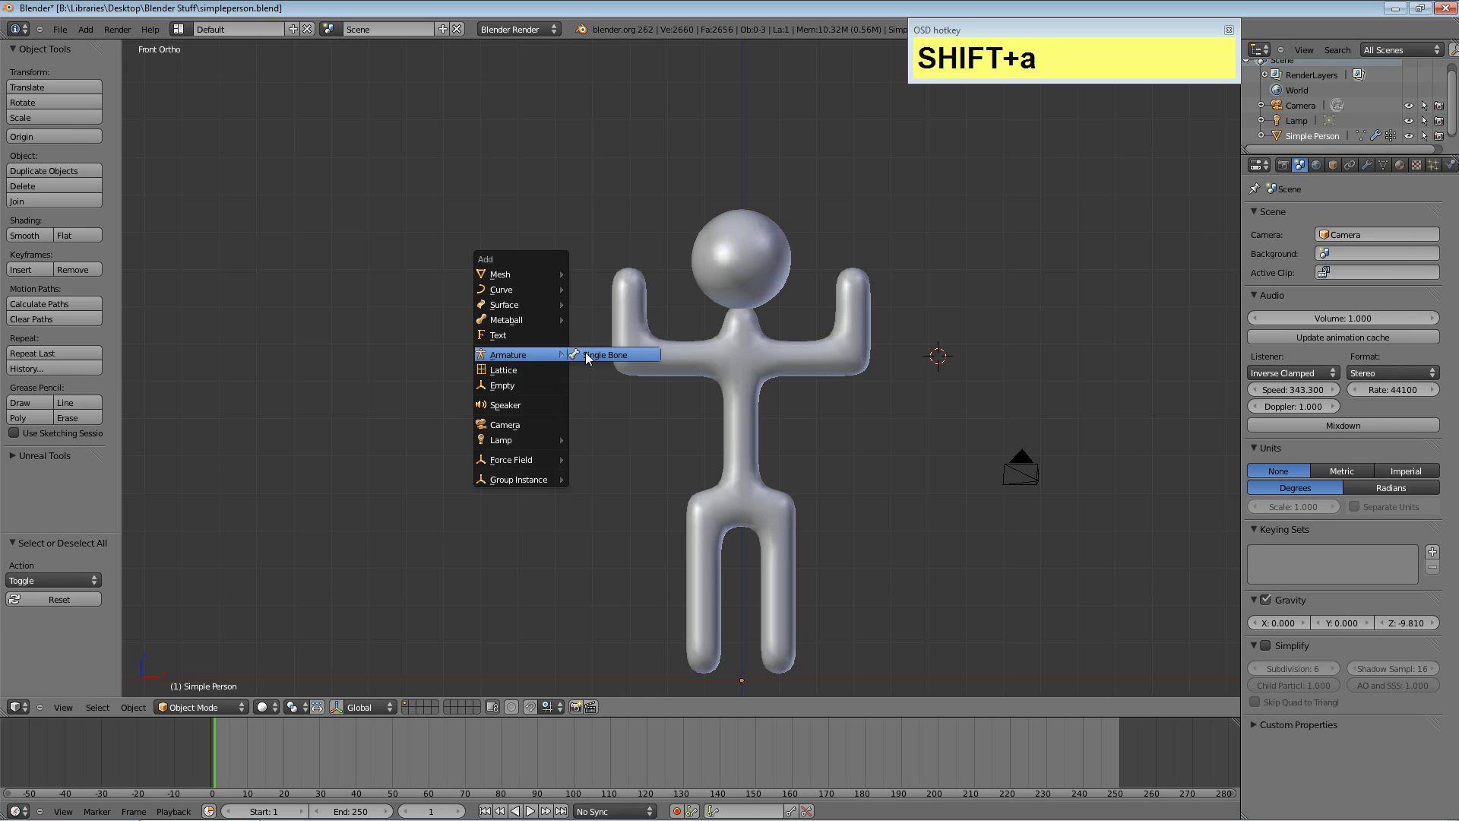
drag(591, 357, 943, 359)
drag(941, 357, 788, 454)
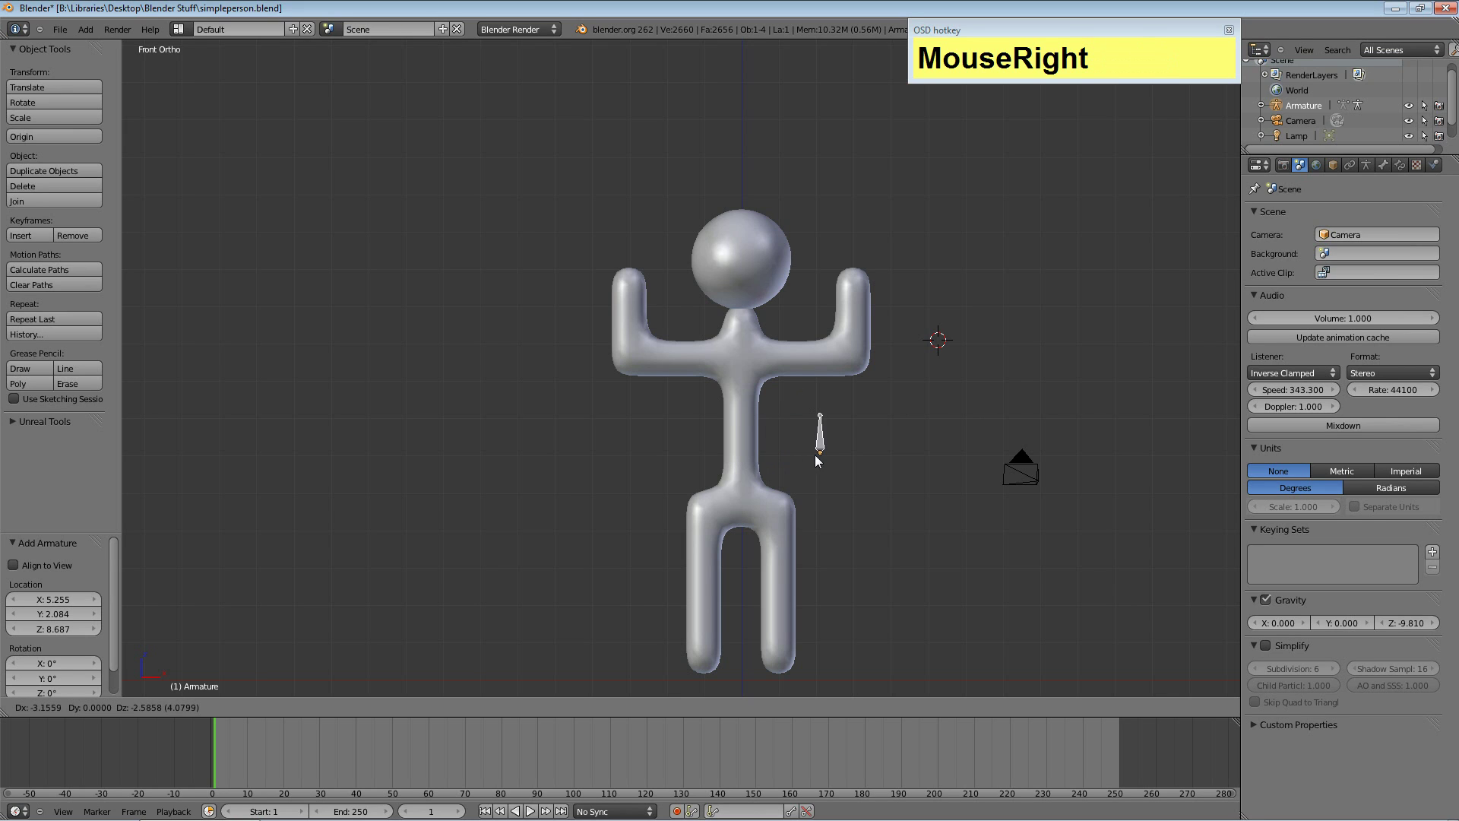
Show the mesh as wireframe and move the bone down to the figure's hips.
click(808, 447)
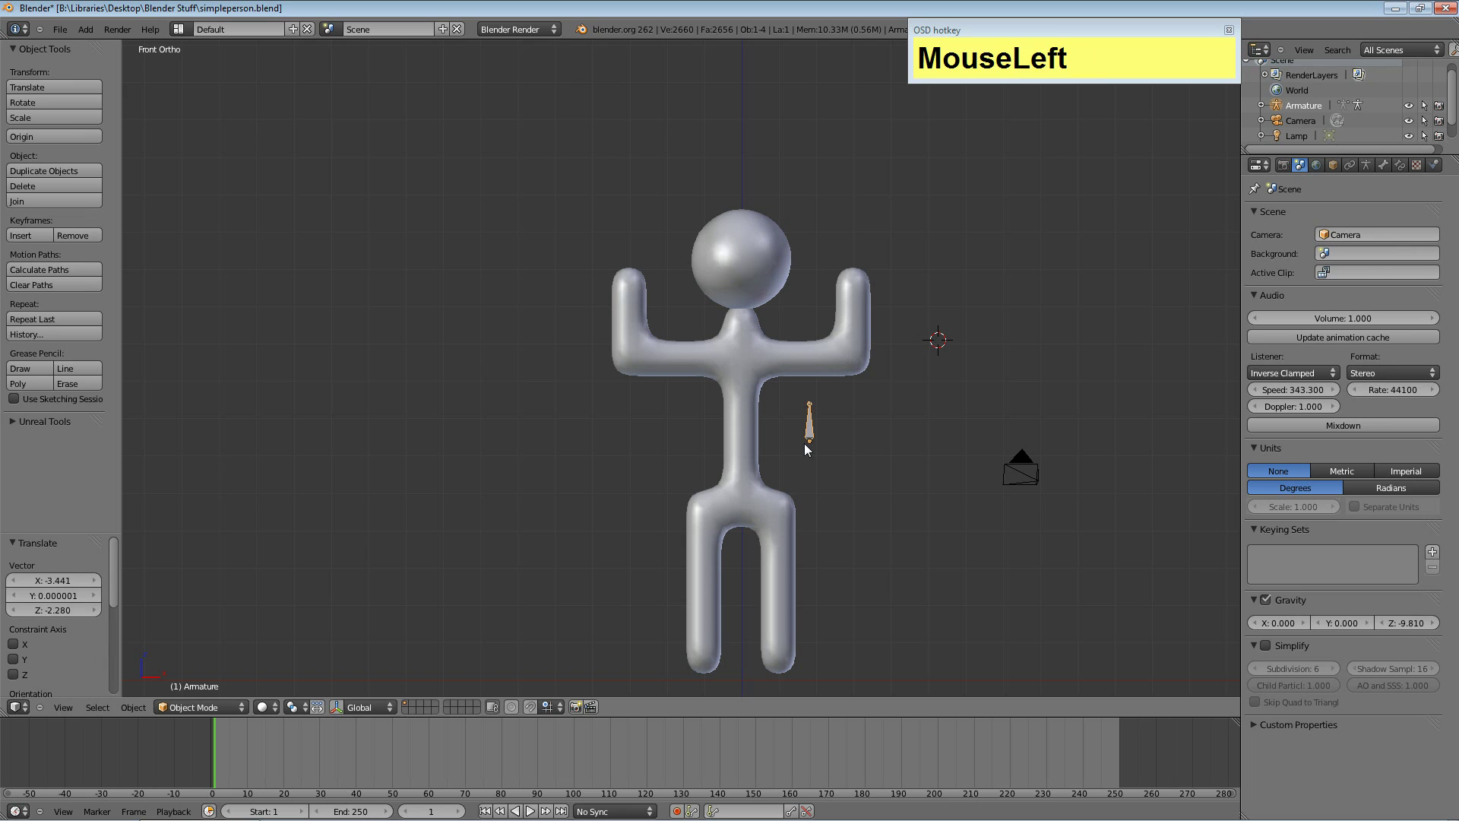
key(z)
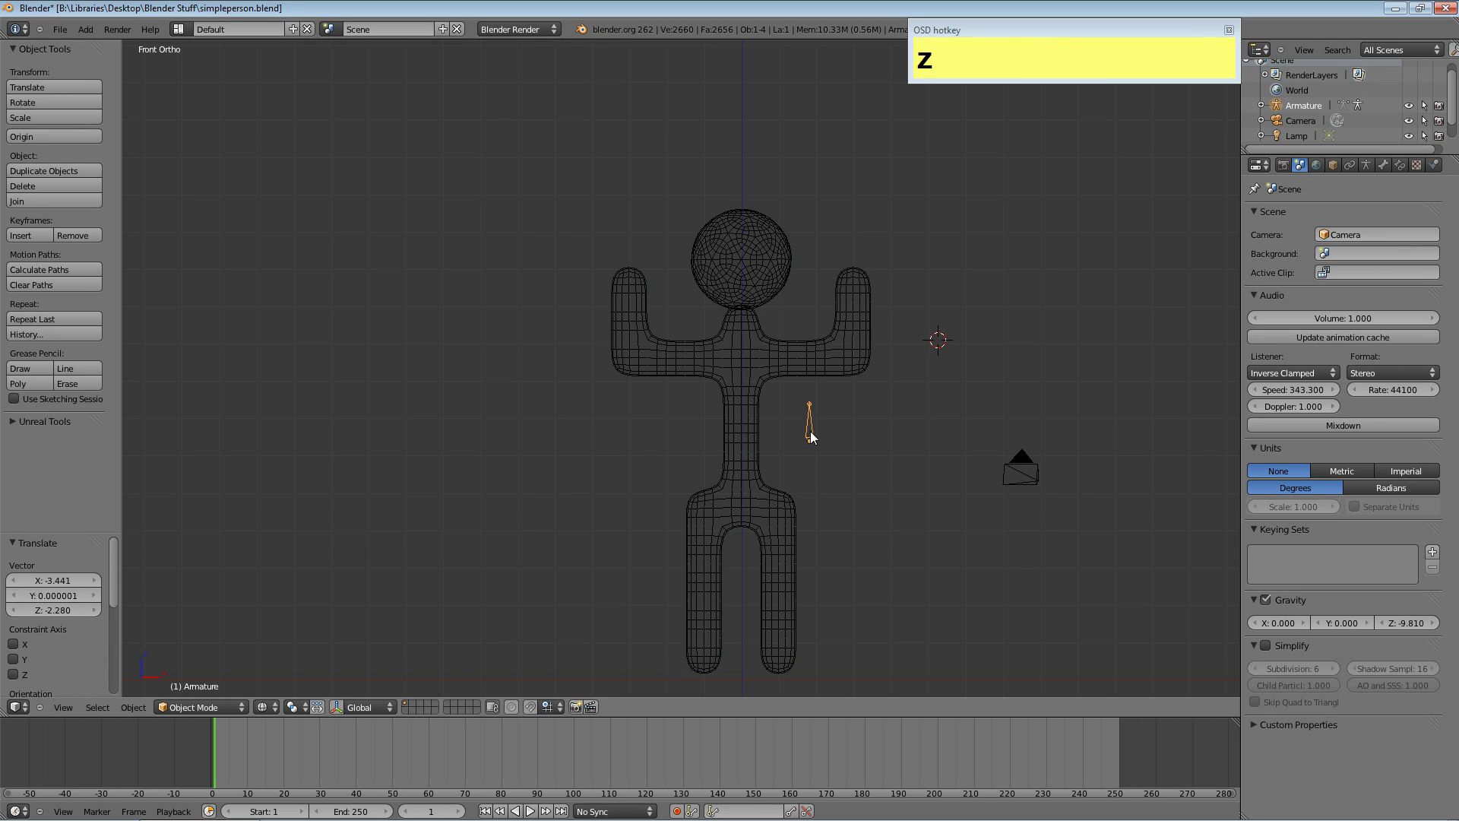
drag(815, 430, 737, 494)
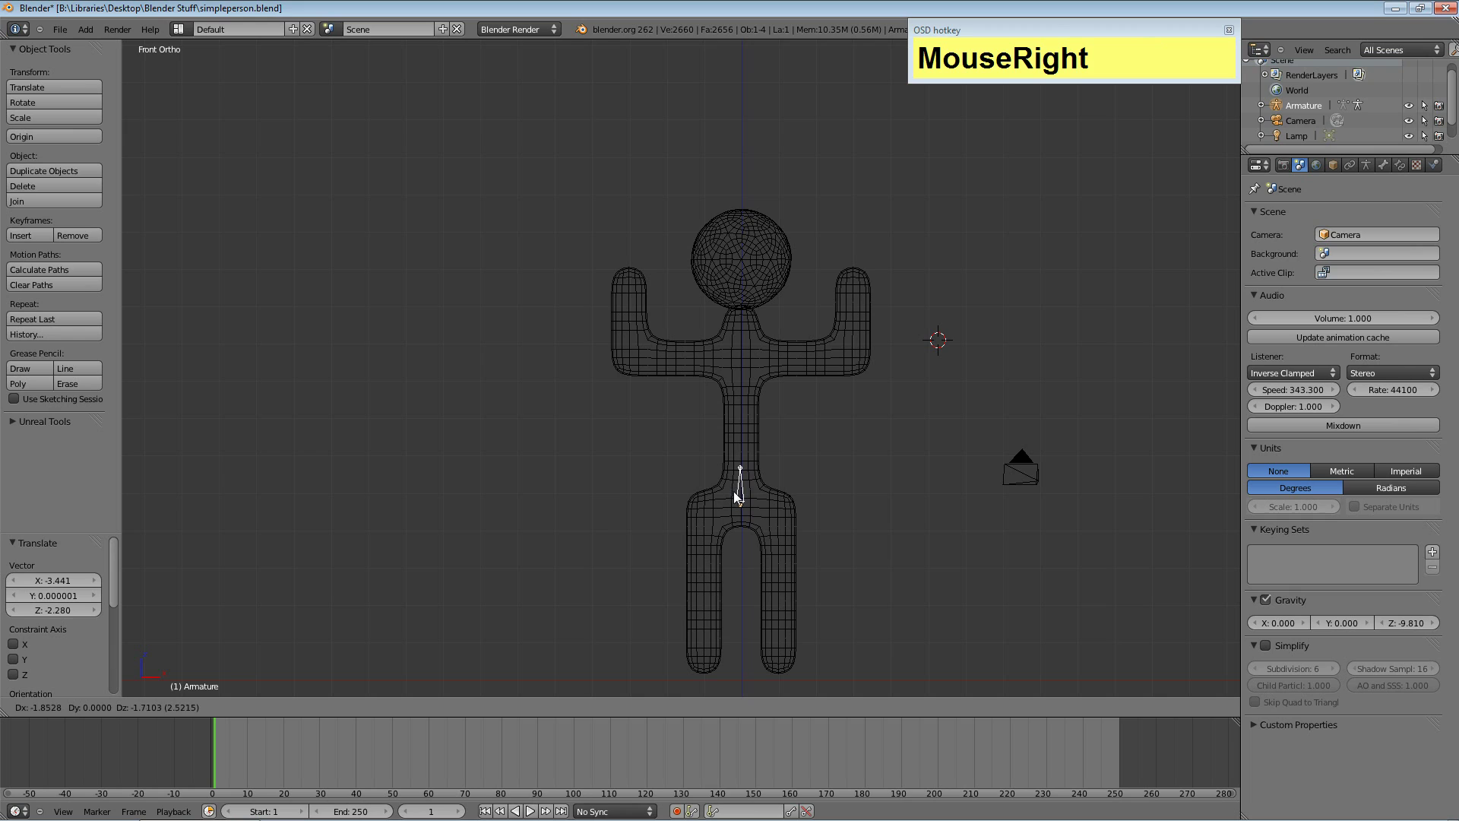
click(738, 495)
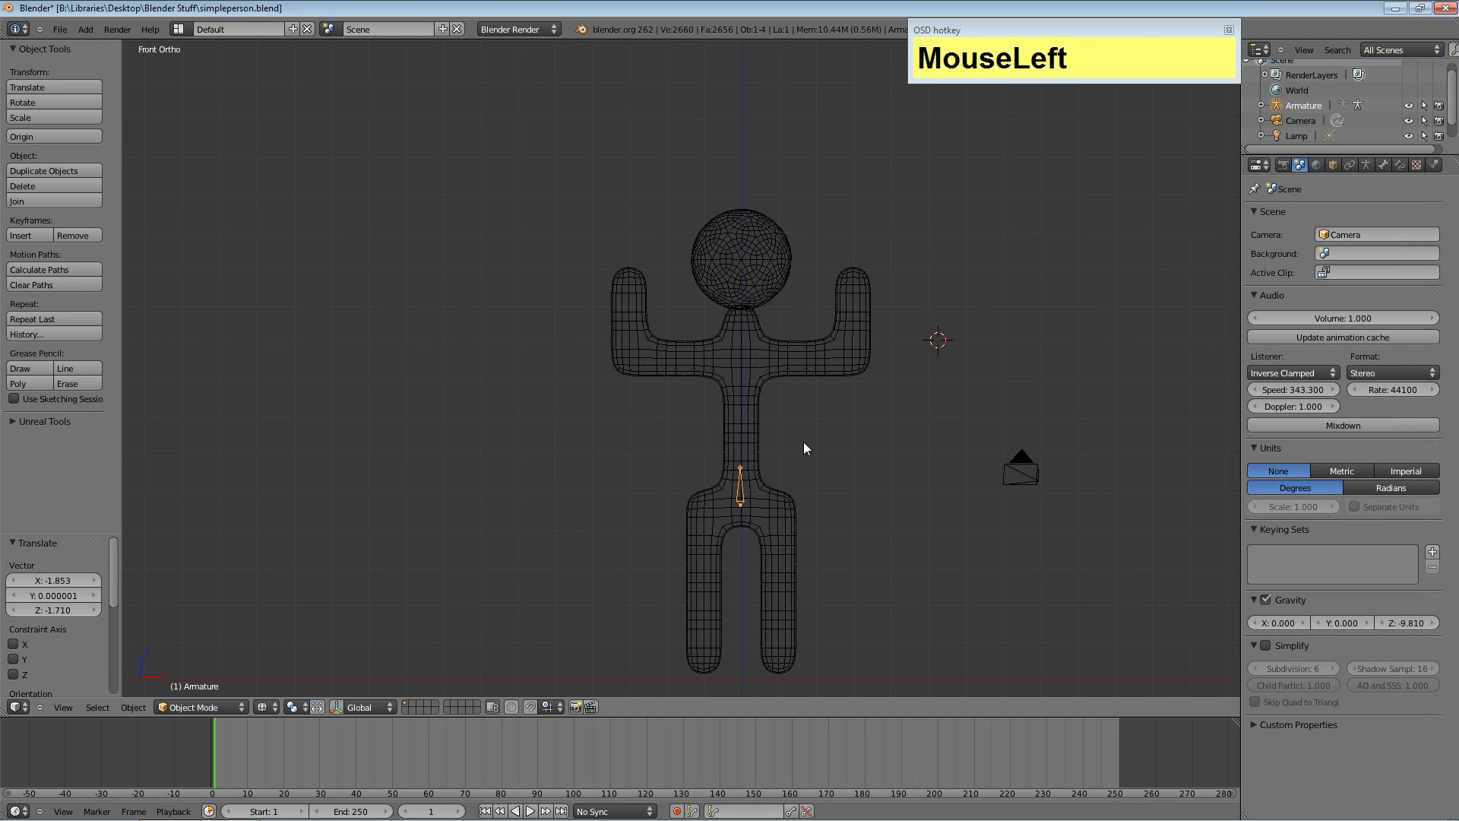
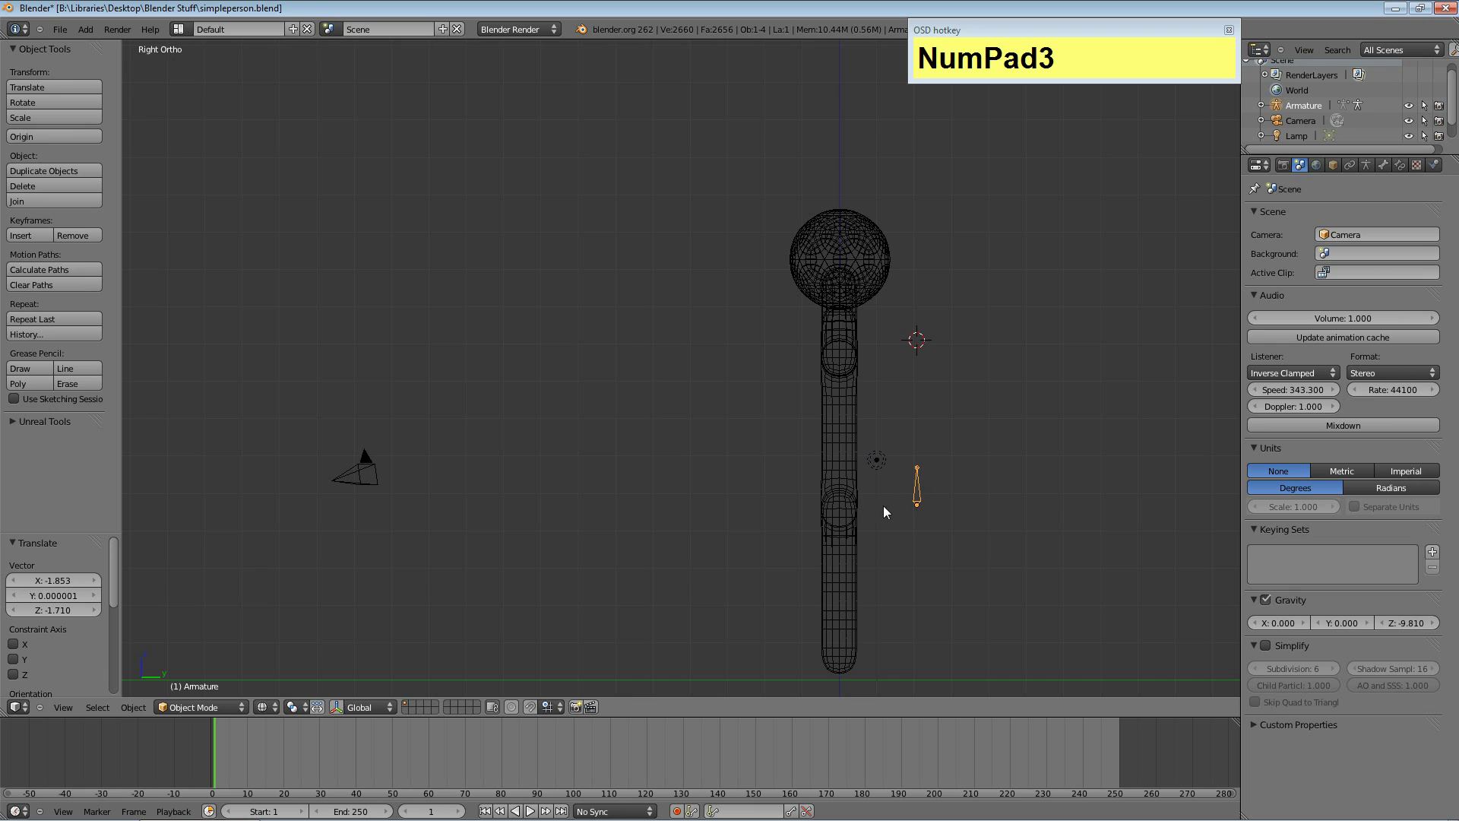
Centre the bone inside the body along depth from the side view, nudge it in front view, and enter bone editing.
key(g)
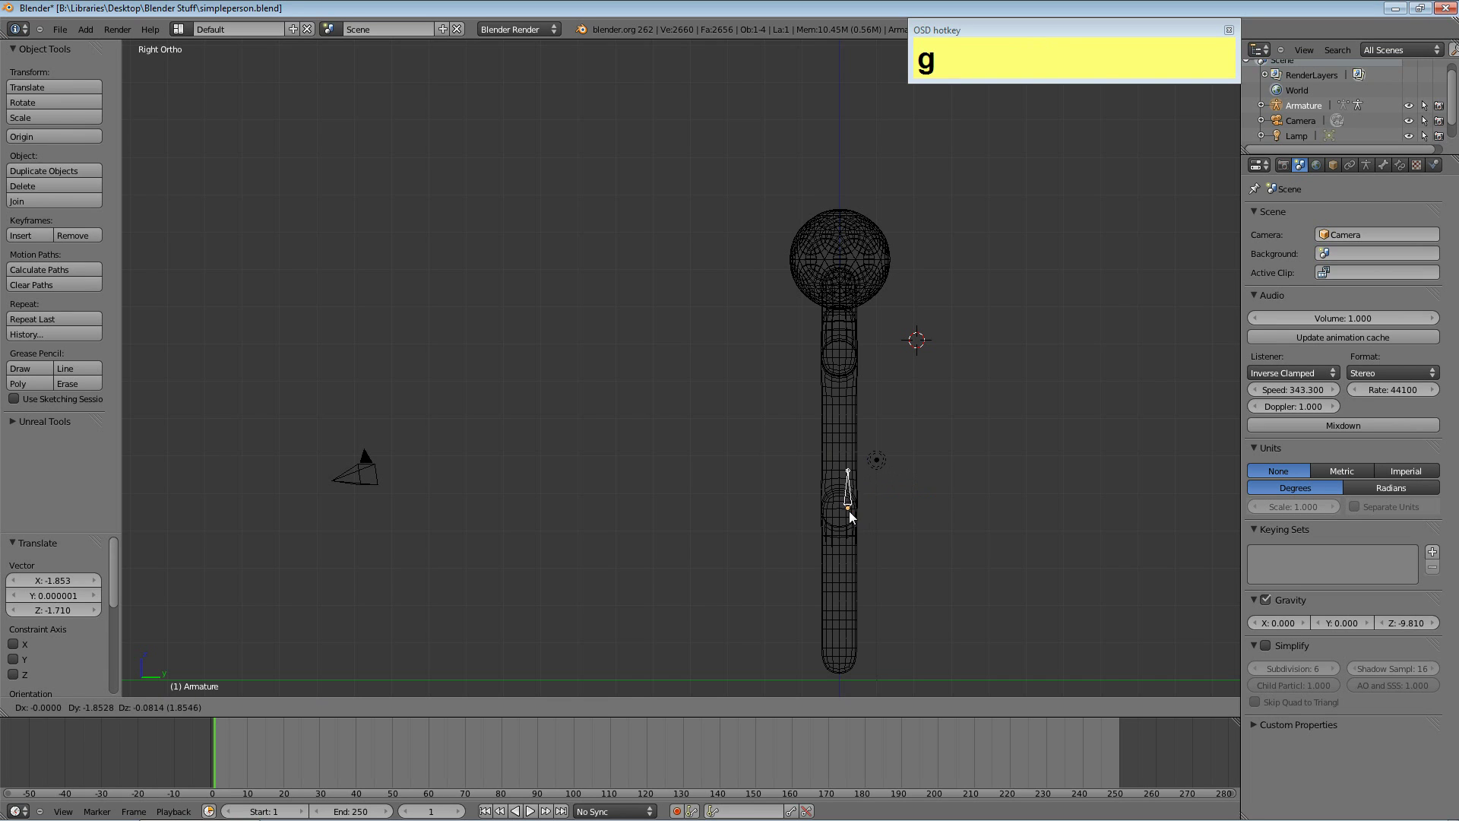
key(y)
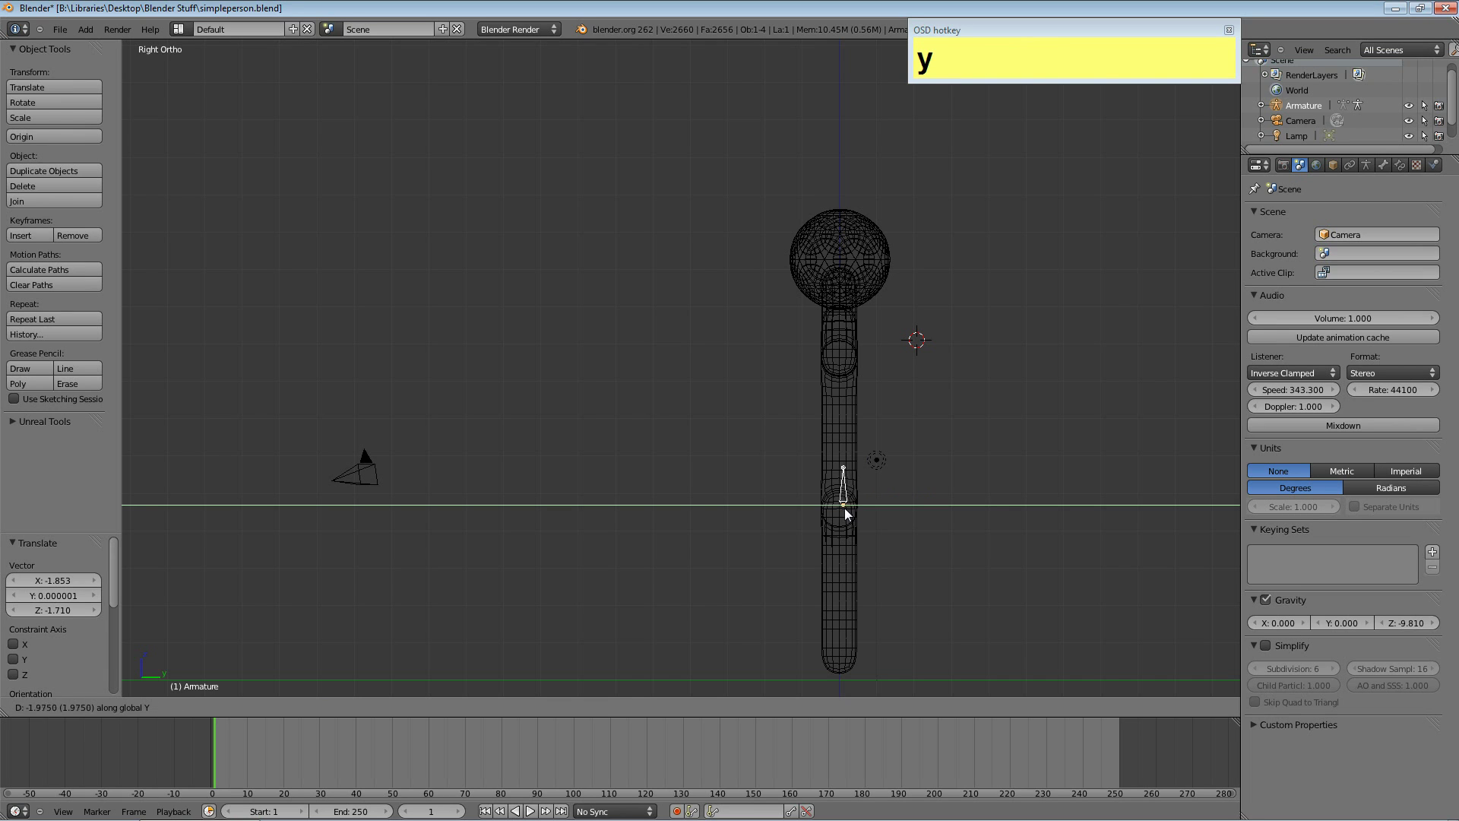
click(844, 512)
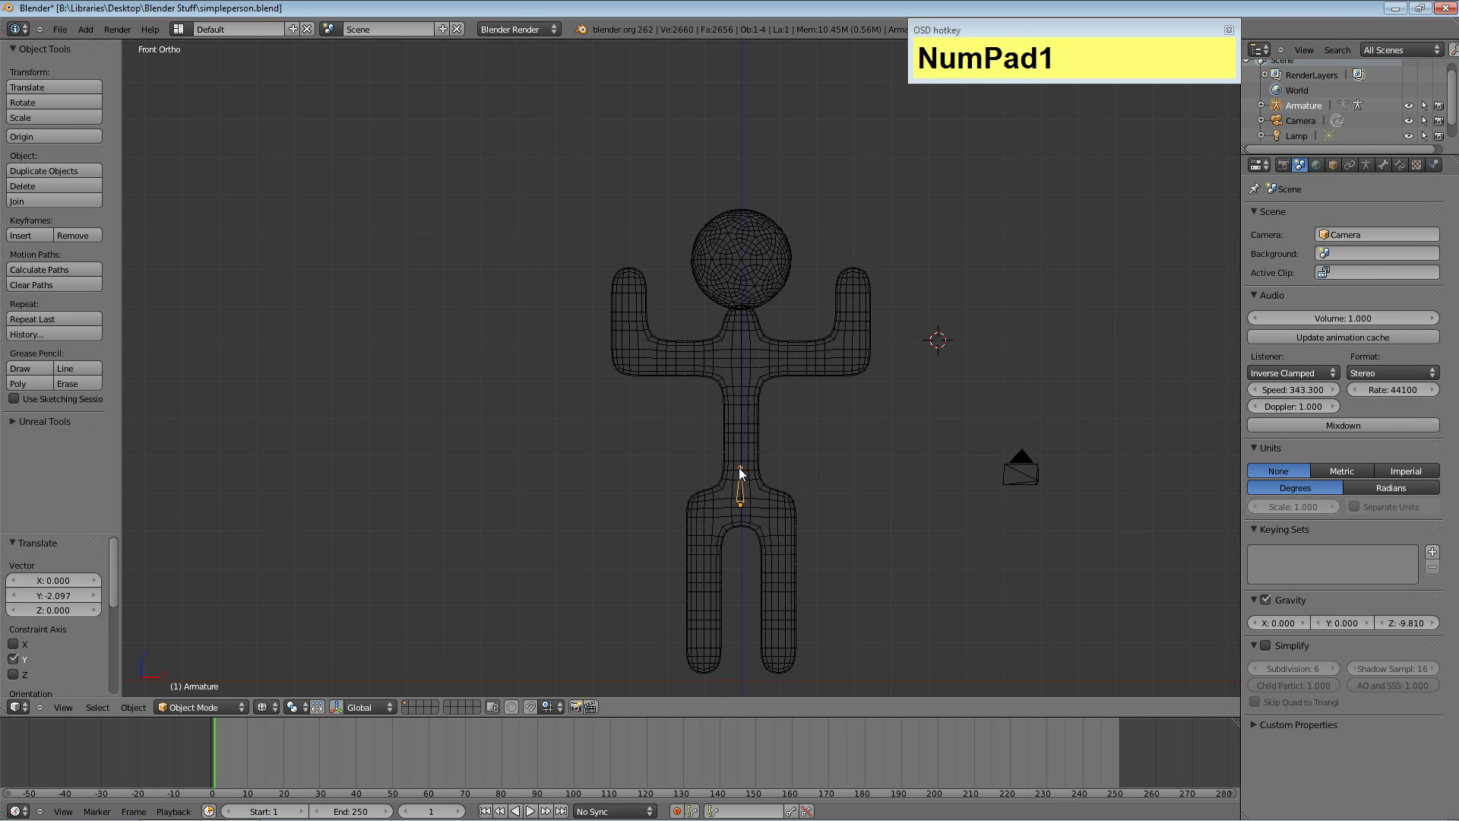
key(g)
click(750, 468)
key(KP_3)
key(KP_1)
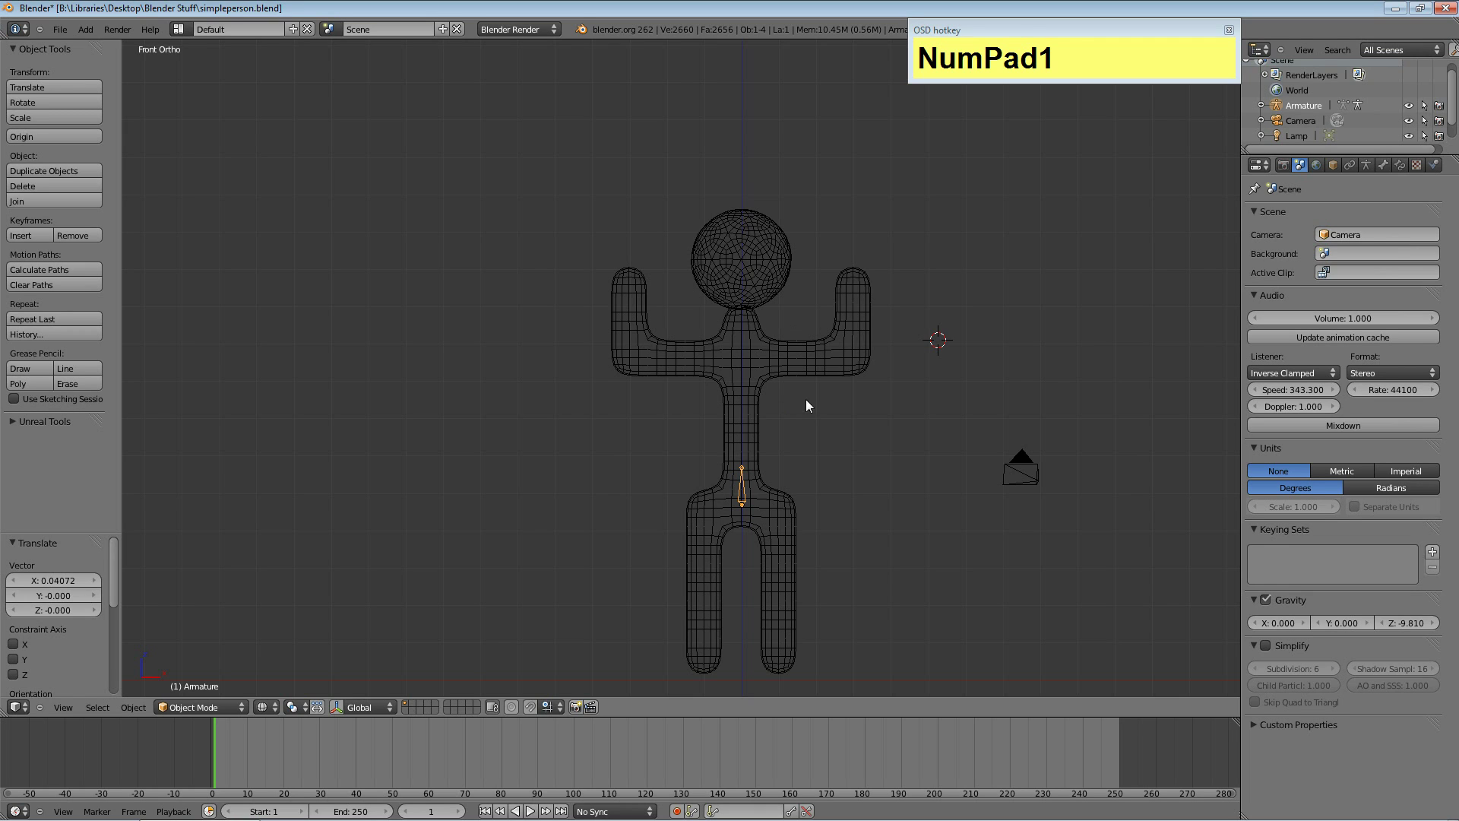
Select the bone's upper tip and start moving it straight up toward the chest.
key(Tab)
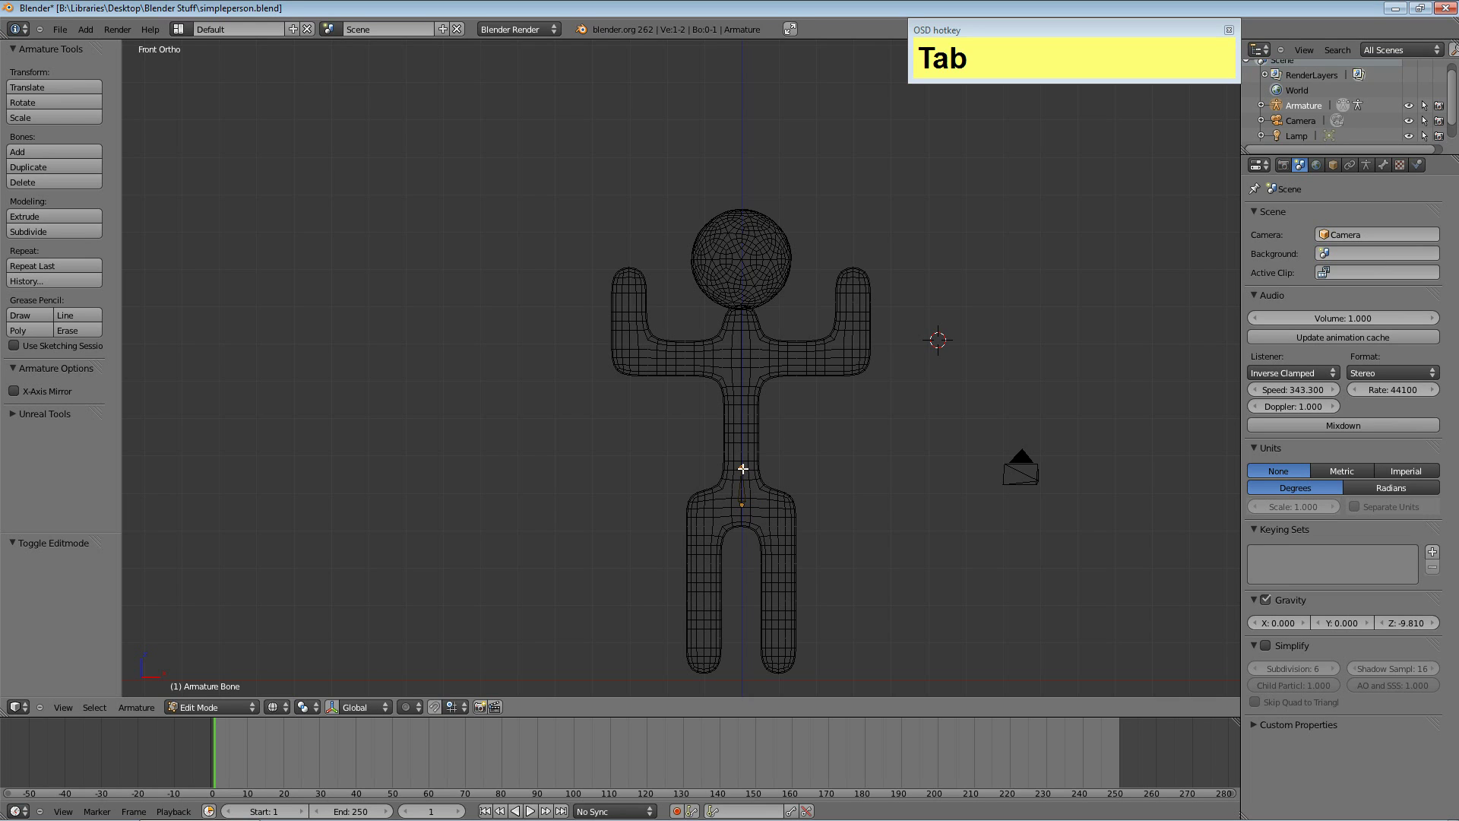
right_click(738, 465)
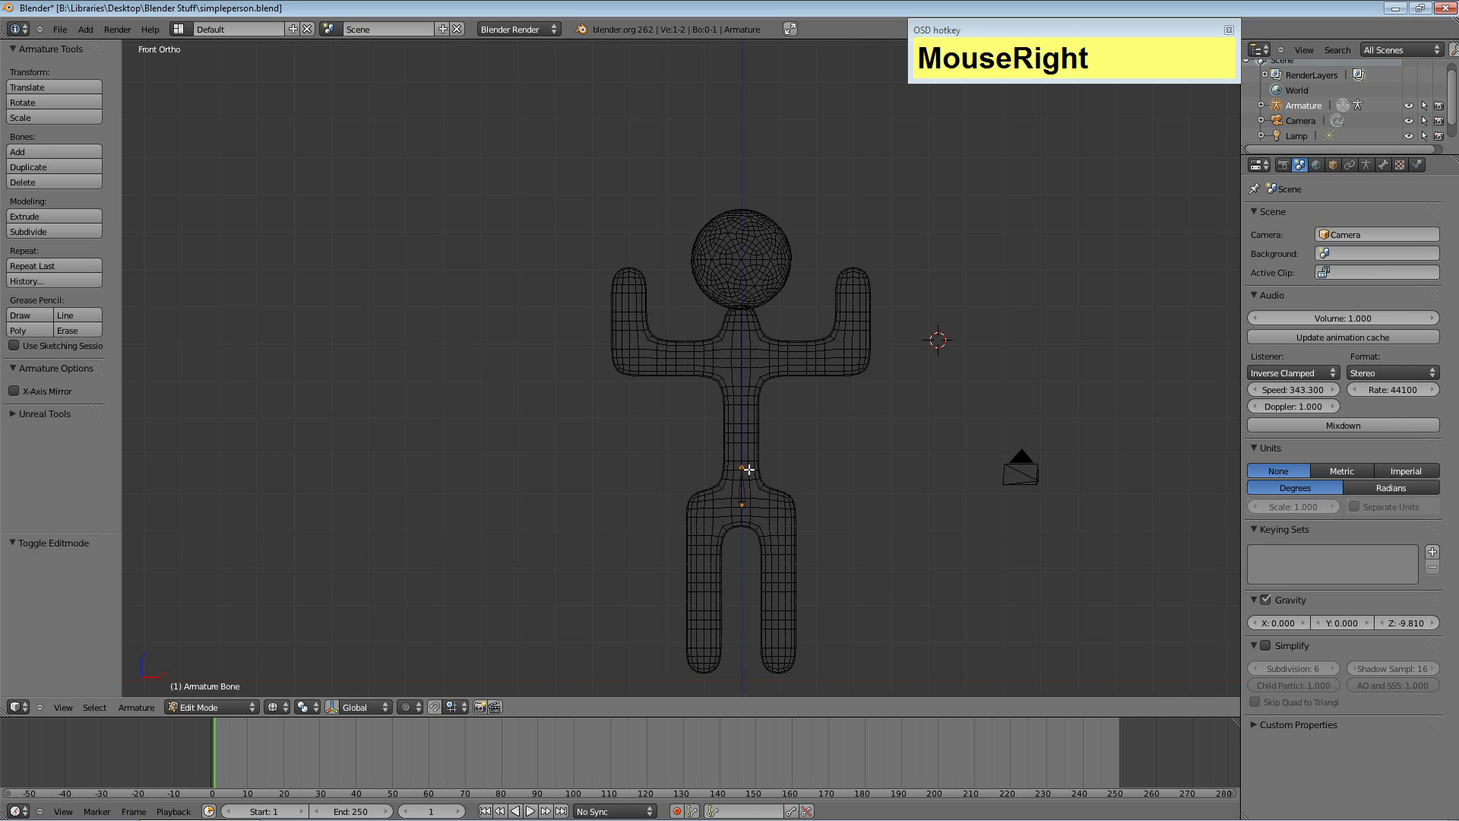
key(g)
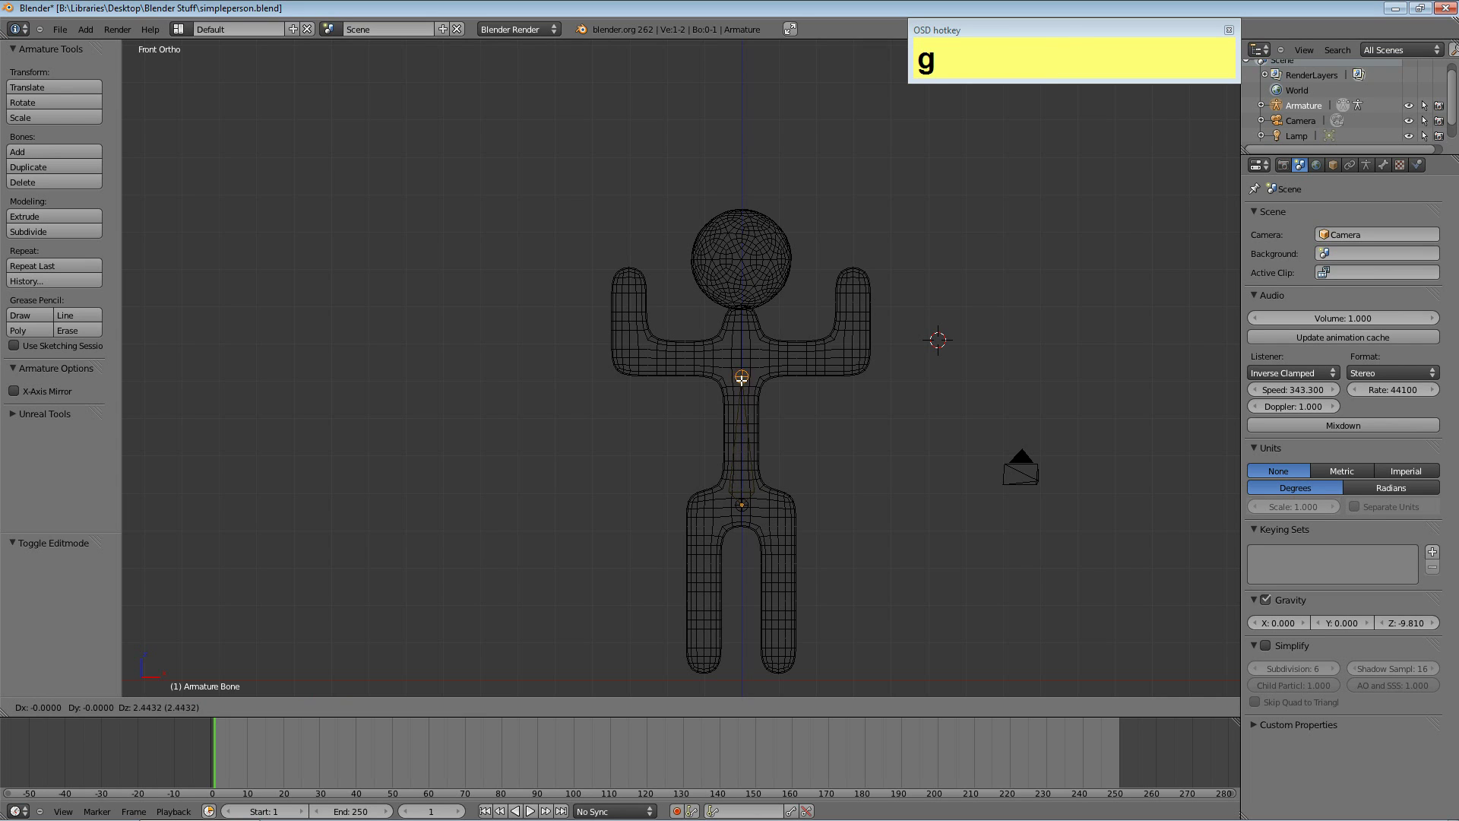
key(z)
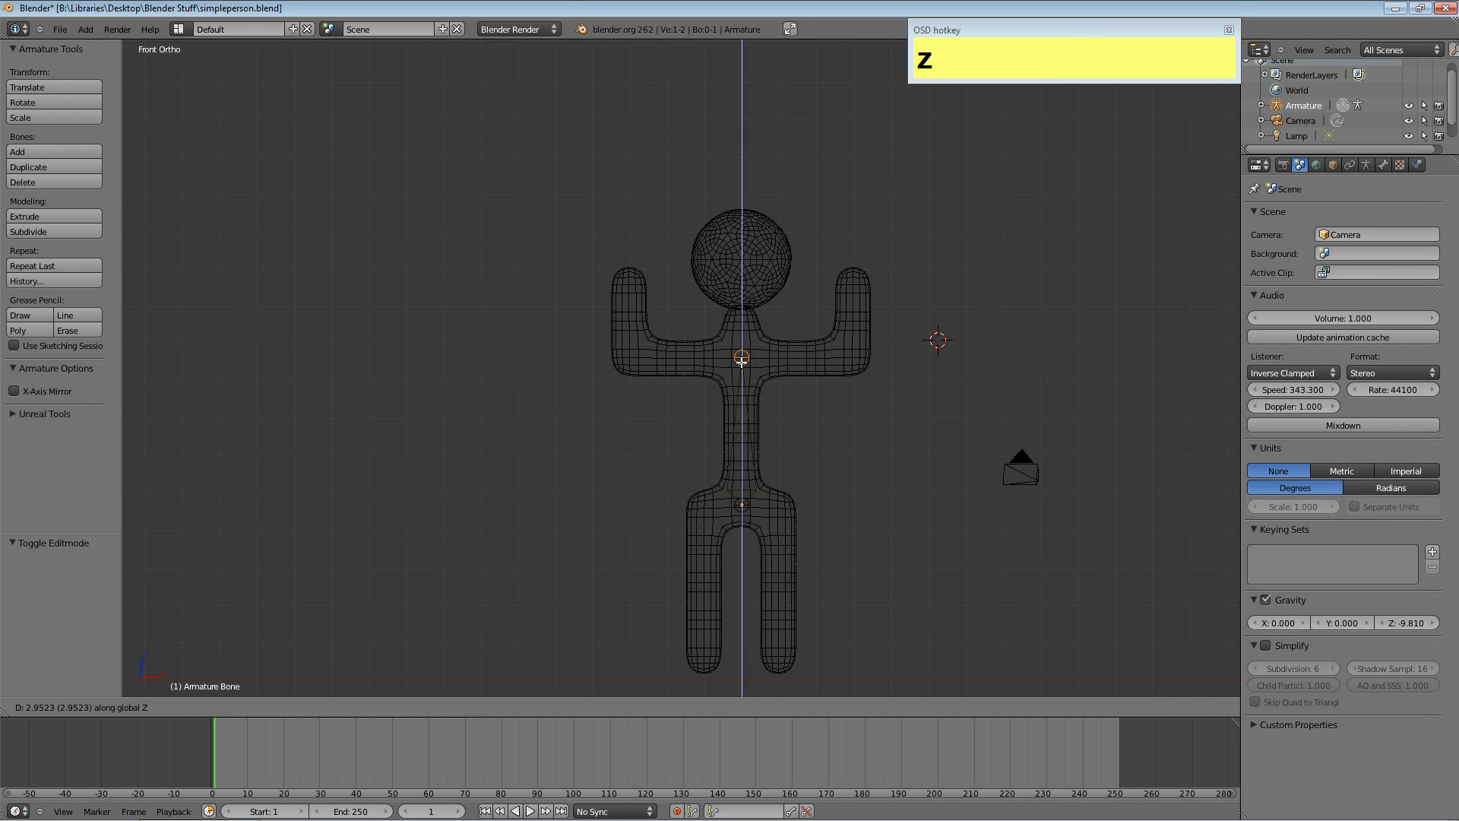
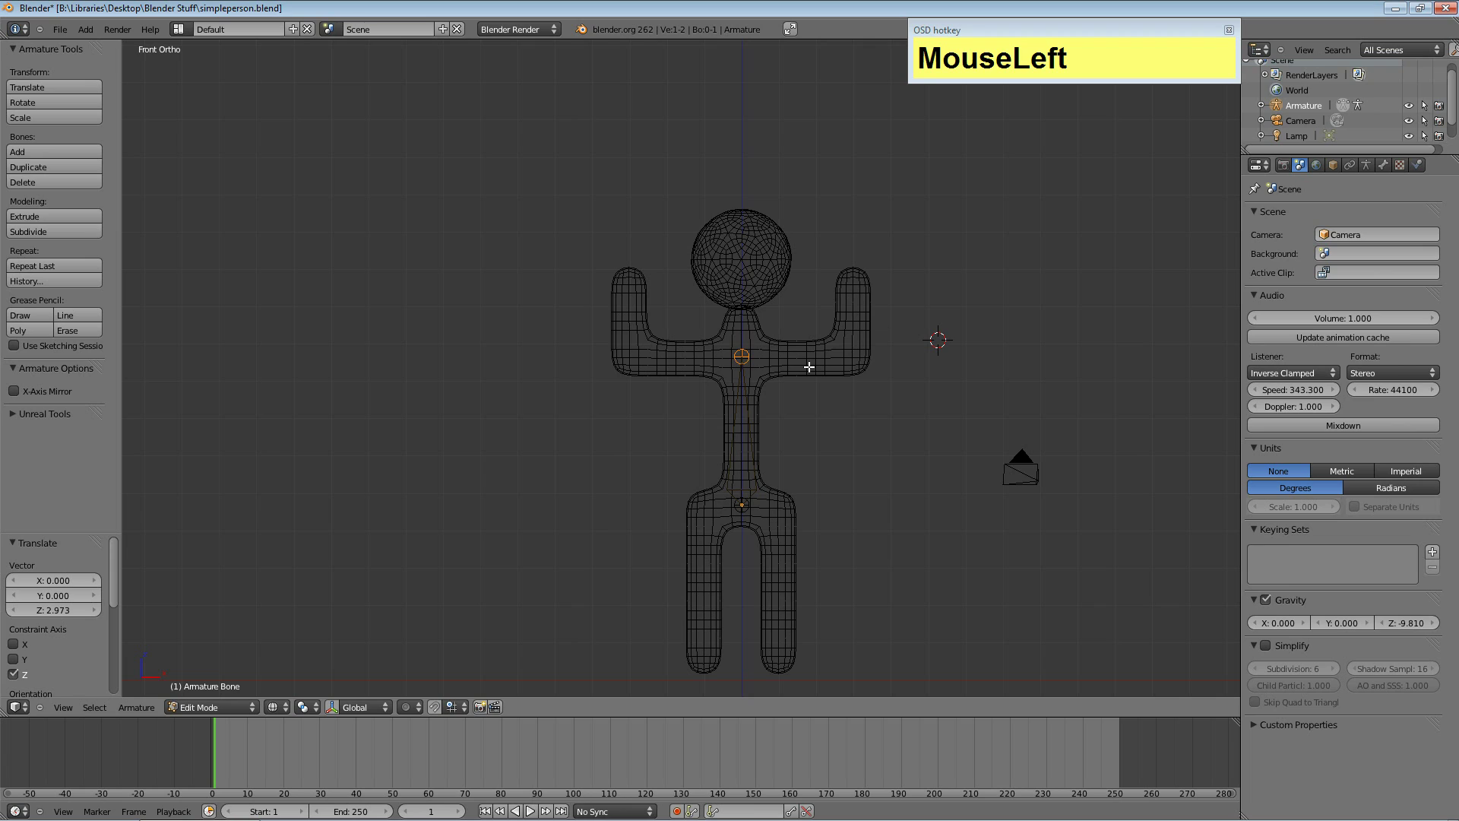
Extrude a bone from the chest out to the right shoulder and another up into the raised right hand.
key(e)
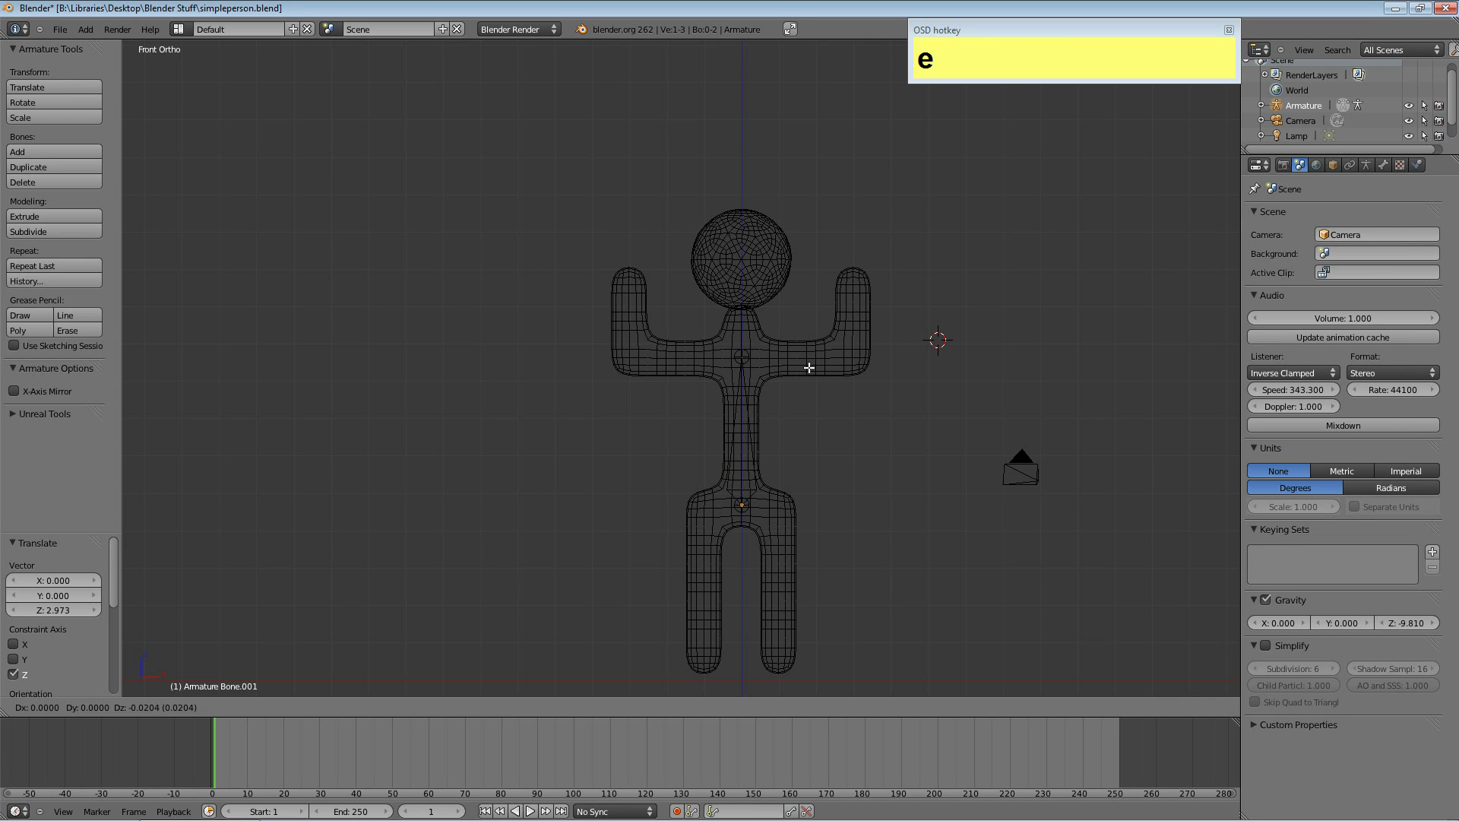
key(x)
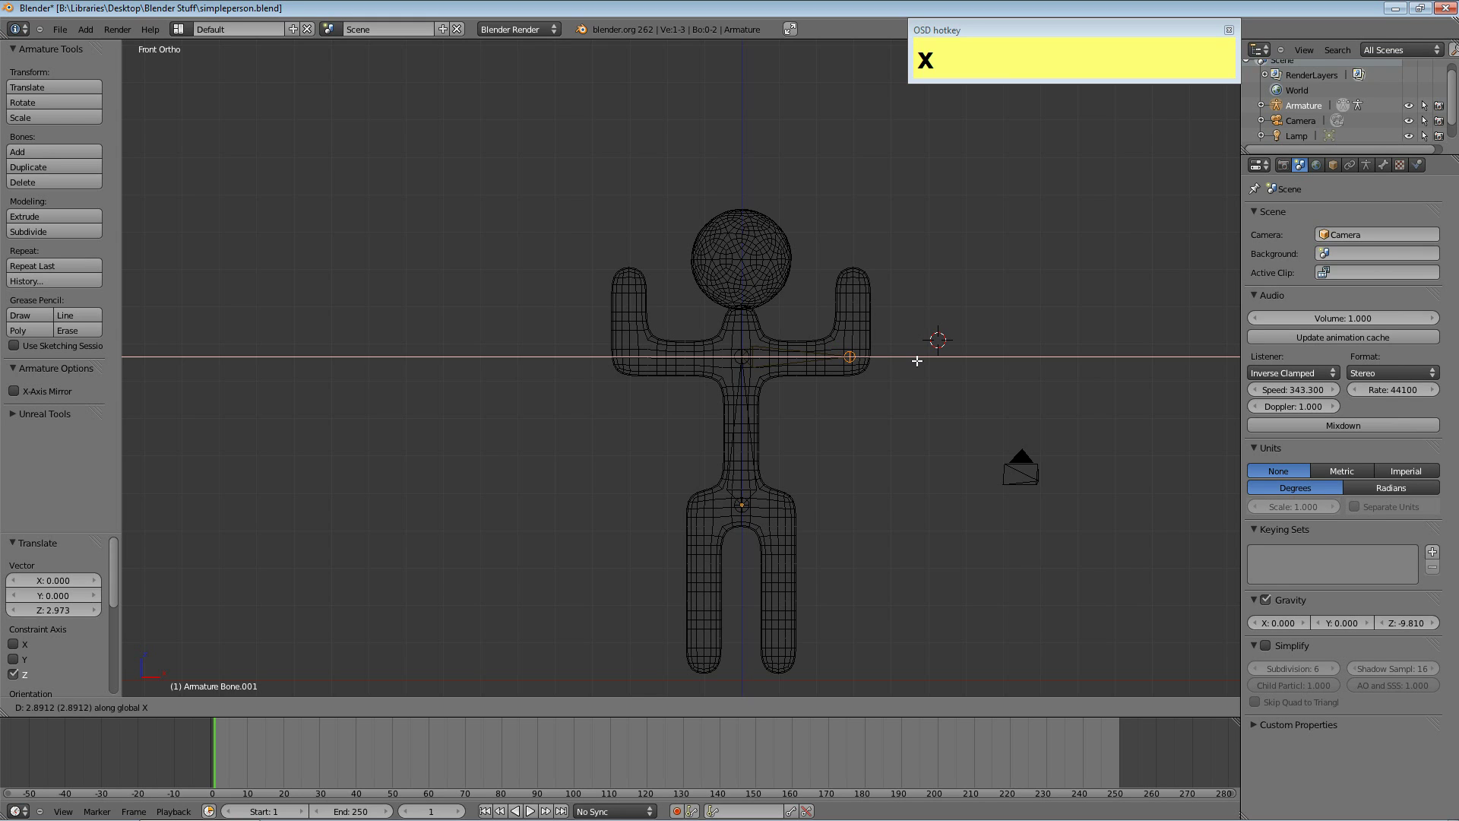
click(916, 360)
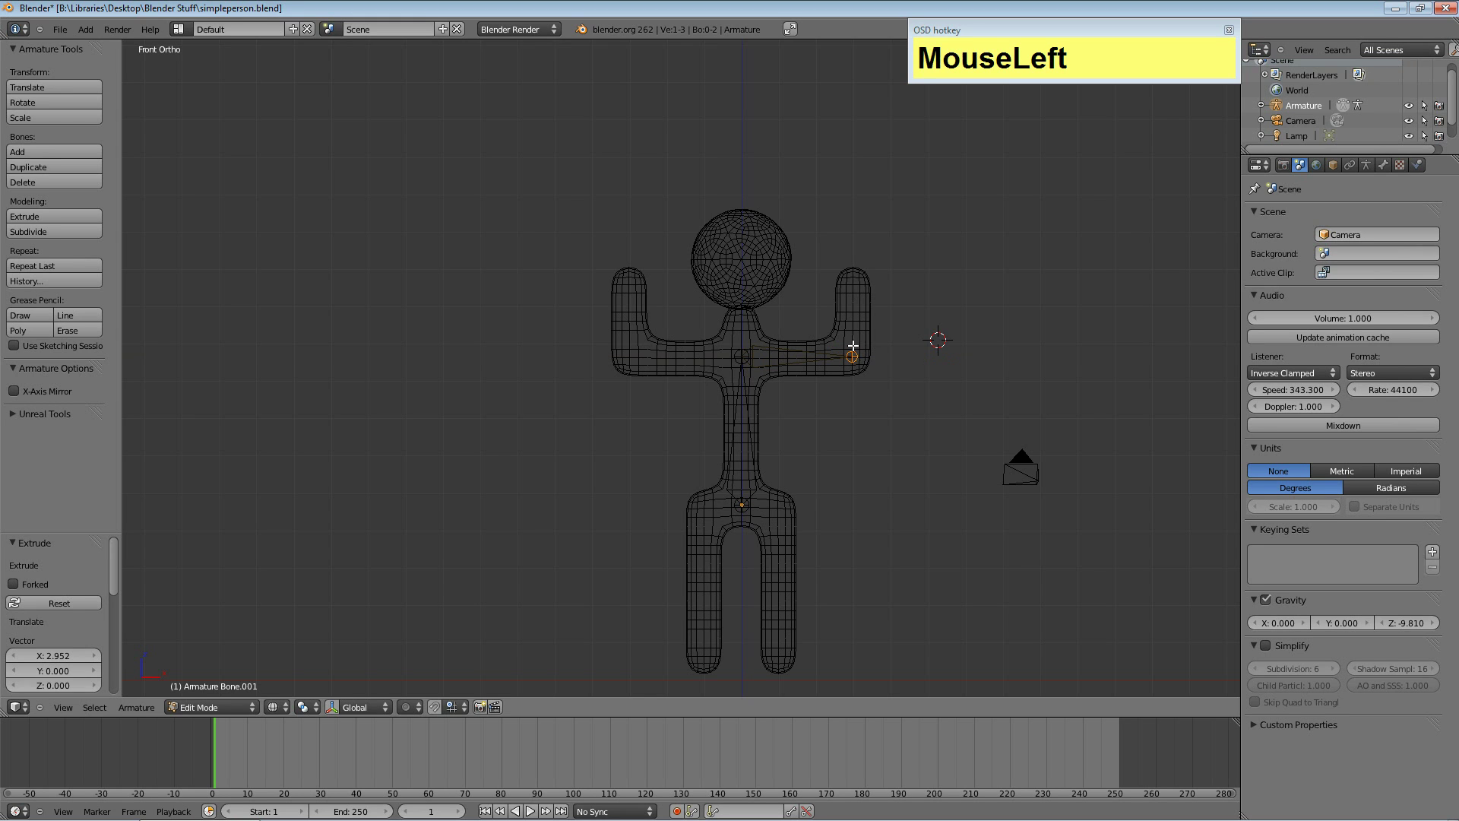
key(e)
key(z)
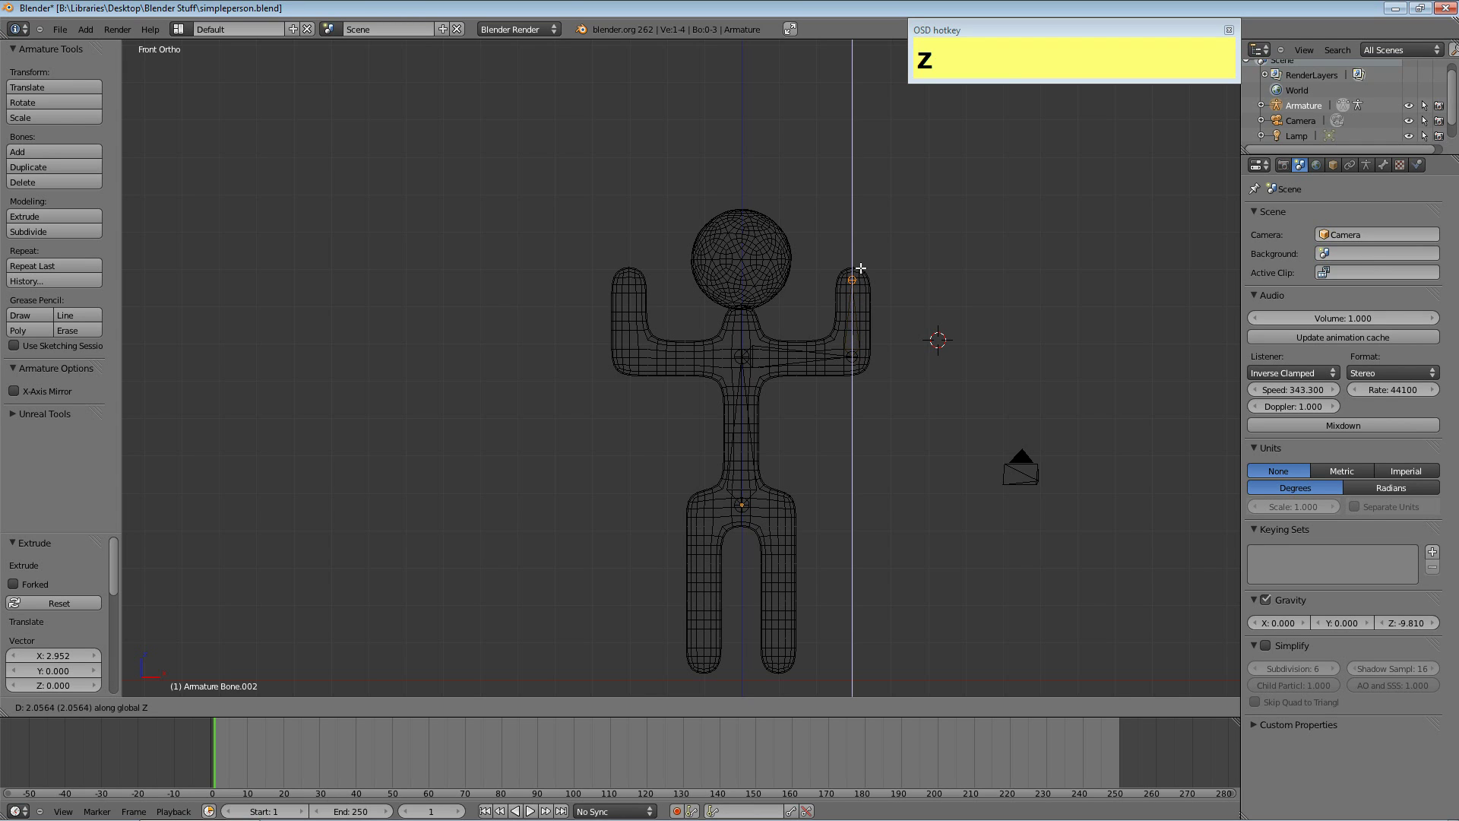
click(857, 269)
From the chest joint, extrude a bone to the left shoulder and another up into the raised left hand.
right_click(739, 356)
key(e)
key(x)
drag(627, 355, 624, 338)
key(e)
key(z)
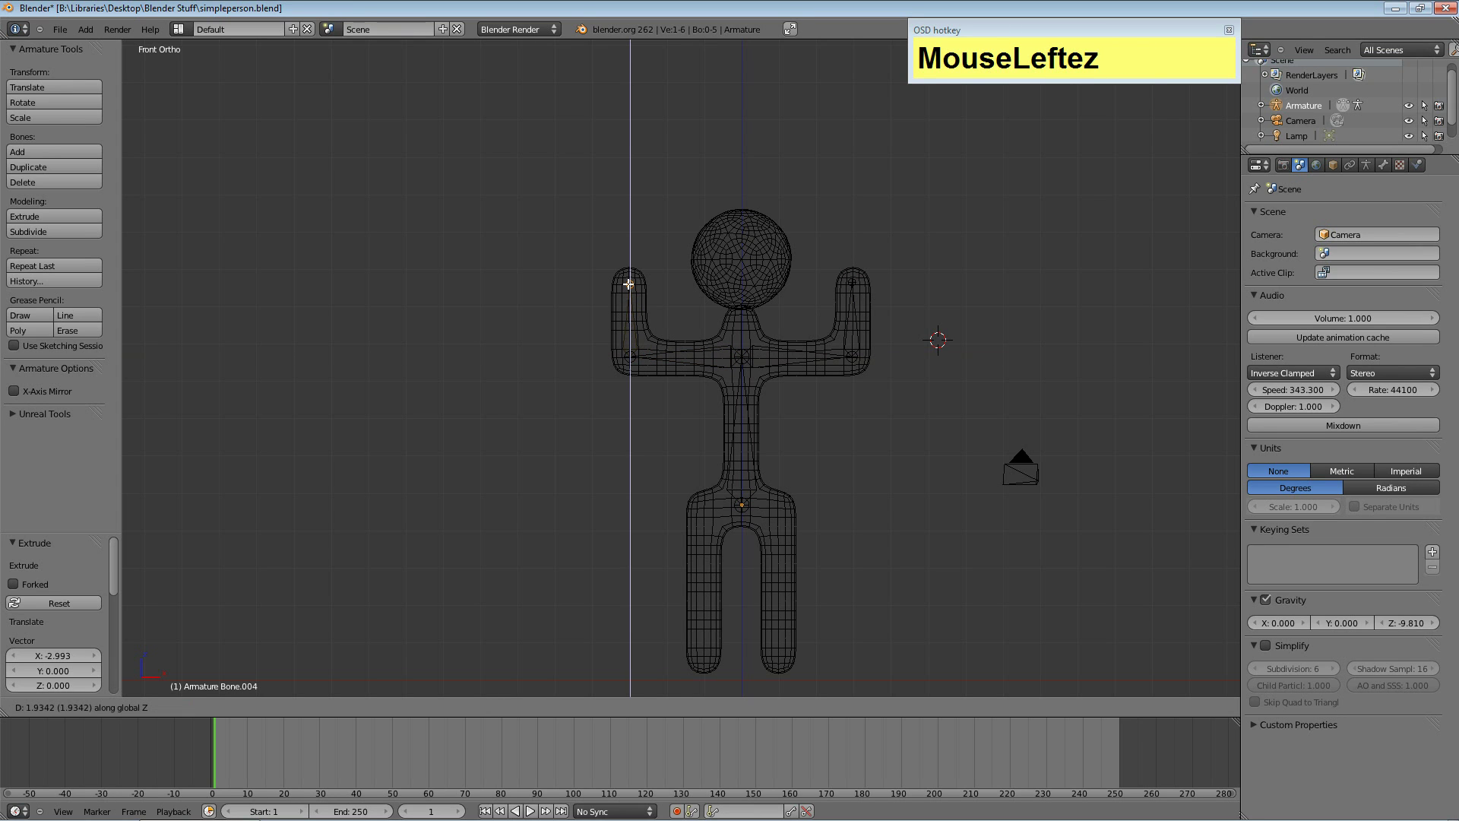
click(625, 283)
right_click(743, 354)
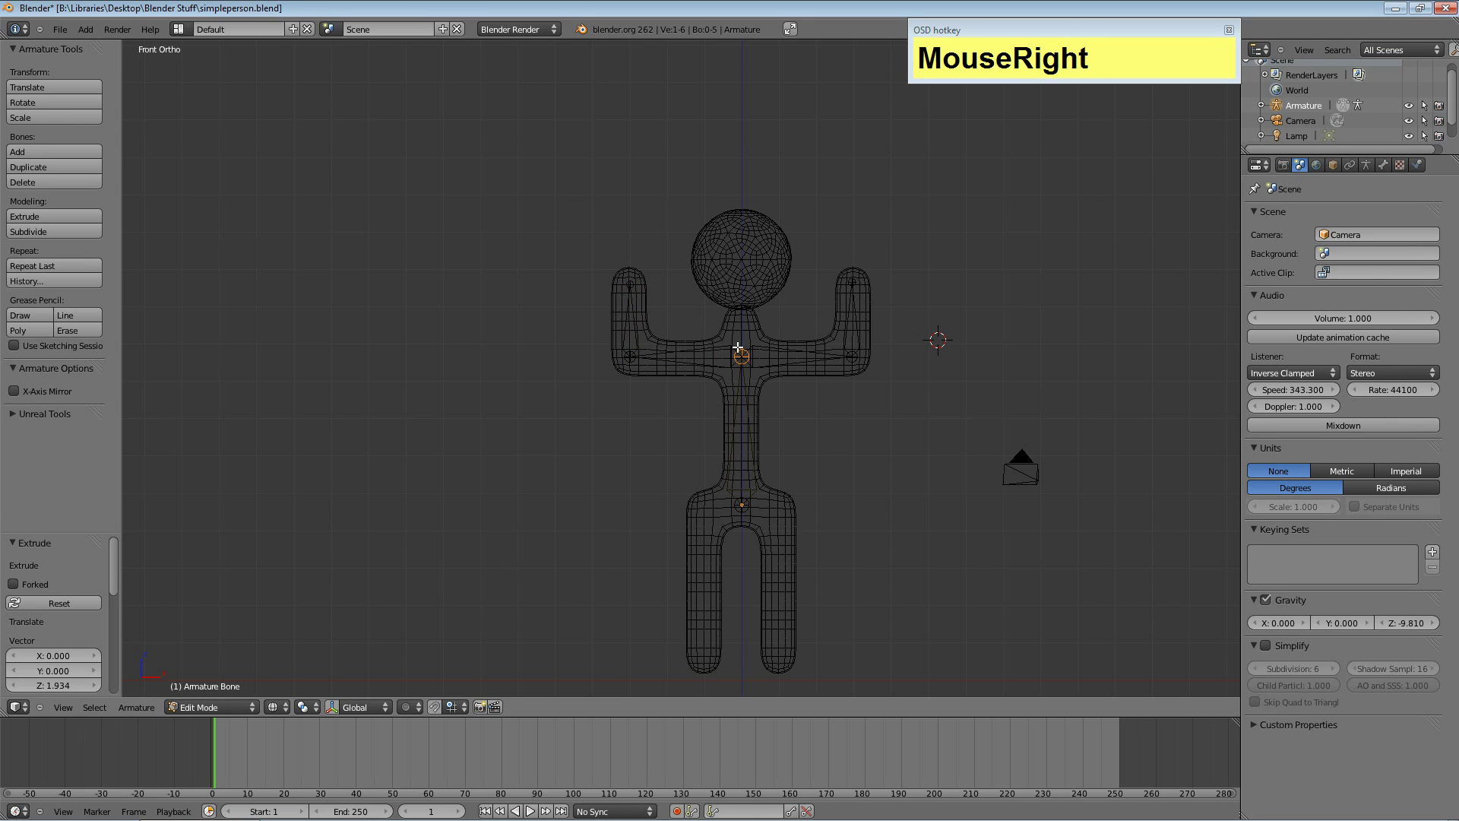
Extrude a vertical neck bone from the chest up to the base of the head.
key(e)
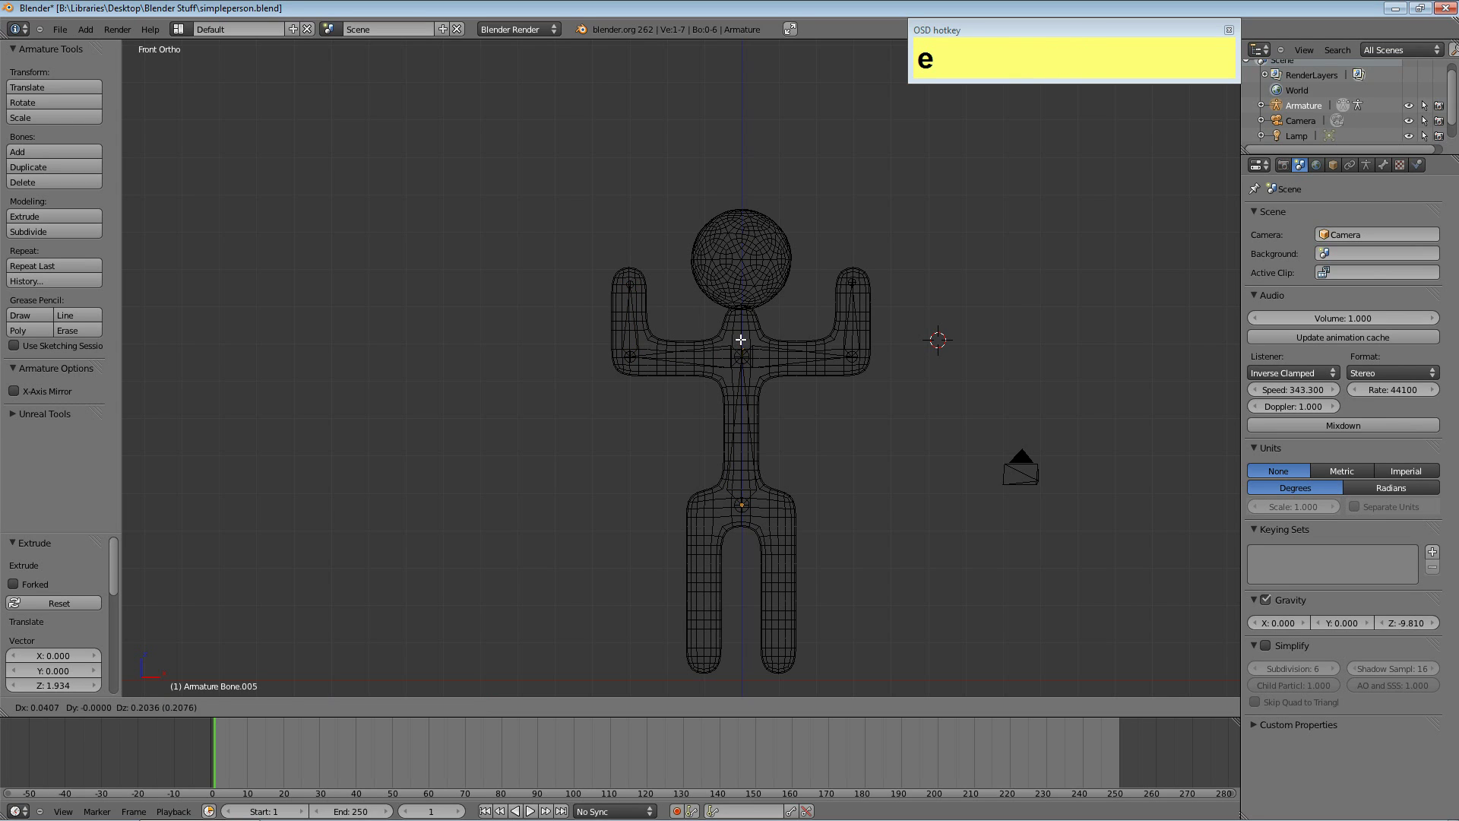
key(z)
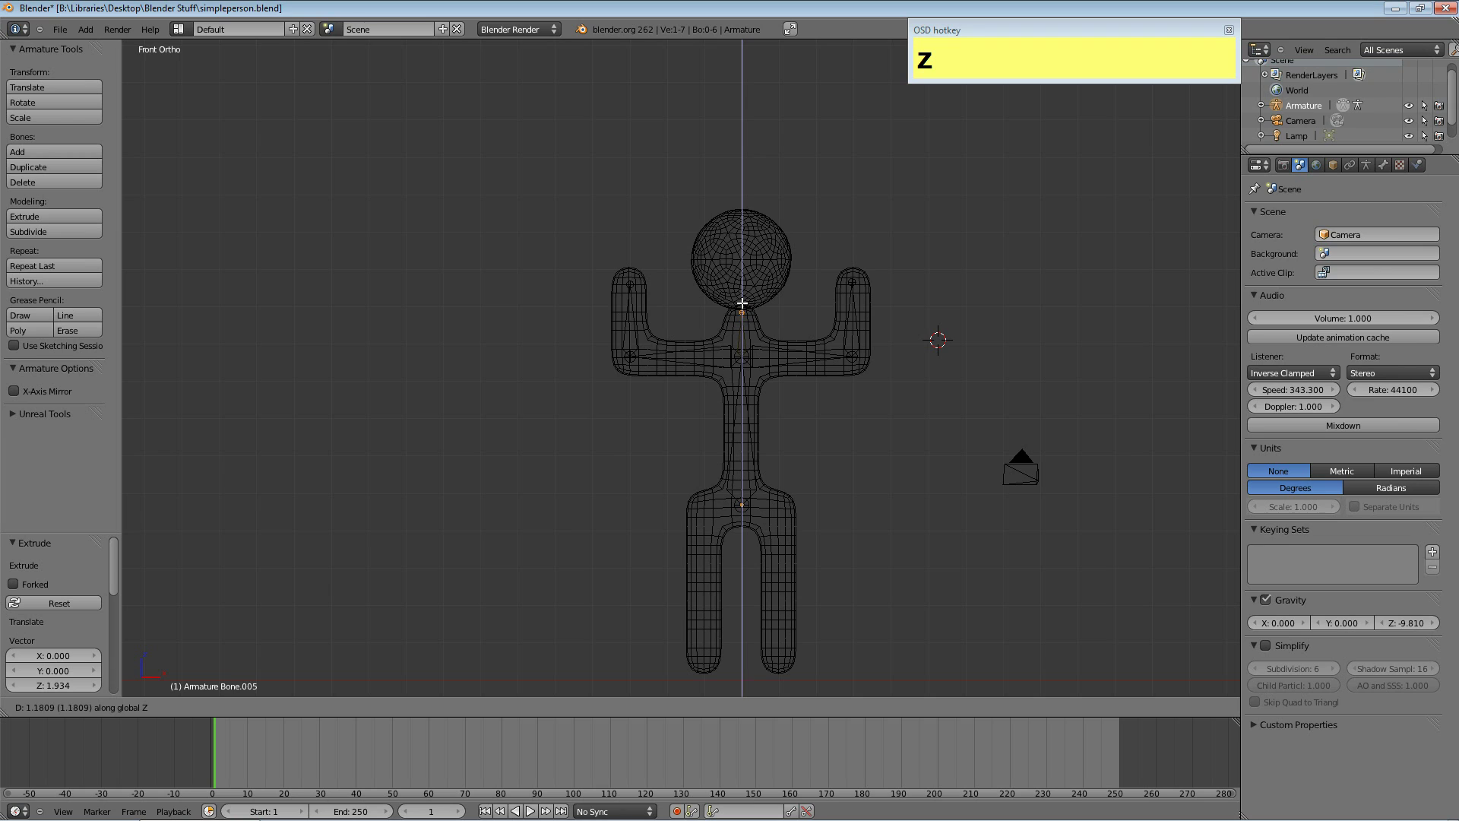
click(738, 295)
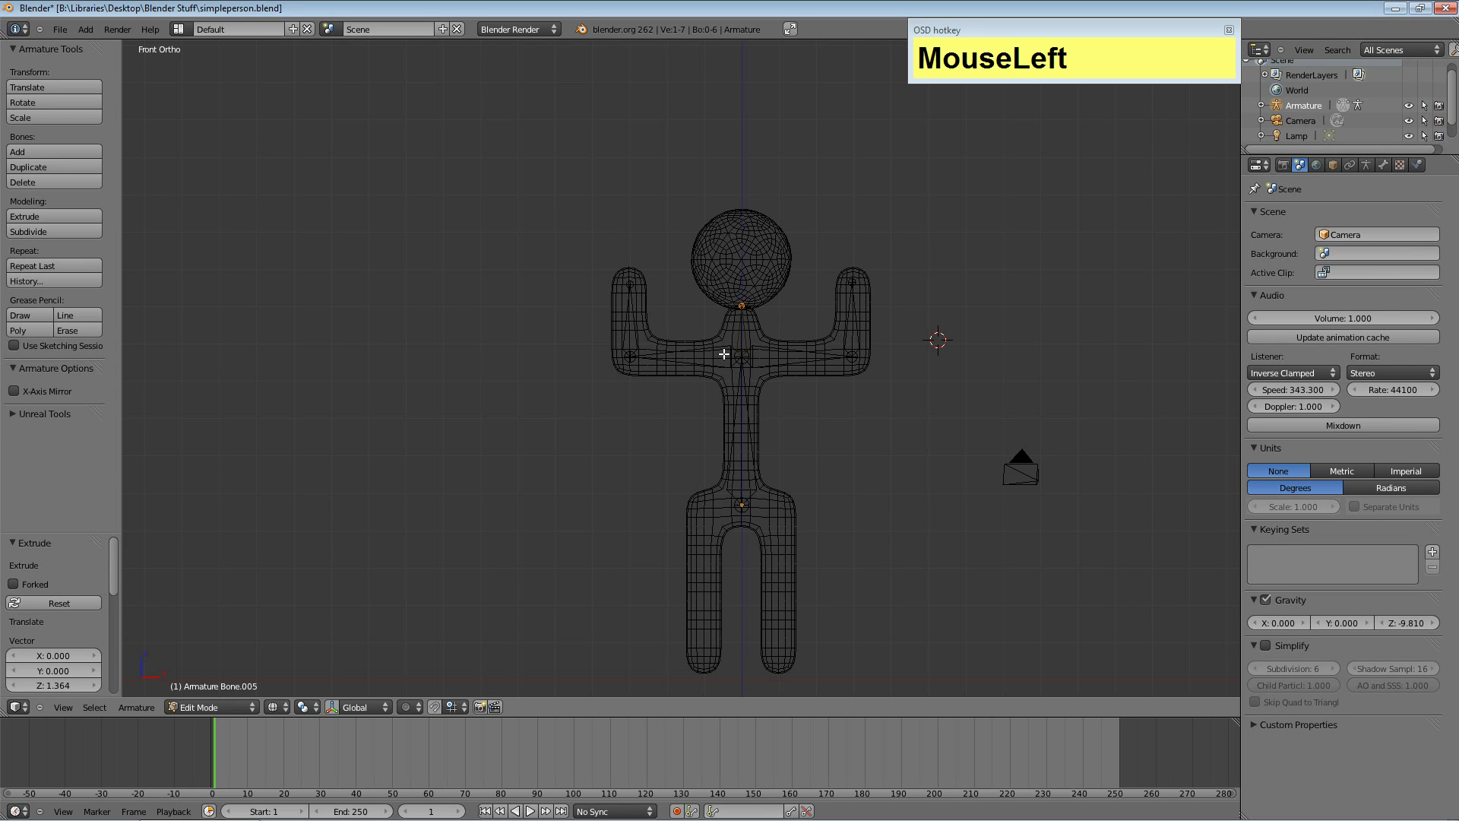
From the bottom of the spine, extrude a horizontal hip bone and start a vertical leg bone from its end.
right_click(738, 508)
key(e)
key(x)
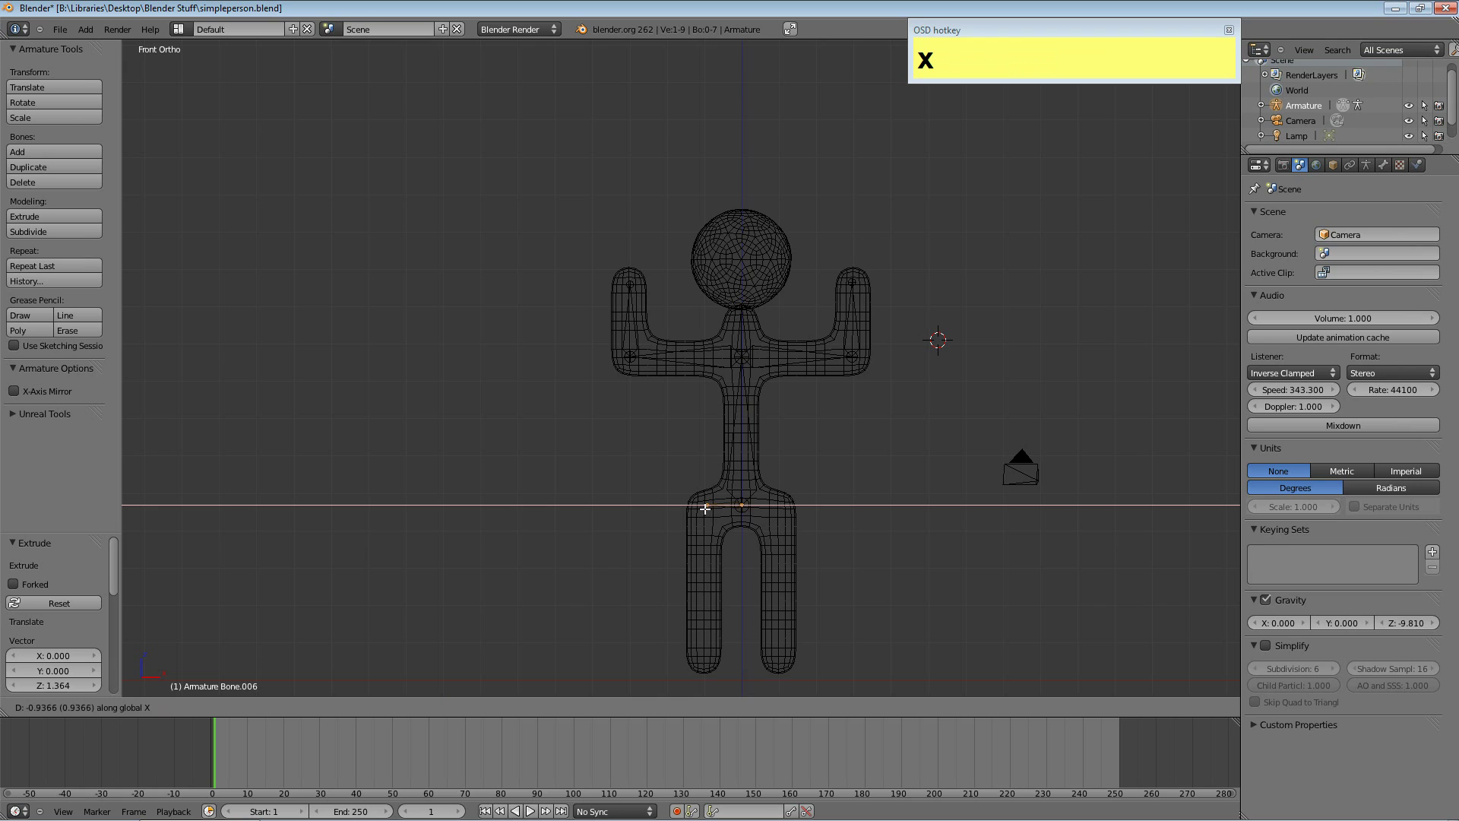
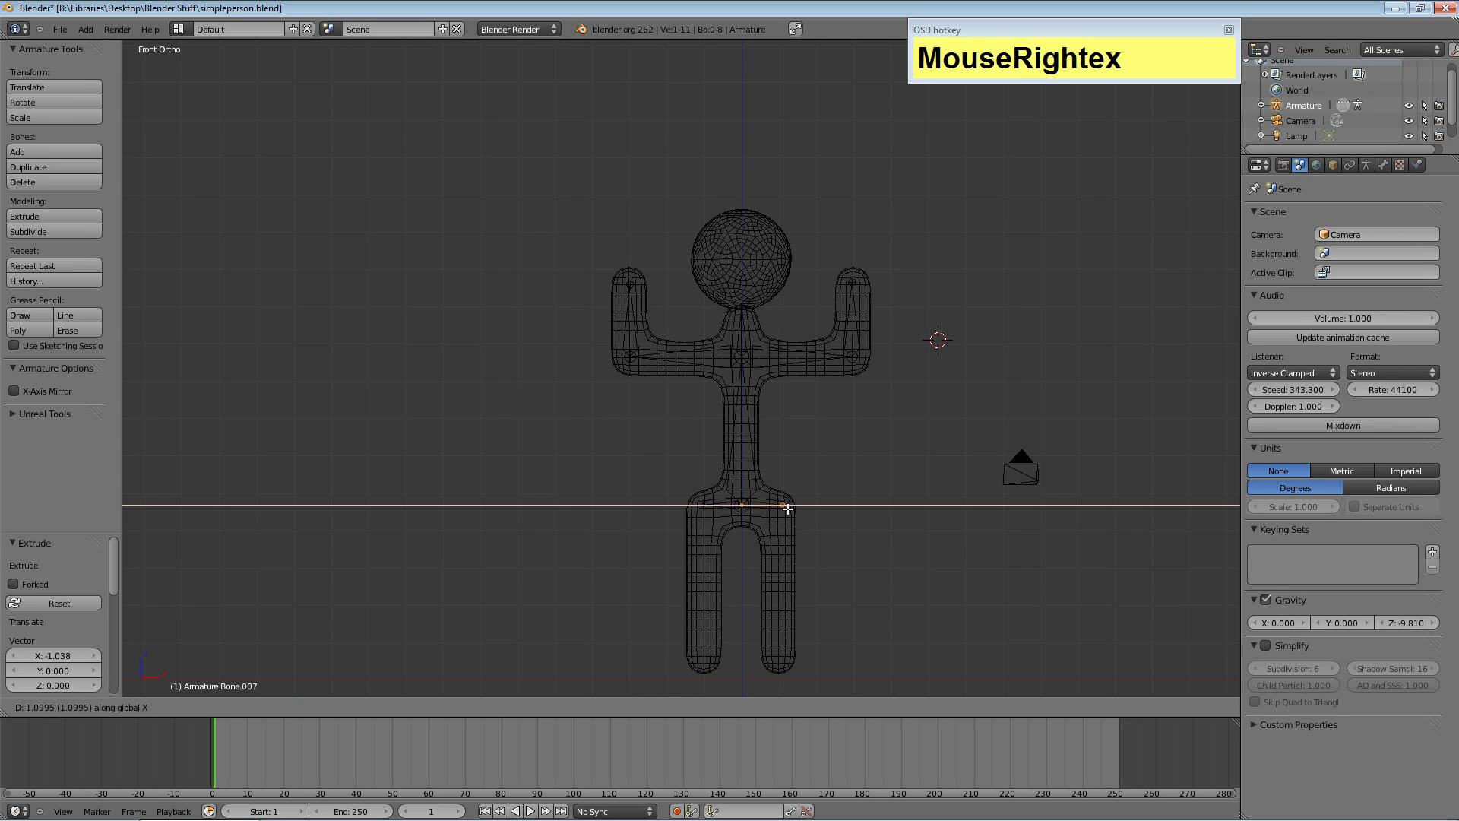
click(781, 509)
key(e)
key(z)
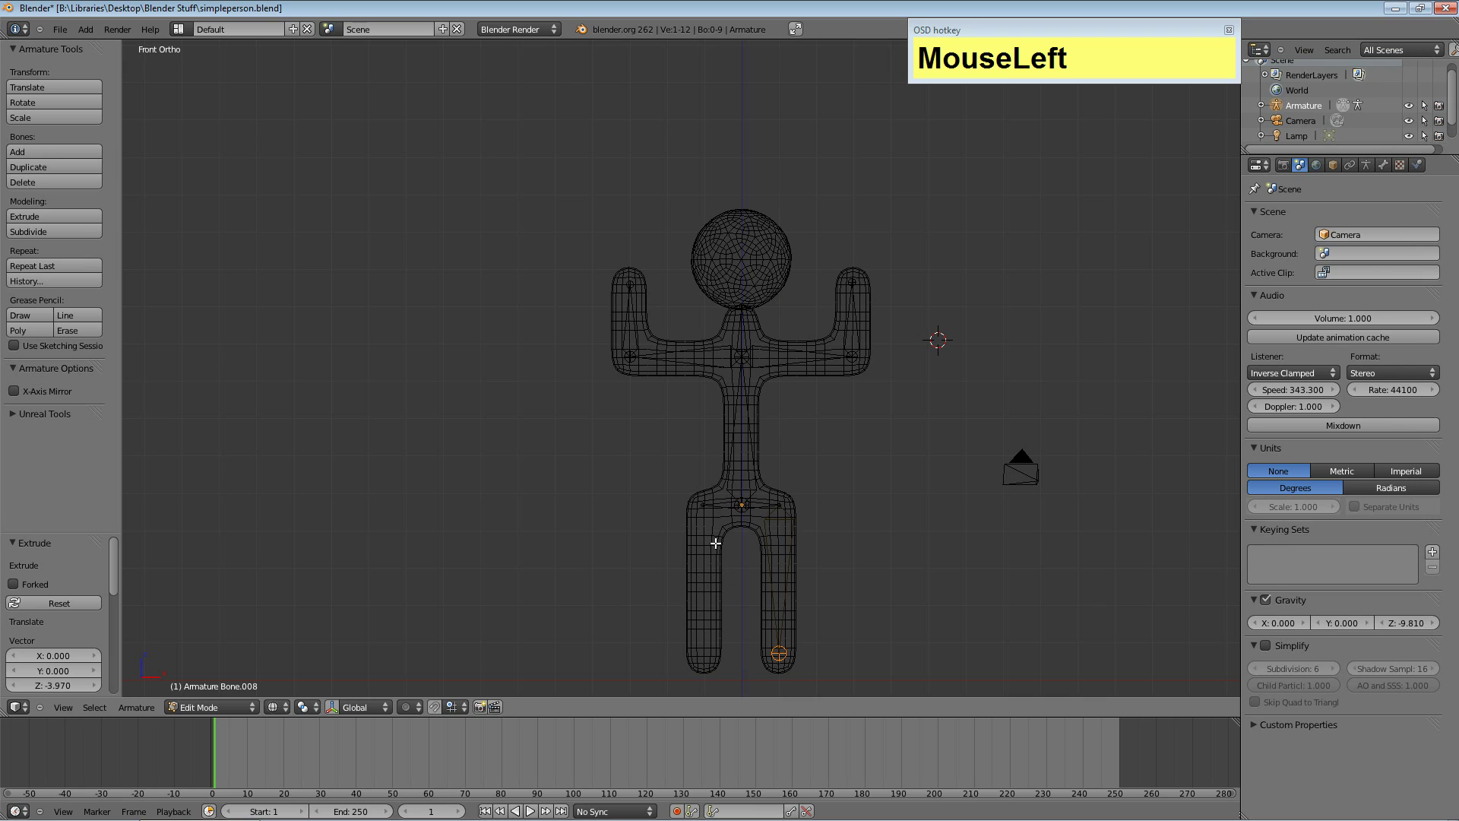
From the other hip's outer joint, extrude a vertical leg bone down to the foot.
right_click(701, 505)
key(e)
key(z)
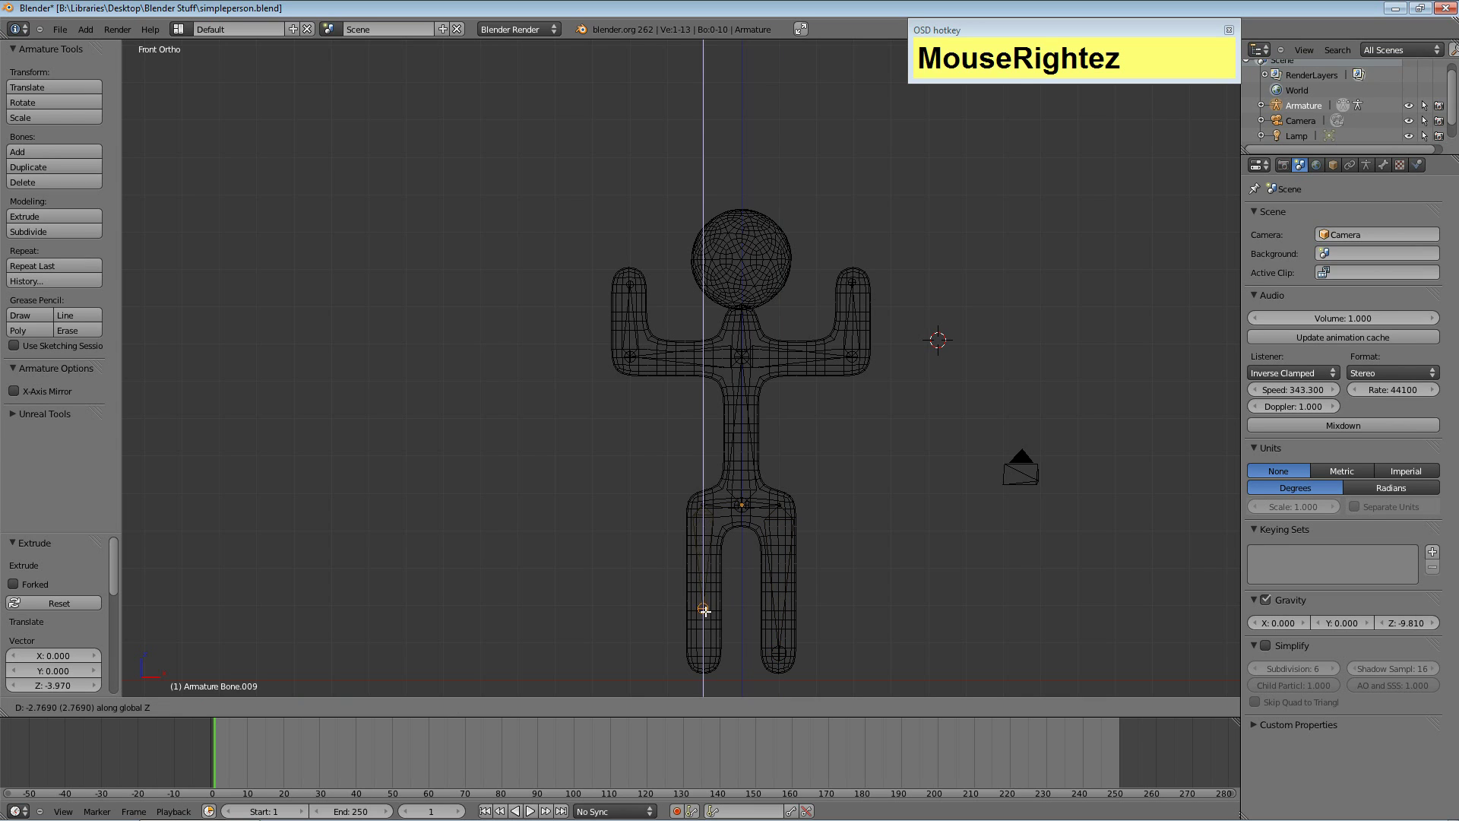
click(704, 656)
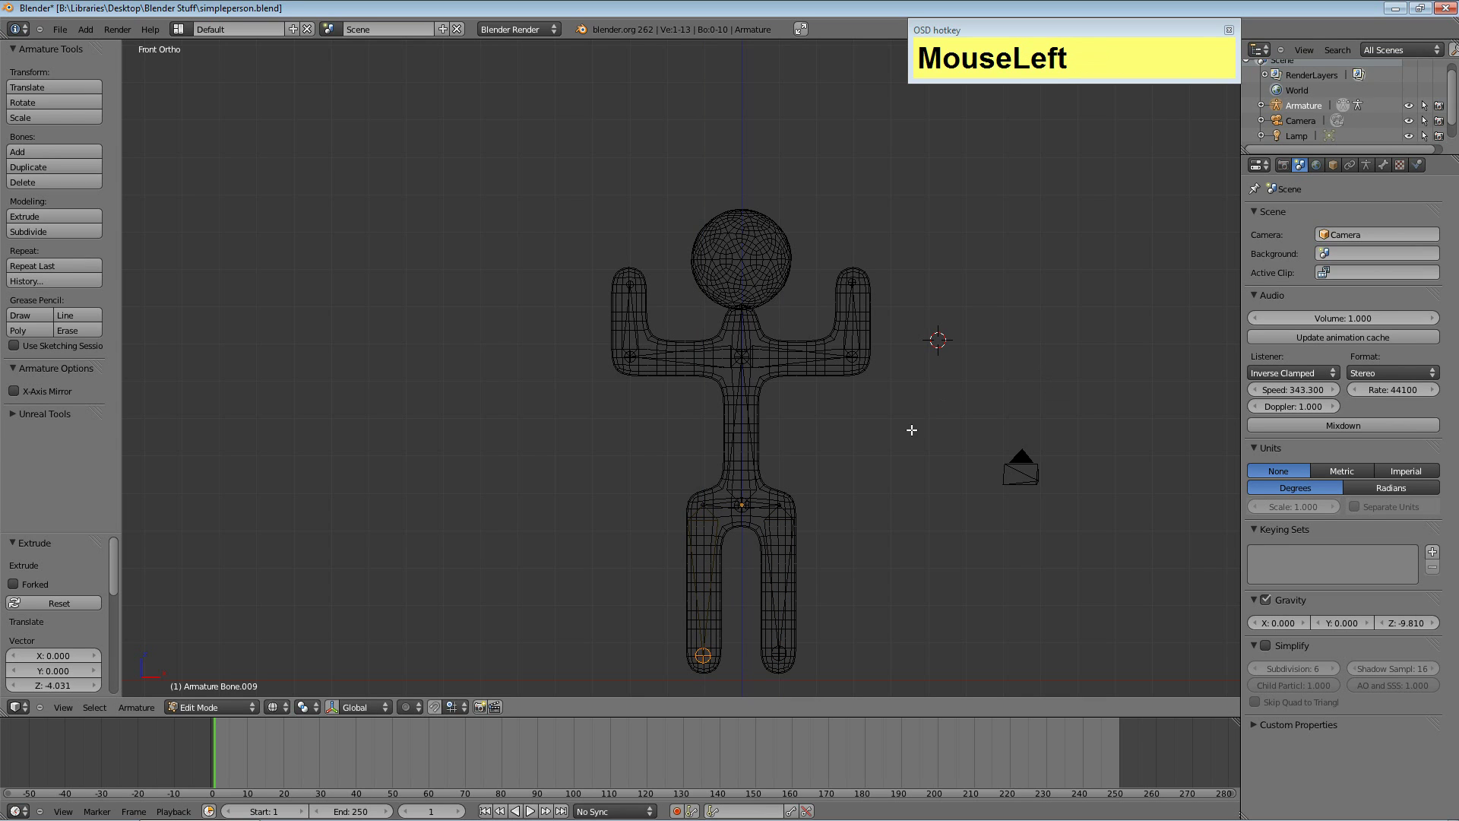
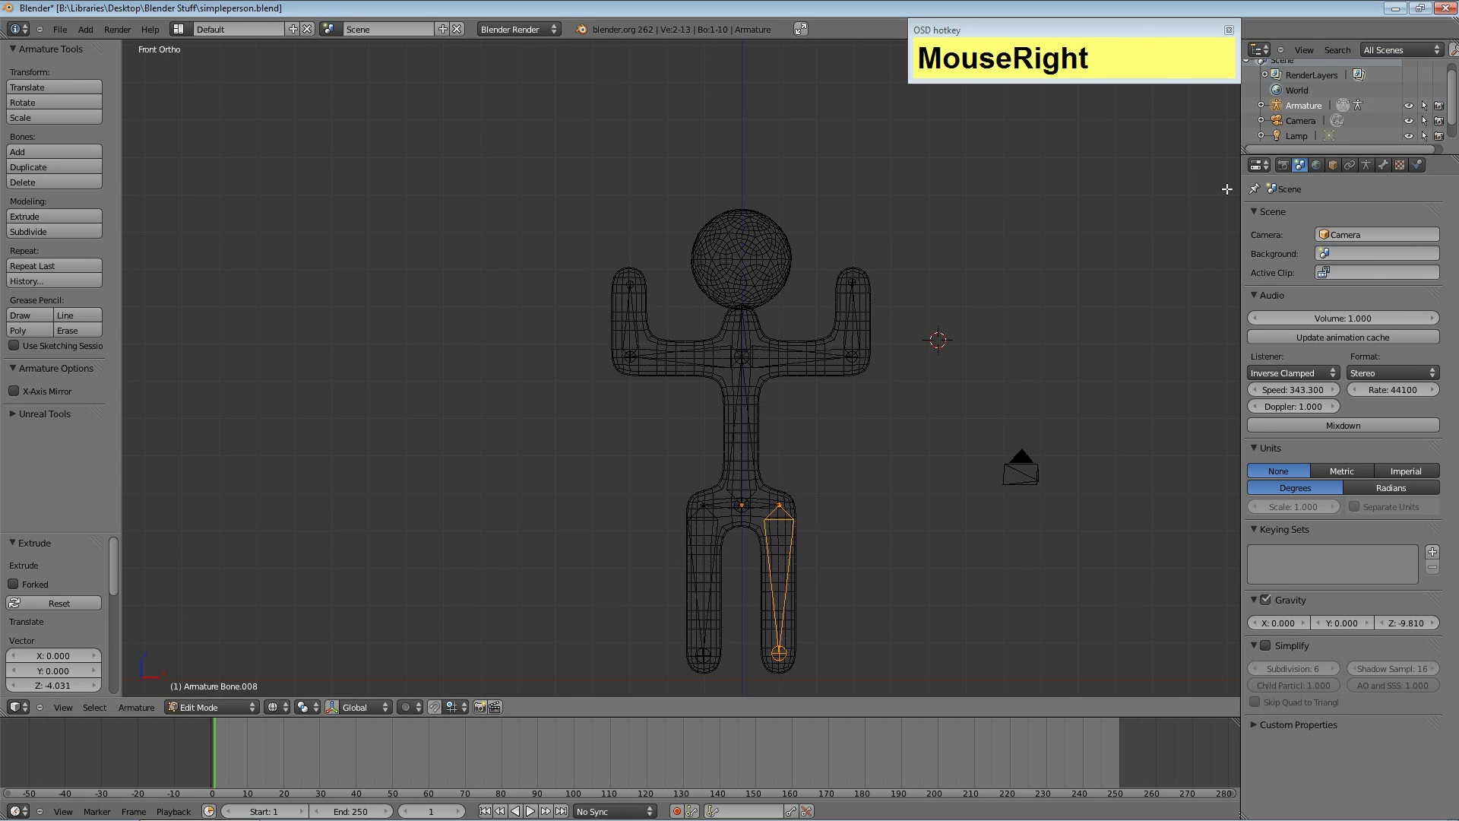
In the Bone properties, rename the right leg bone to R_leg.
drag(1336, 167, 1387, 168)
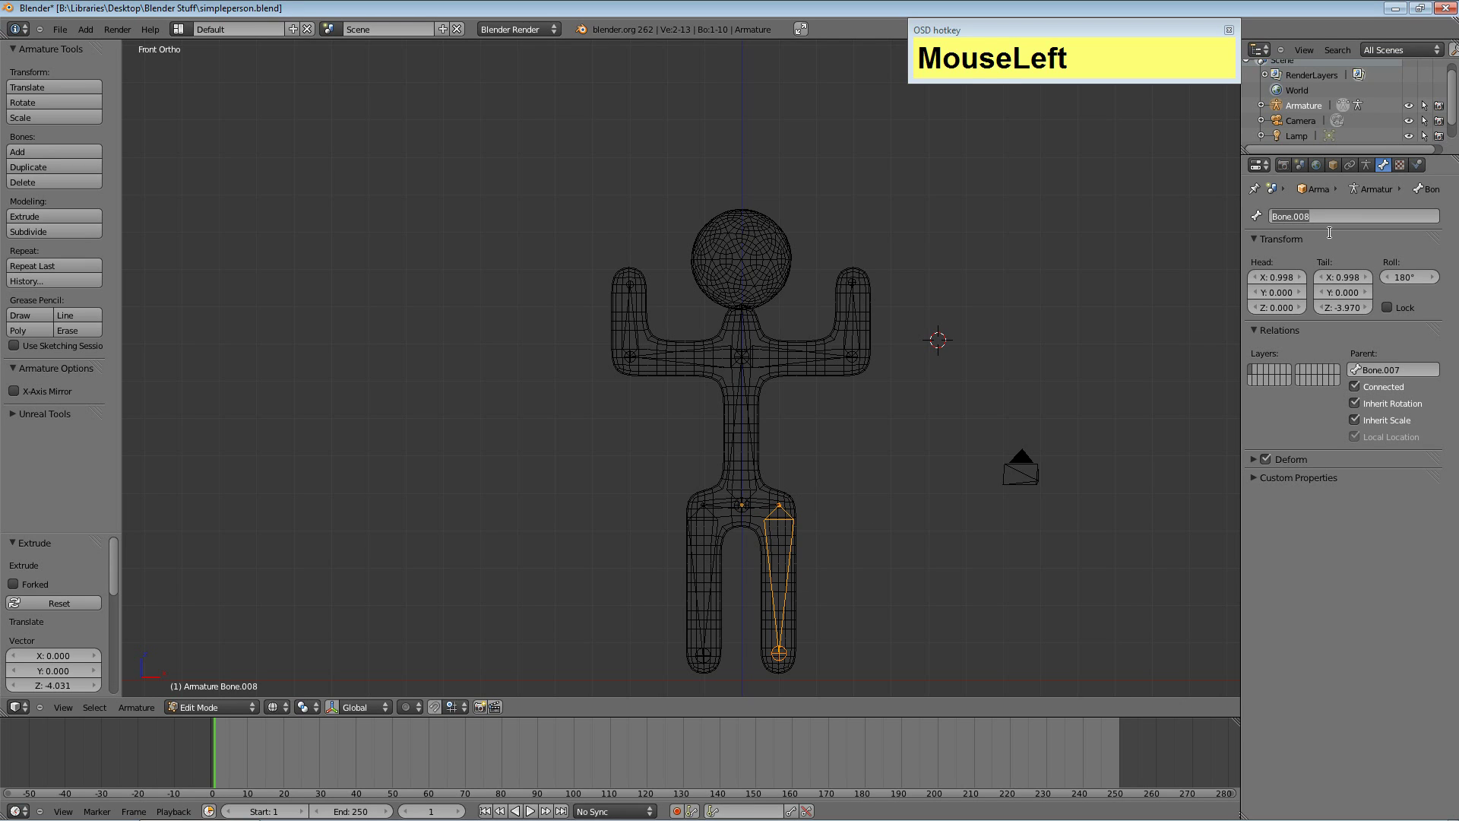
key(shift+r)
text(eg)
key(Return)
Rename the other leg bone to L_leg and select the next bone to rename.
right_click(711, 553)
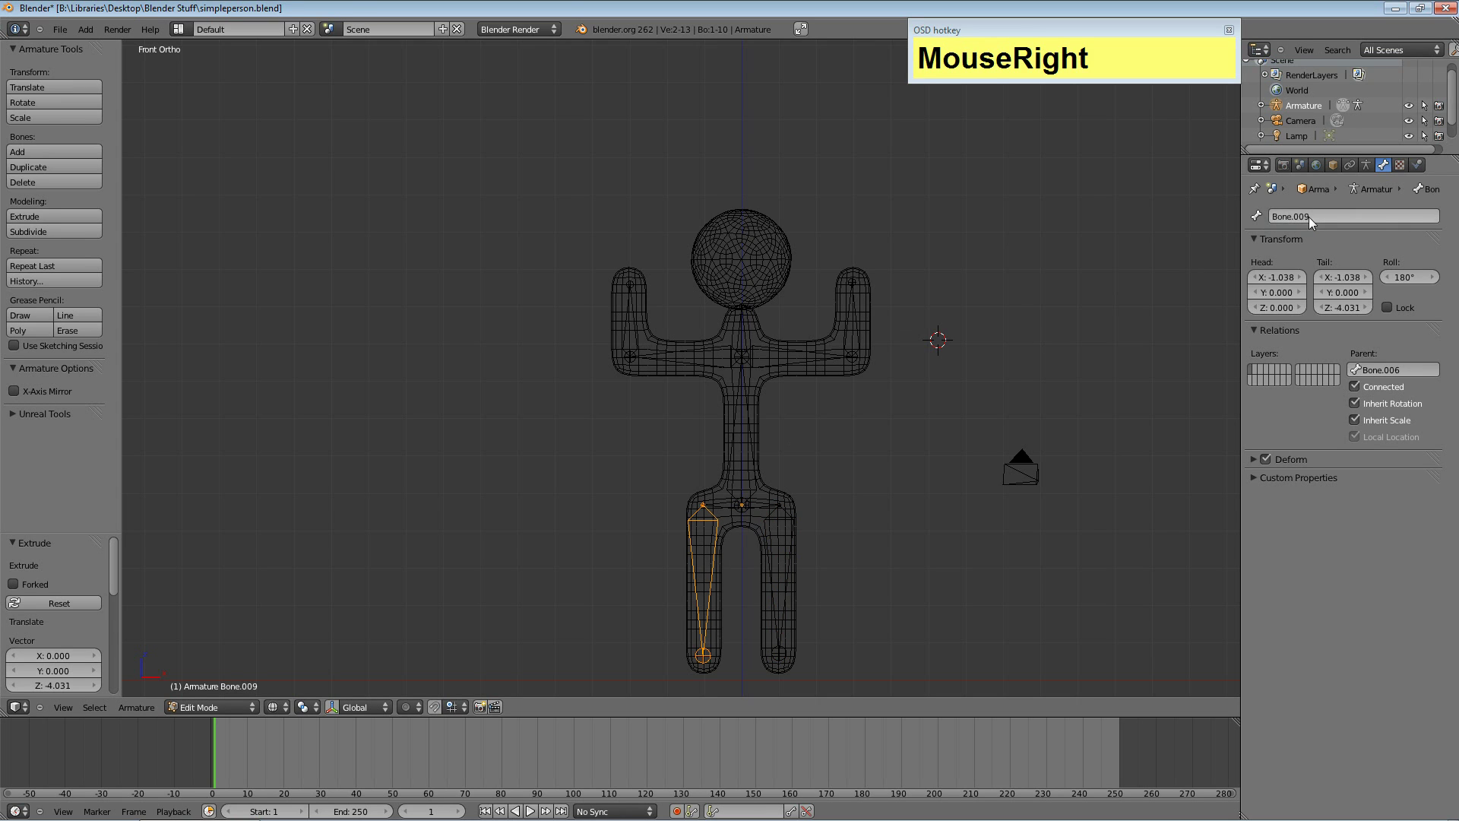
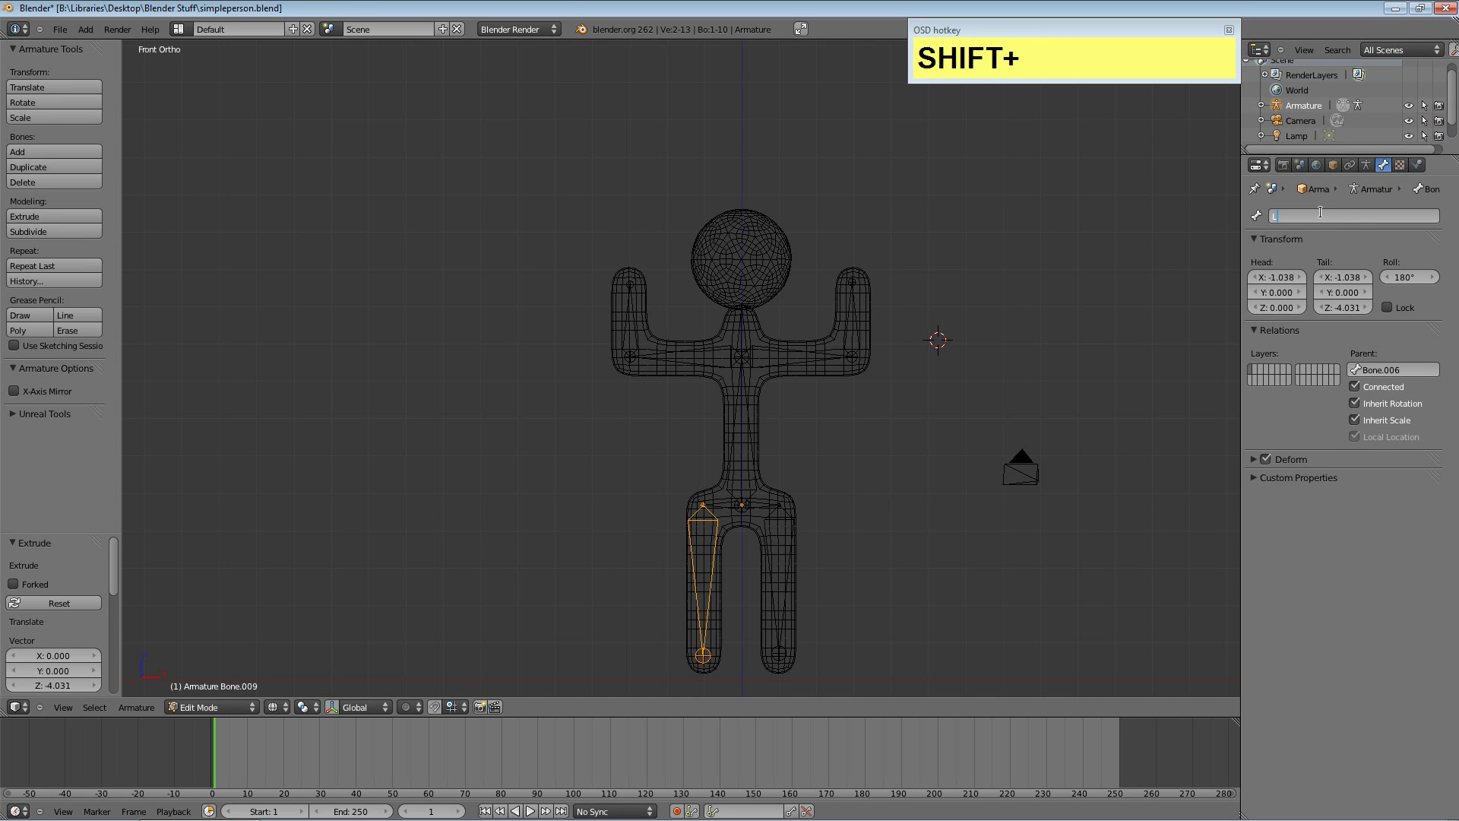
text(leg)
key(Return)
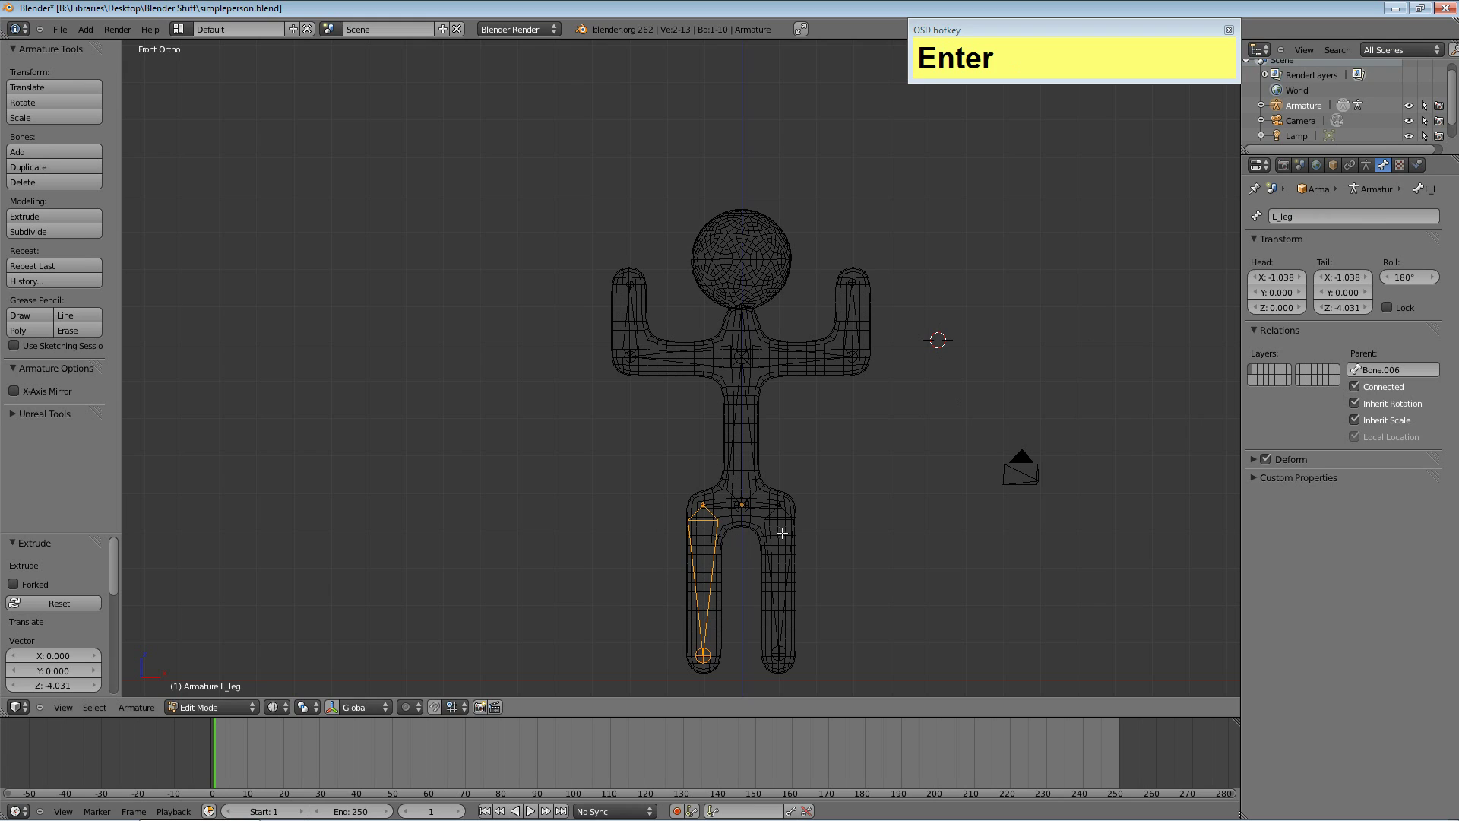
right_click(763, 533)
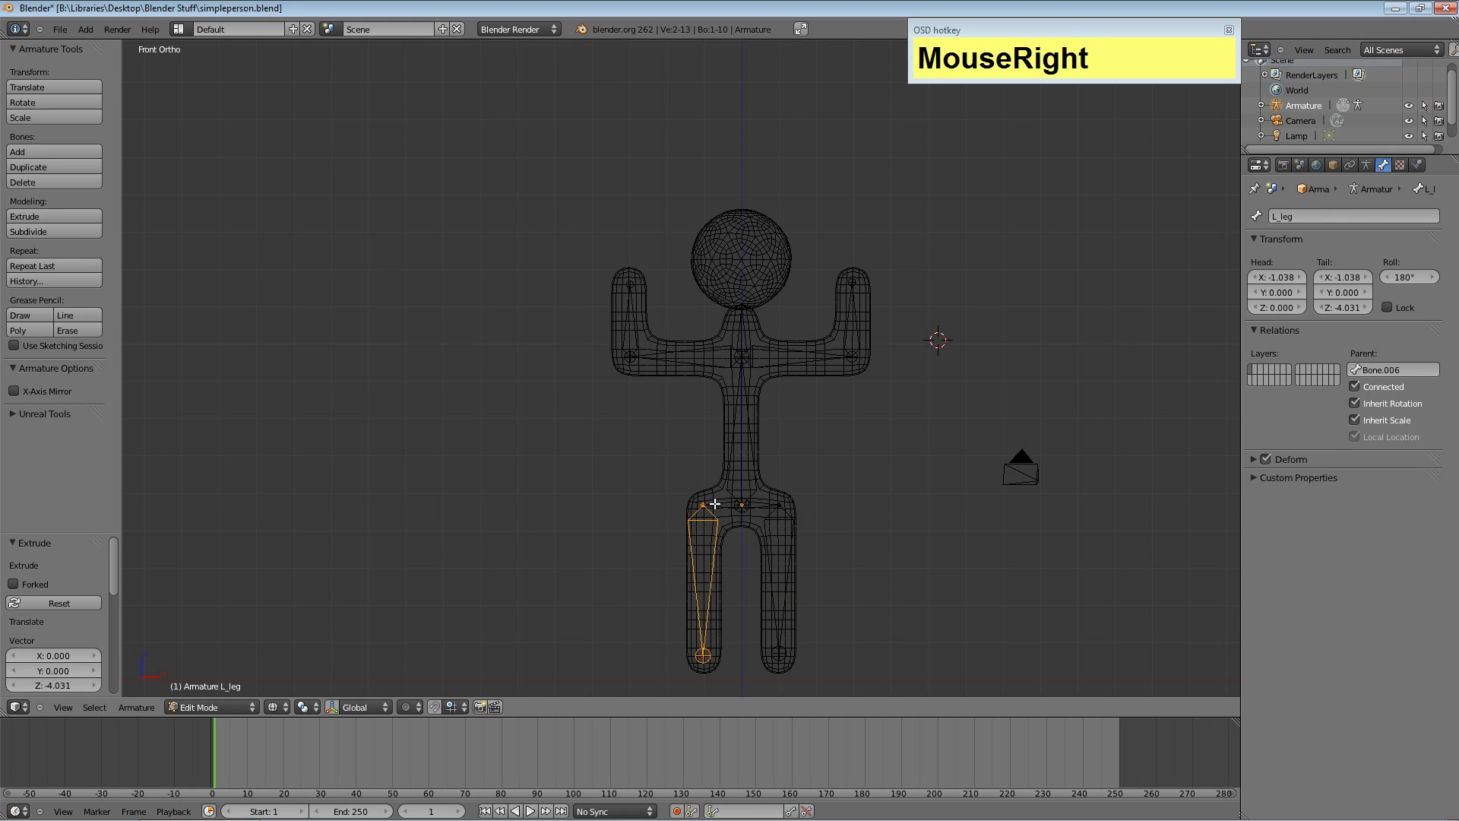
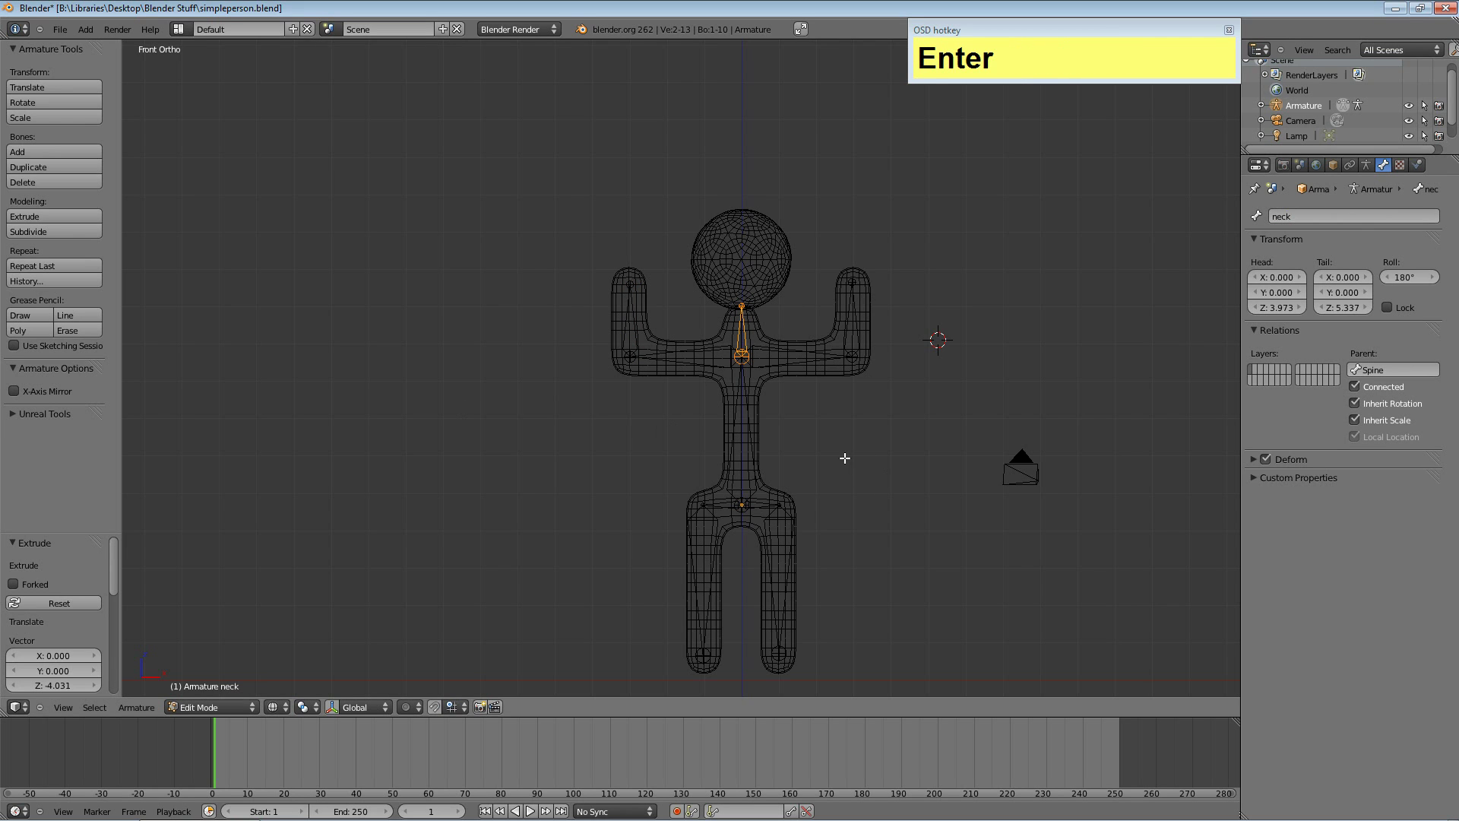
key(Tab)
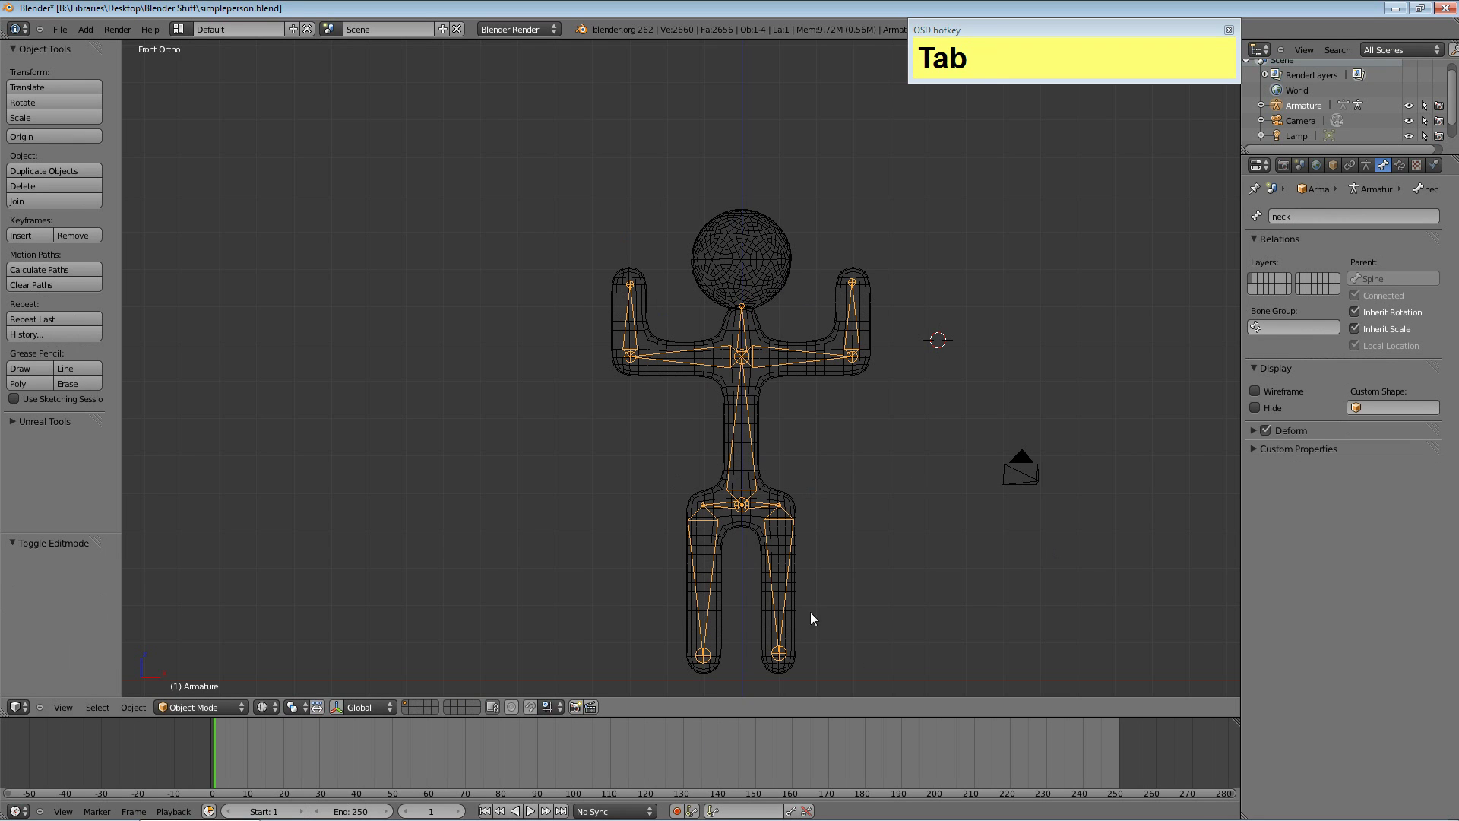
key(KP_3)
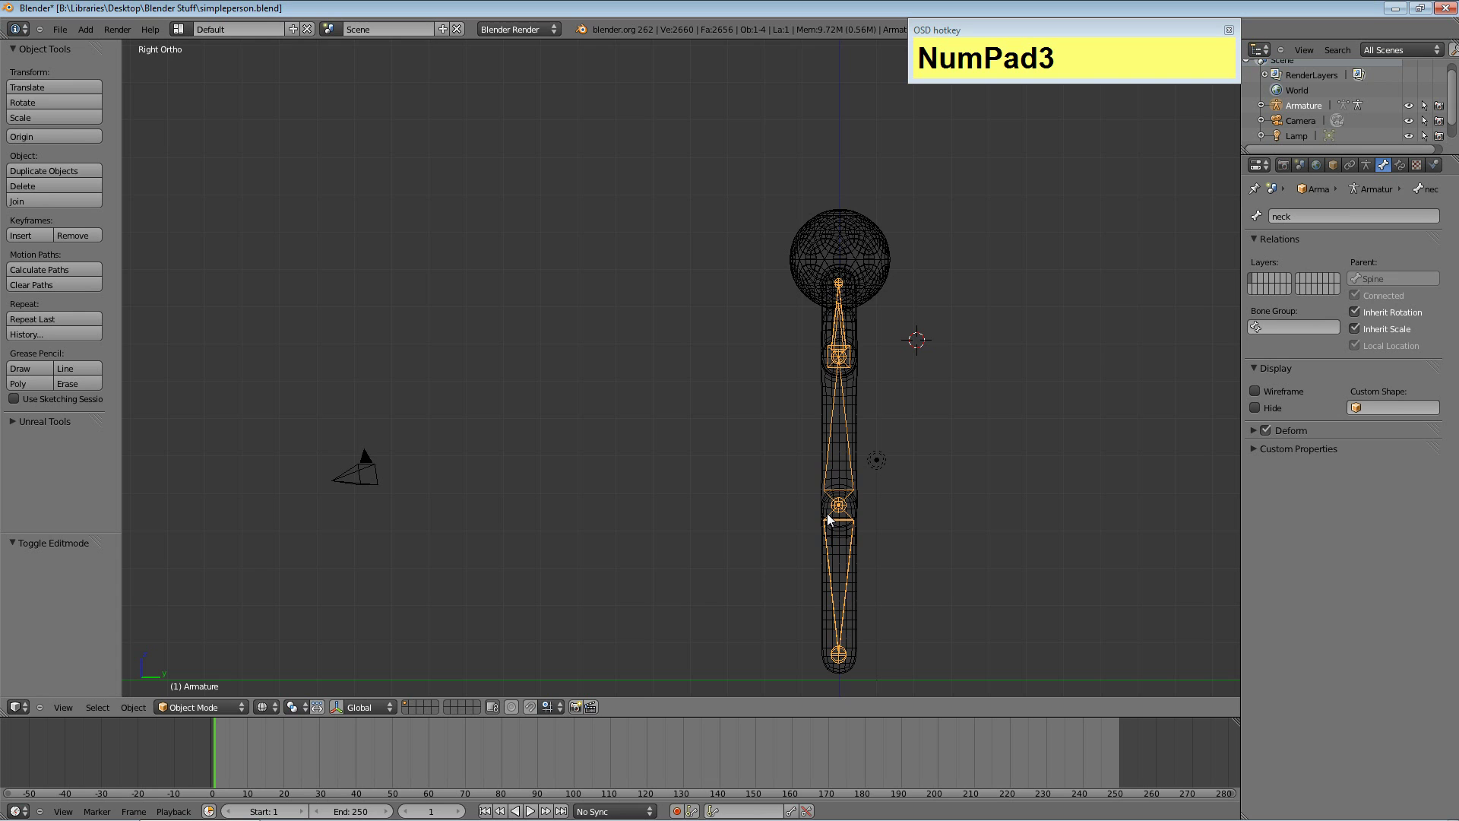
key(KP_1)
key(KP_3)
key(KP_1)
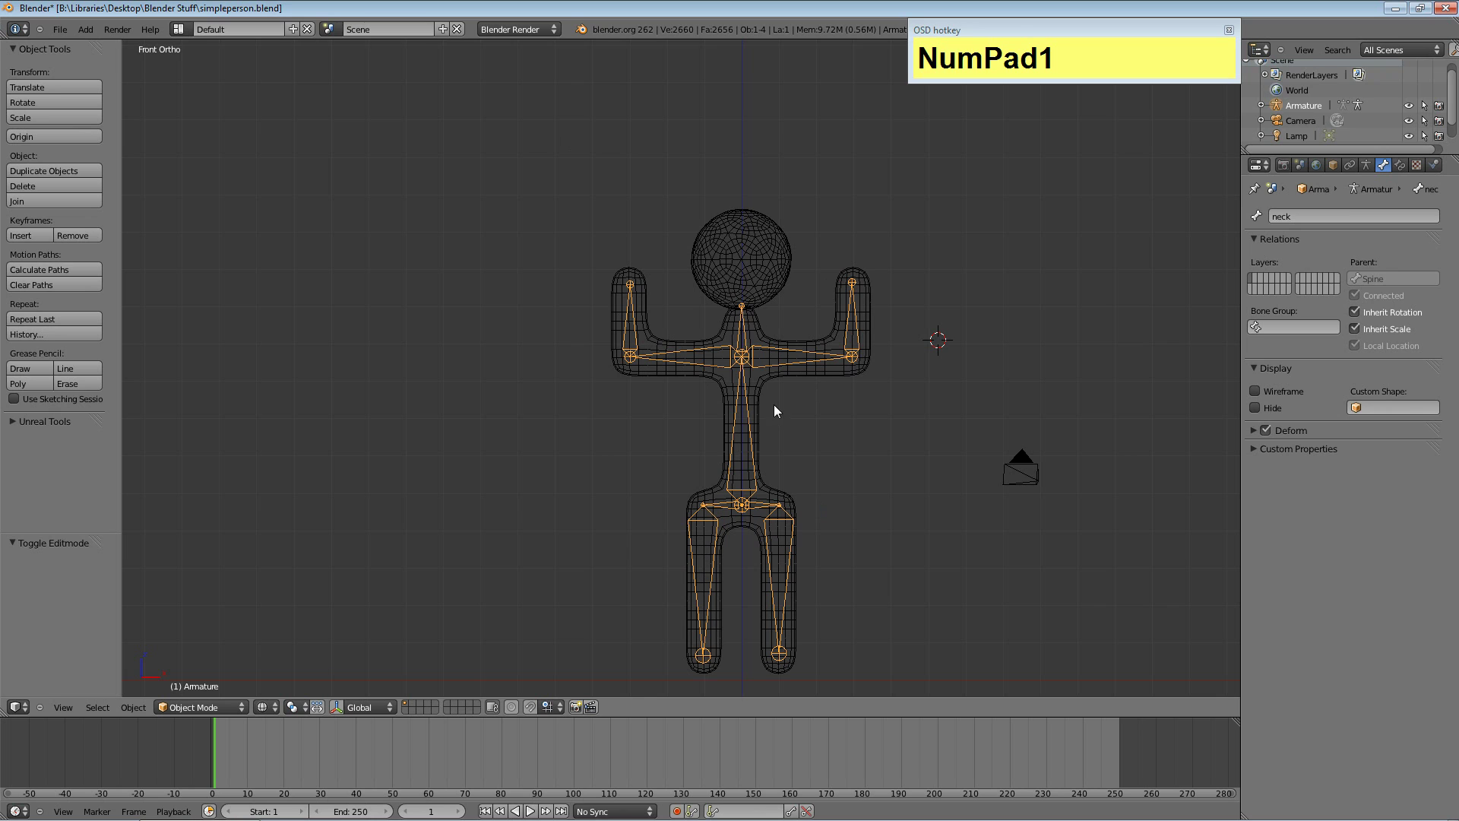
key(KP_3)
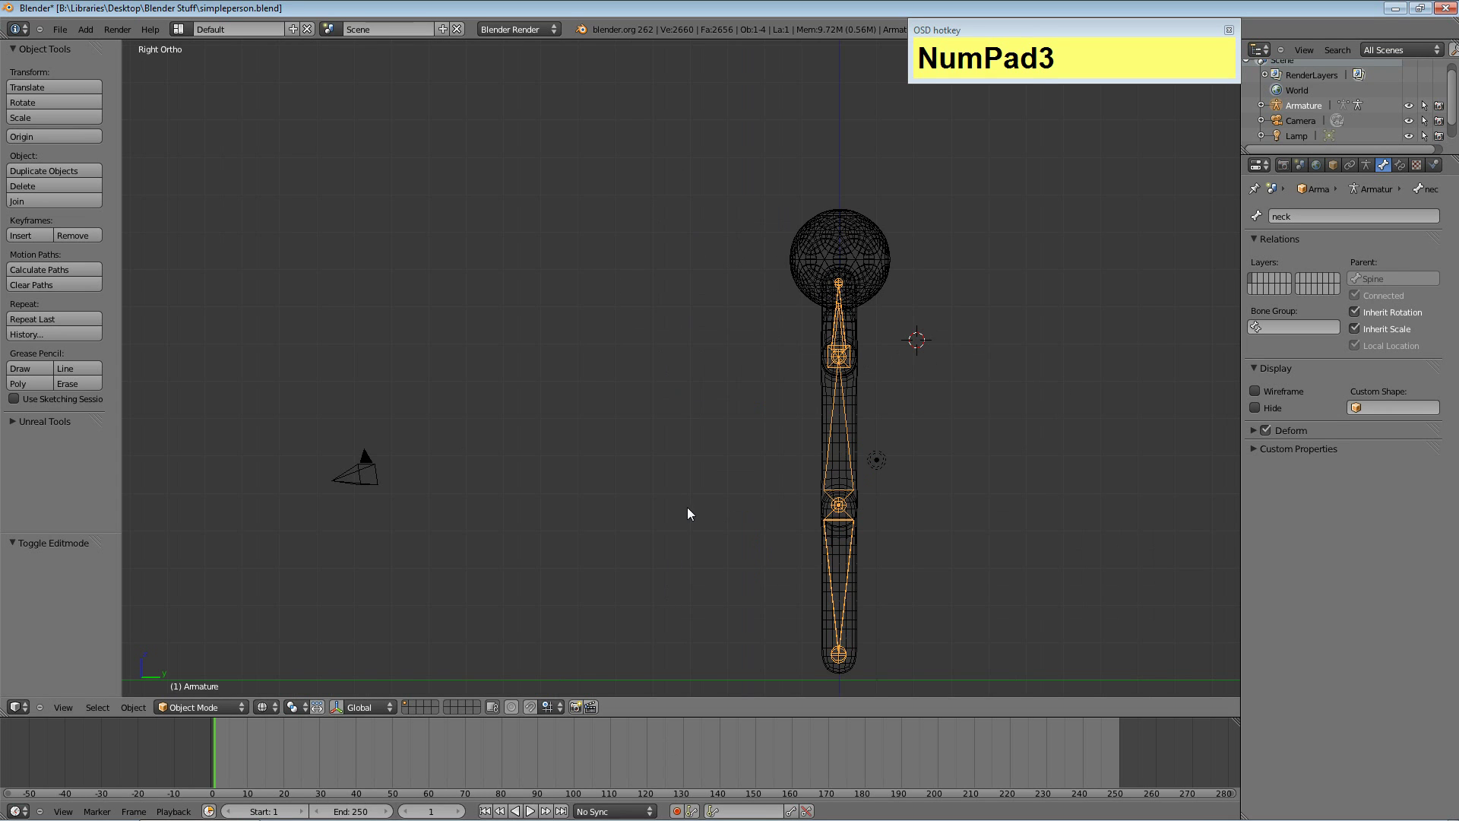
key(KP_1)
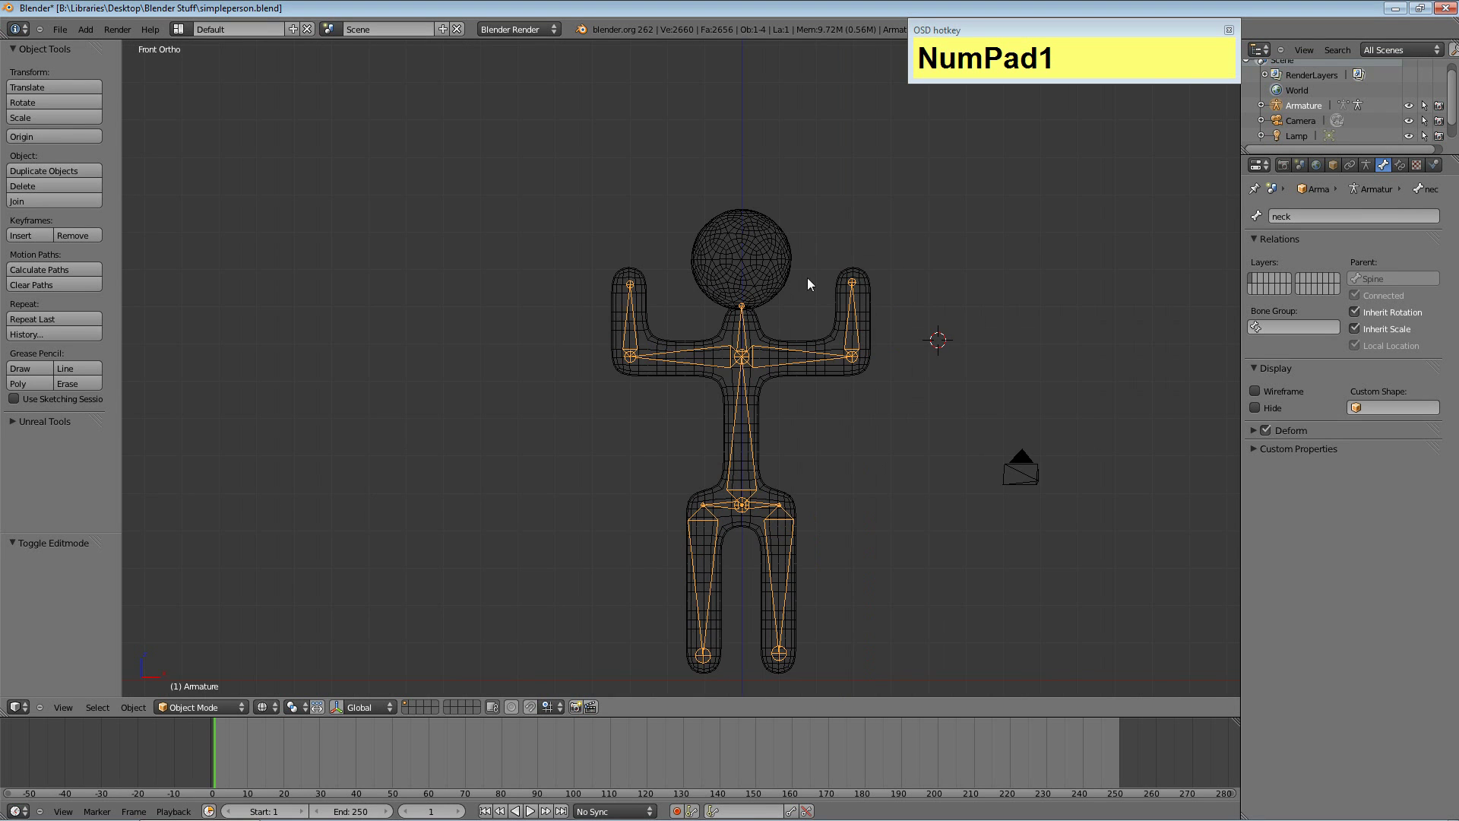
Select the Simple Person mesh with the armature and parent it using Armature Deform With Automatic Weights.
click(803, 471)
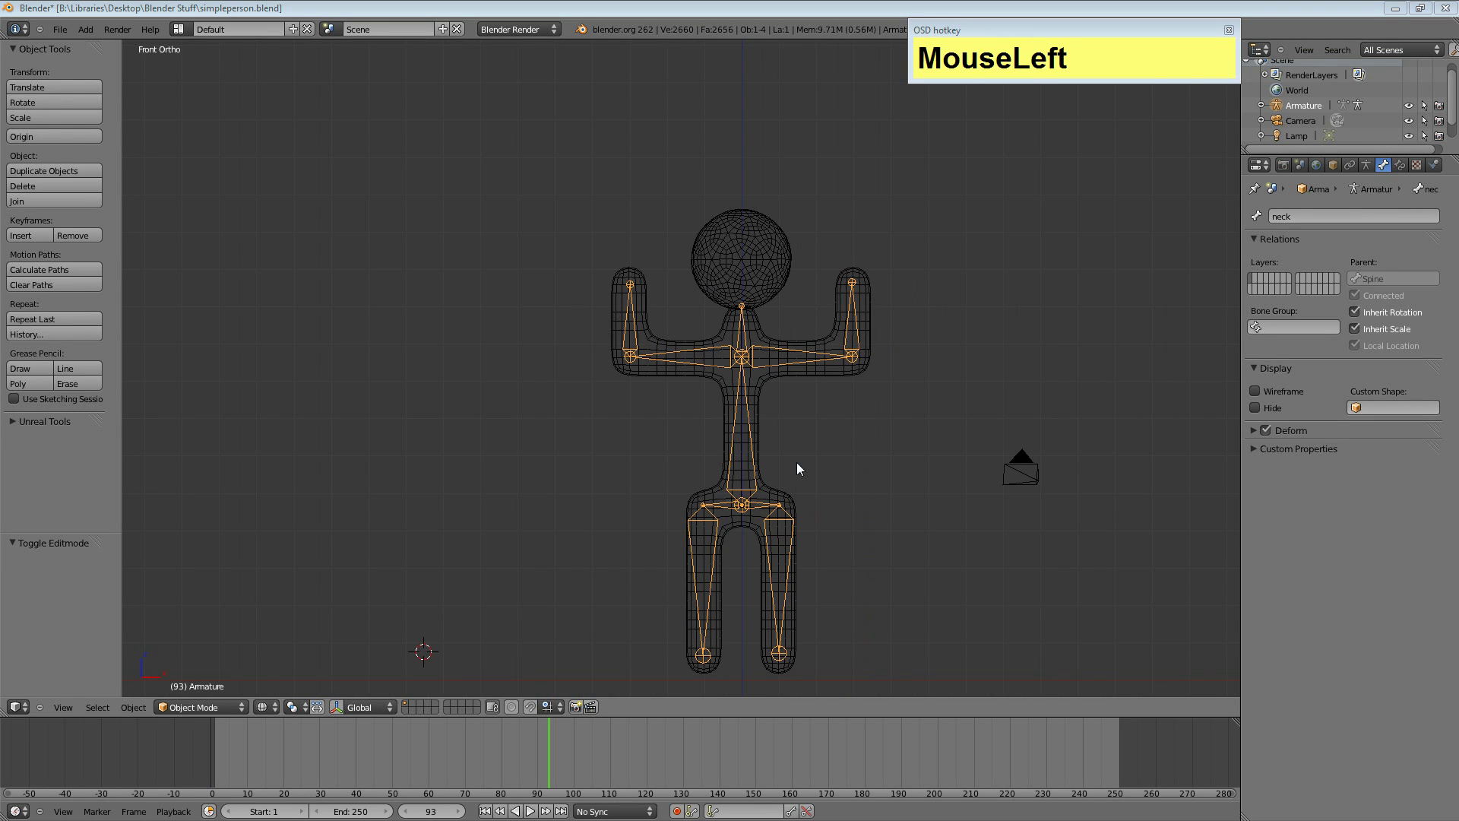
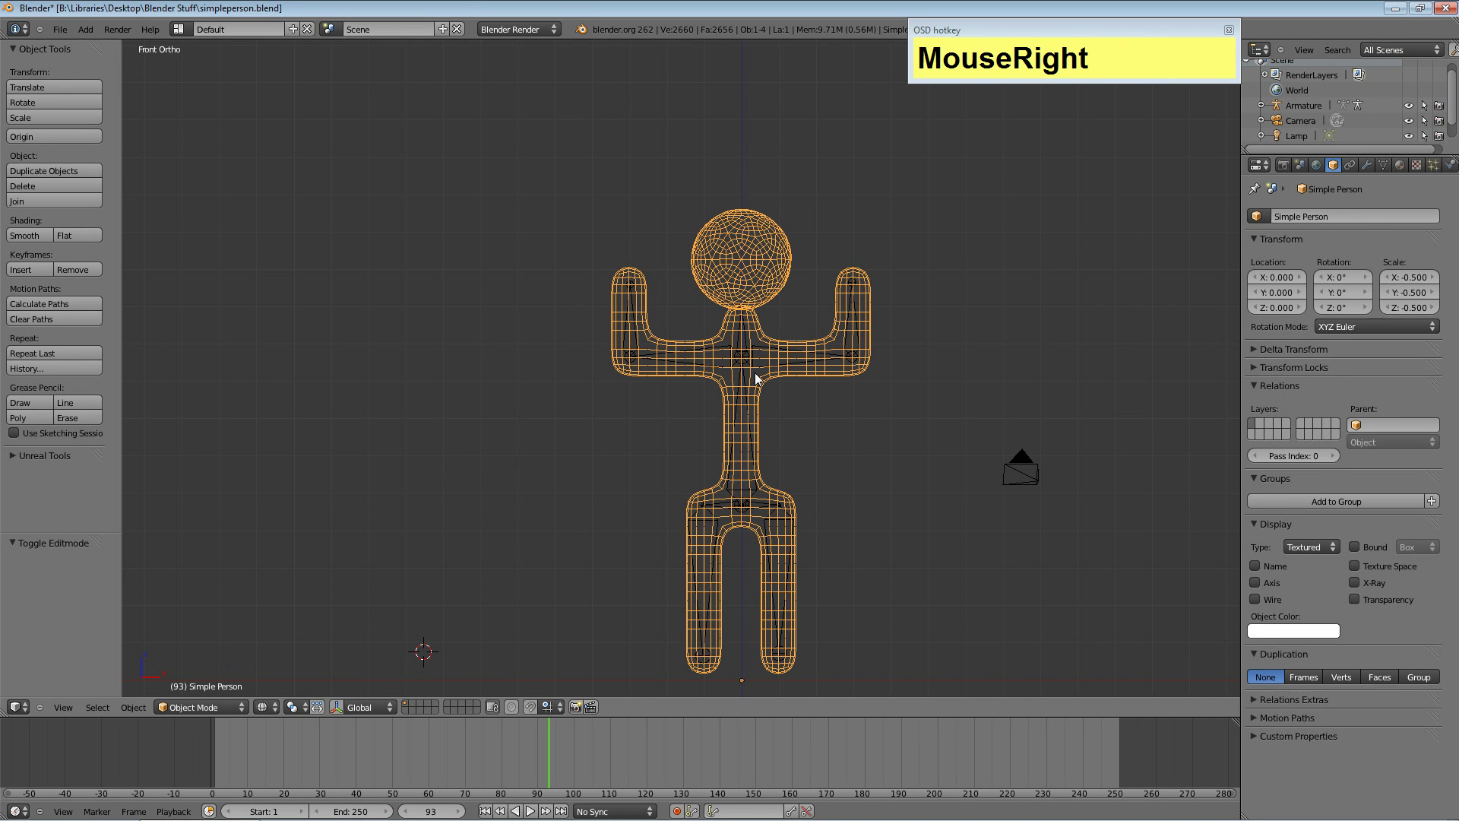
right_click(766, 351)
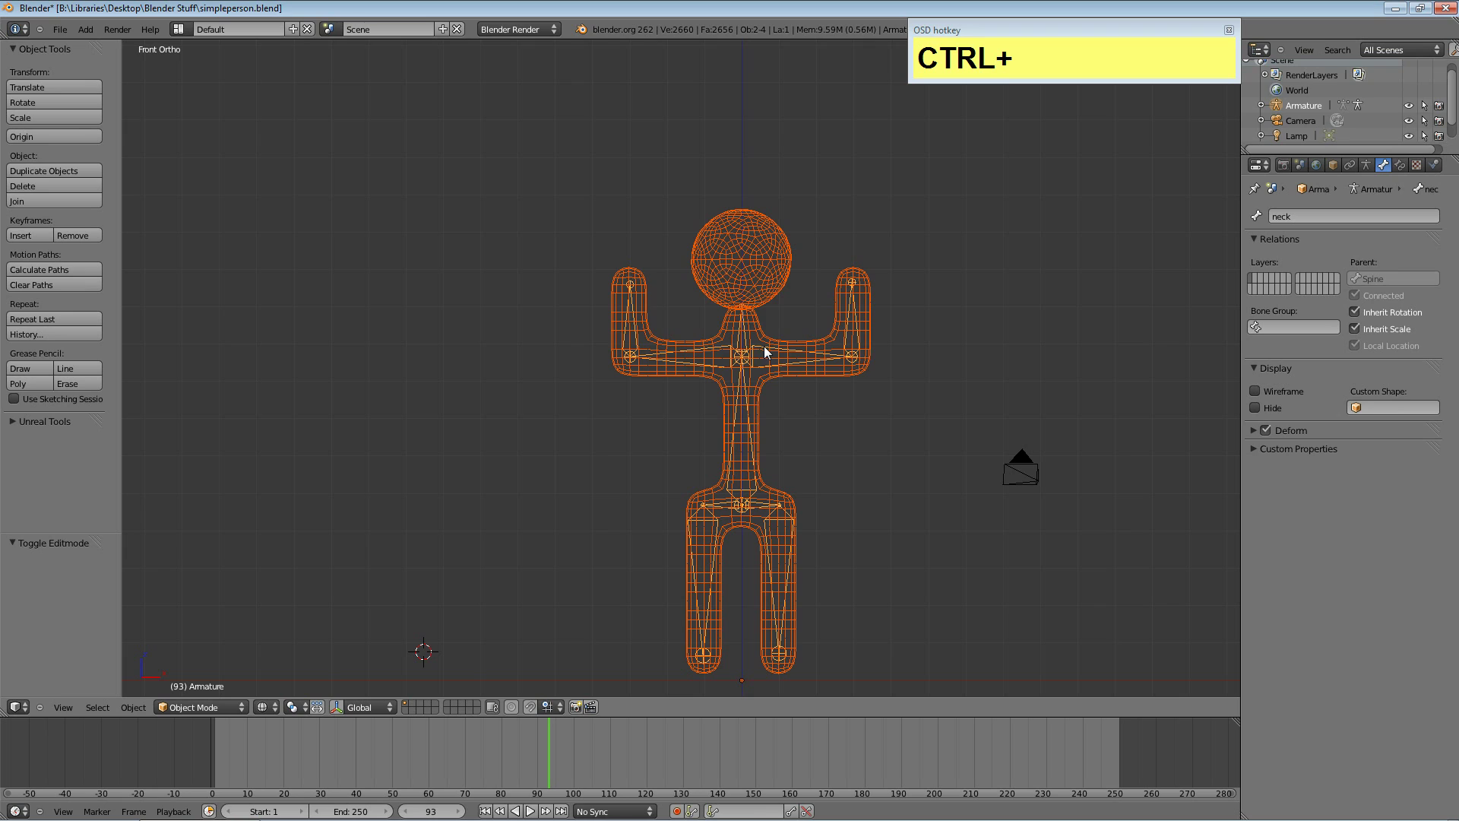
key(ctrl+p)
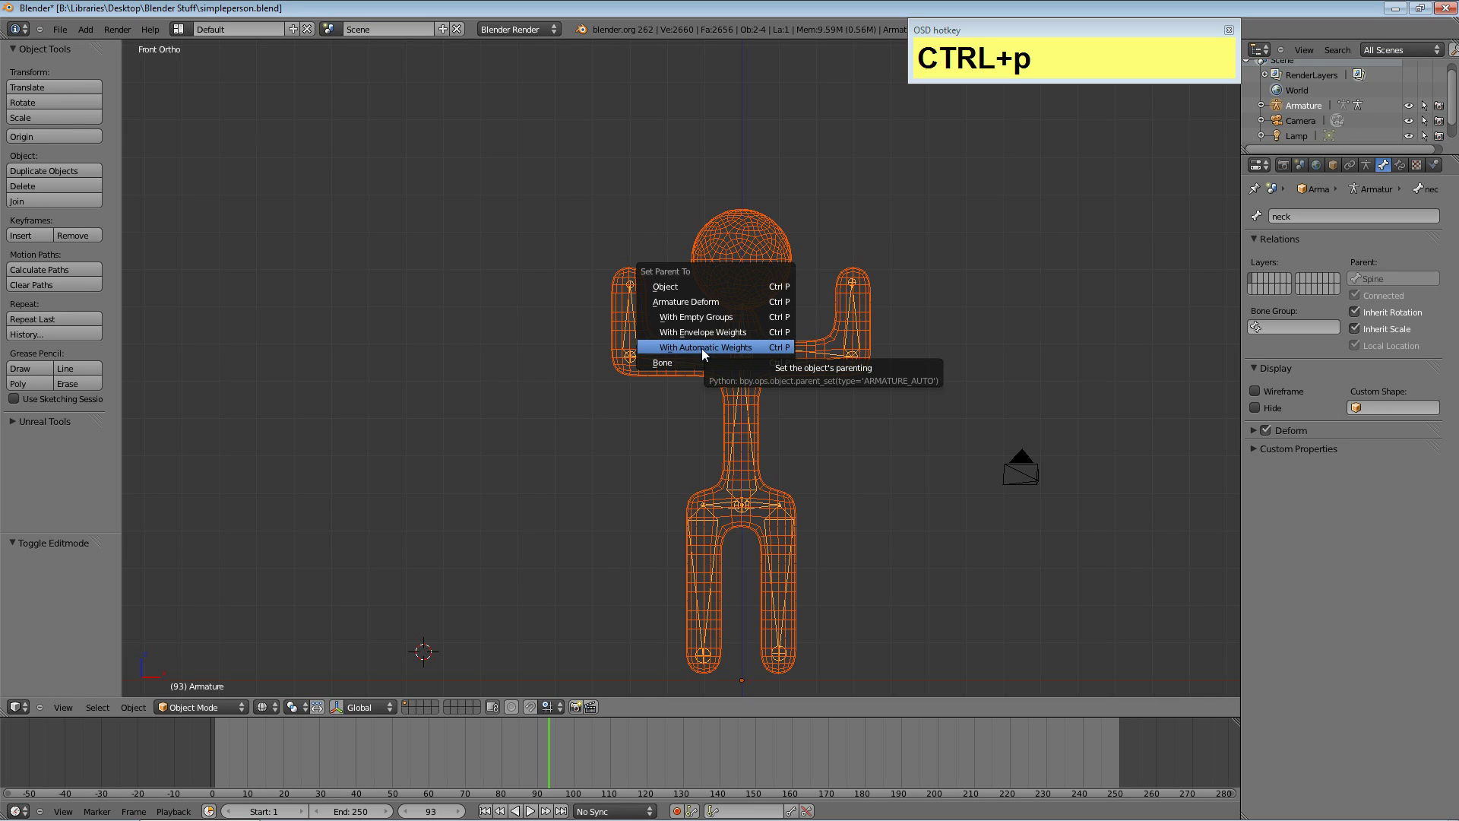
click(706, 352)
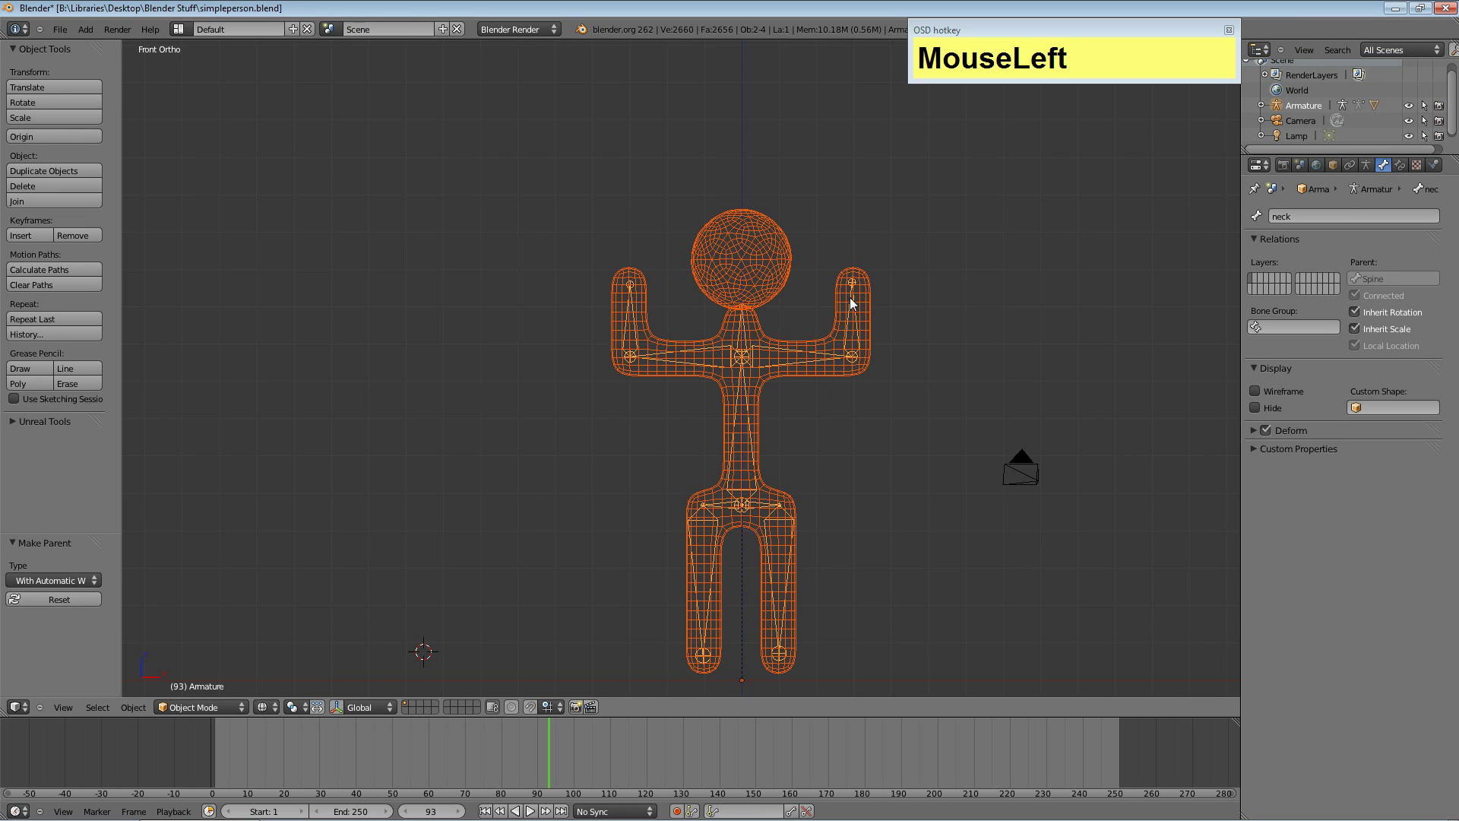
right_click(855, 337)
right_click(862, 324)
drag(205, 710, 727, 444)
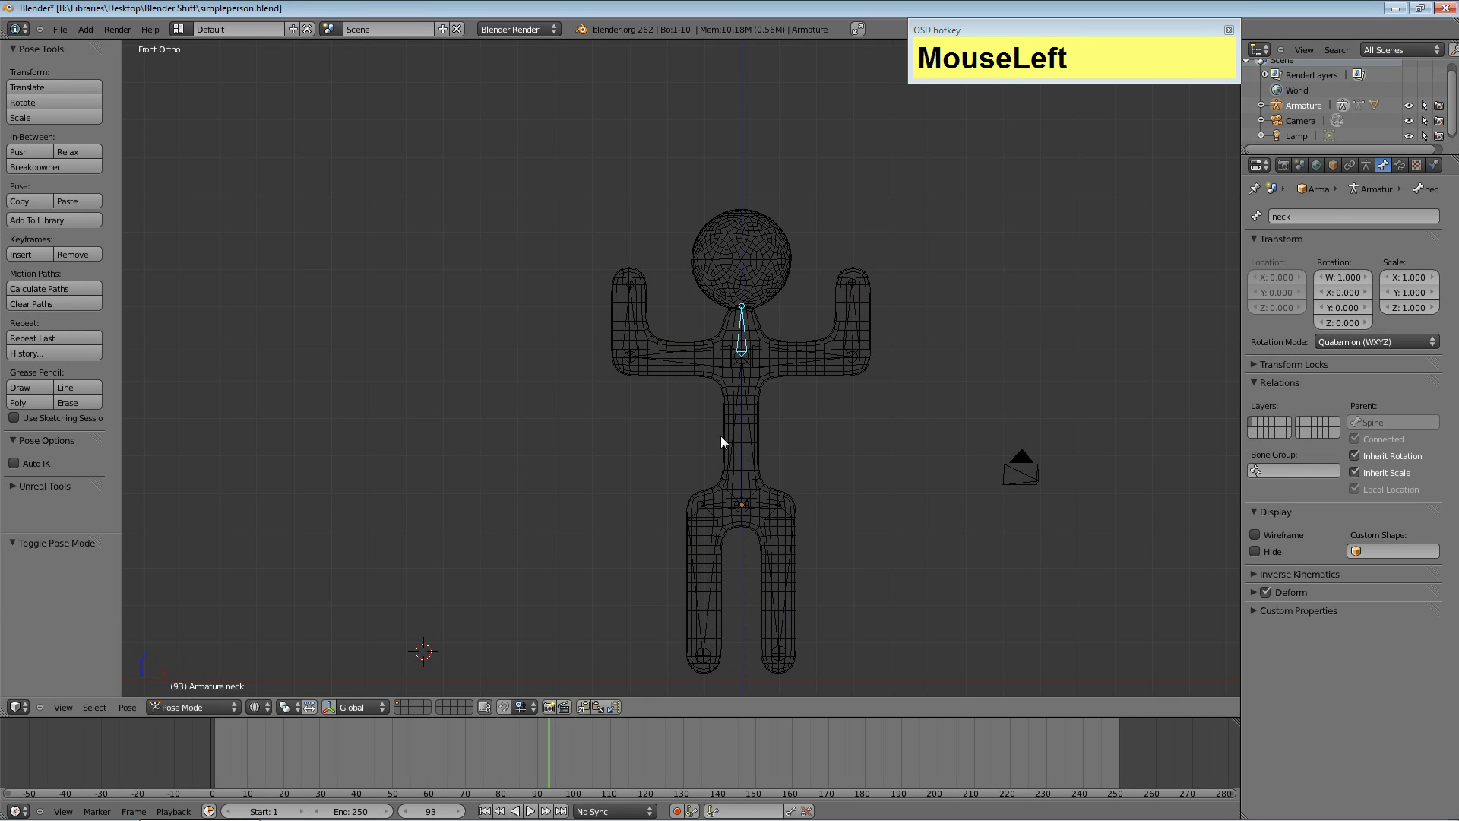
right_click(858, 312)
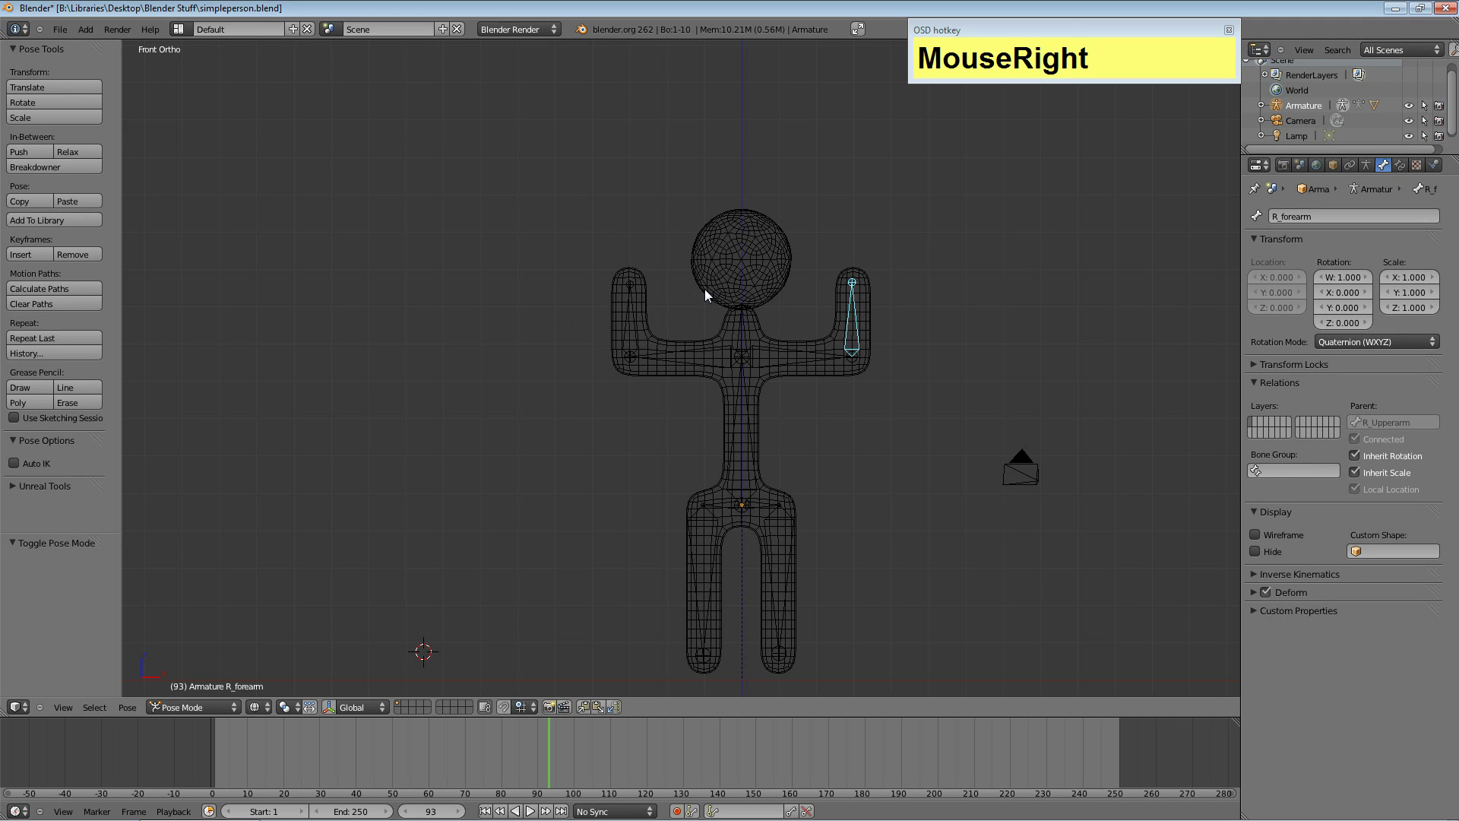
key(r)
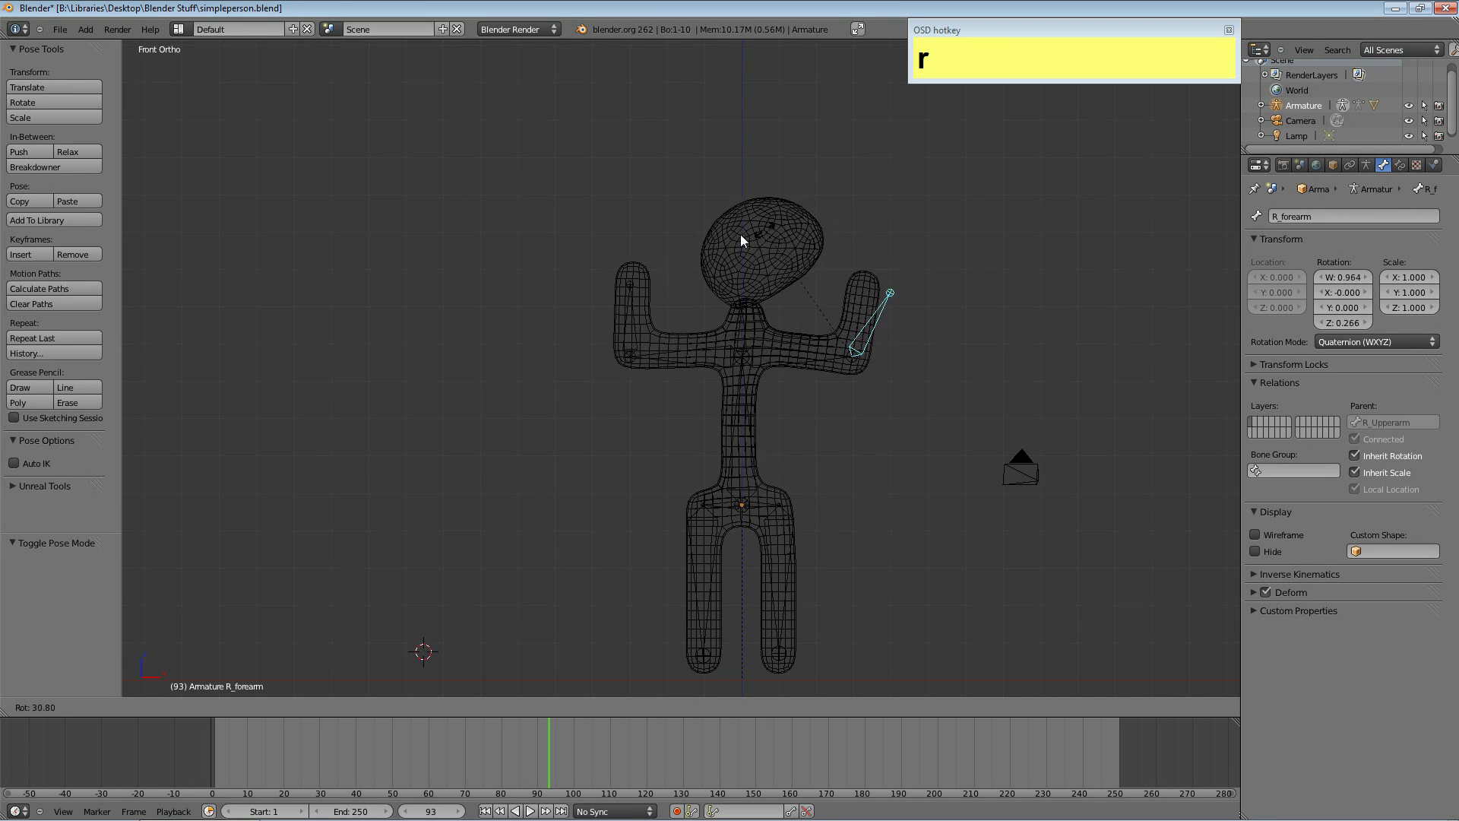
key(Escape)
right_click(705, 606)
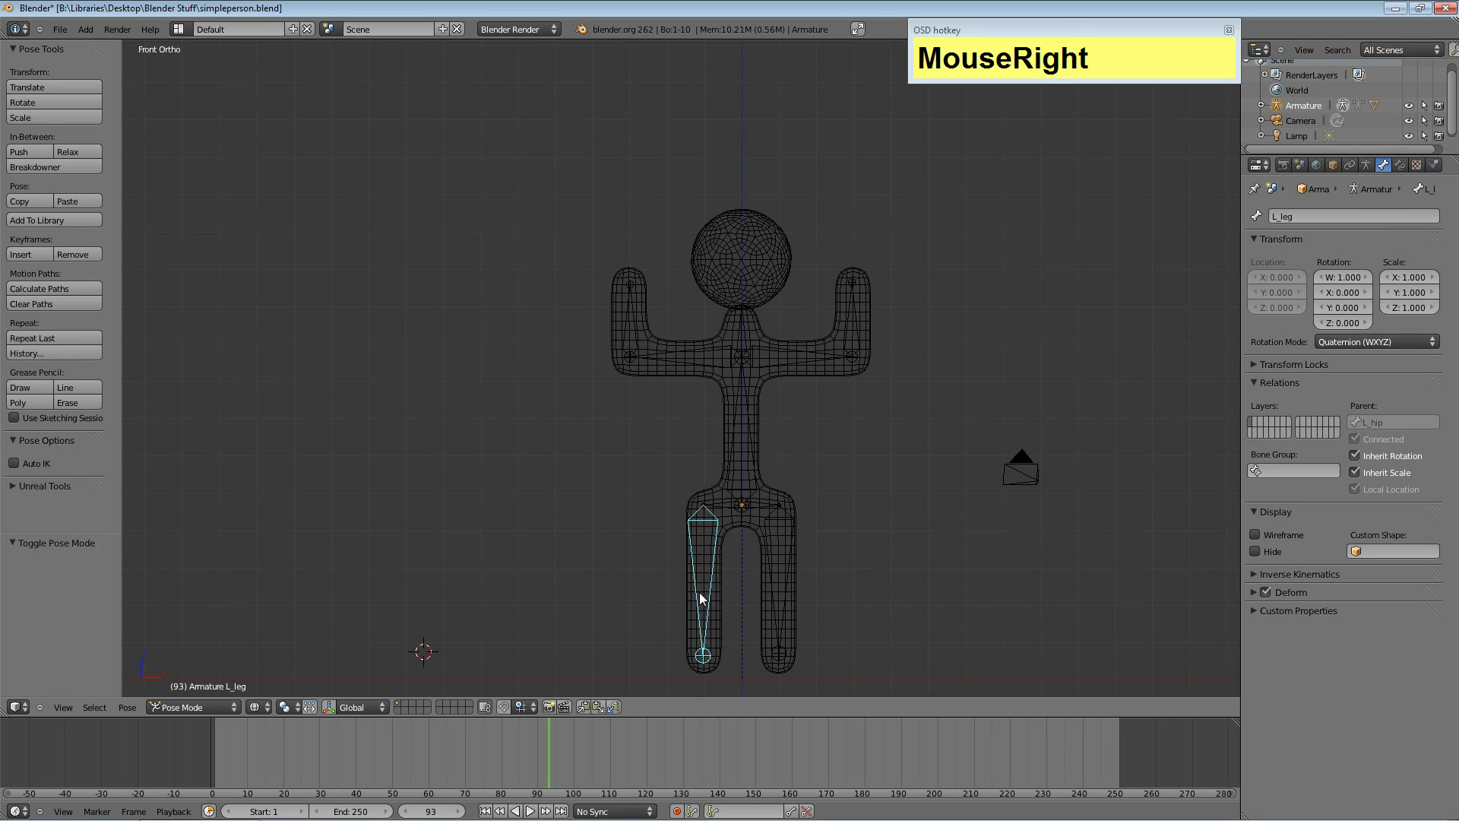
key(r)
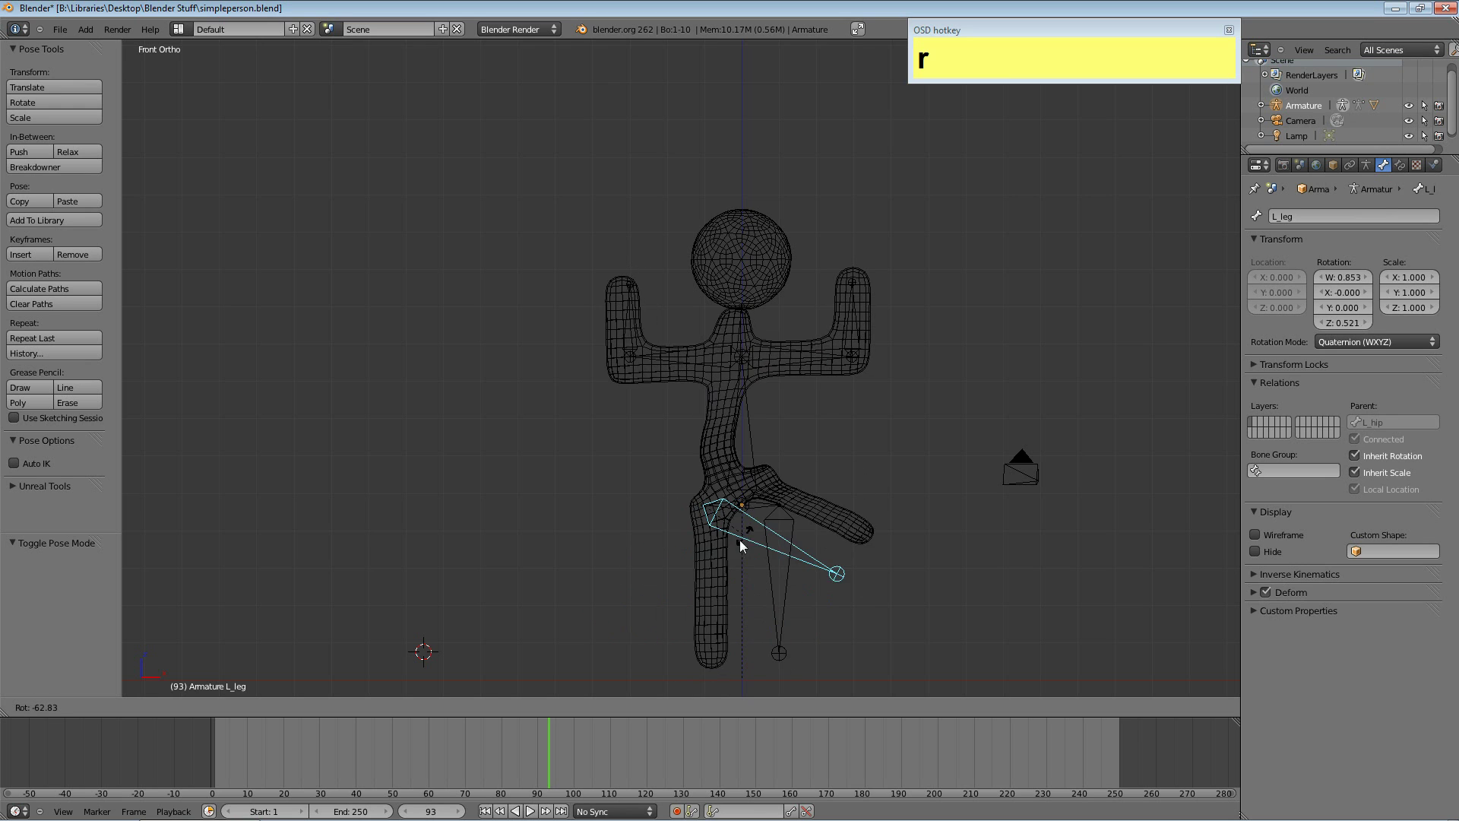
key(Escape)
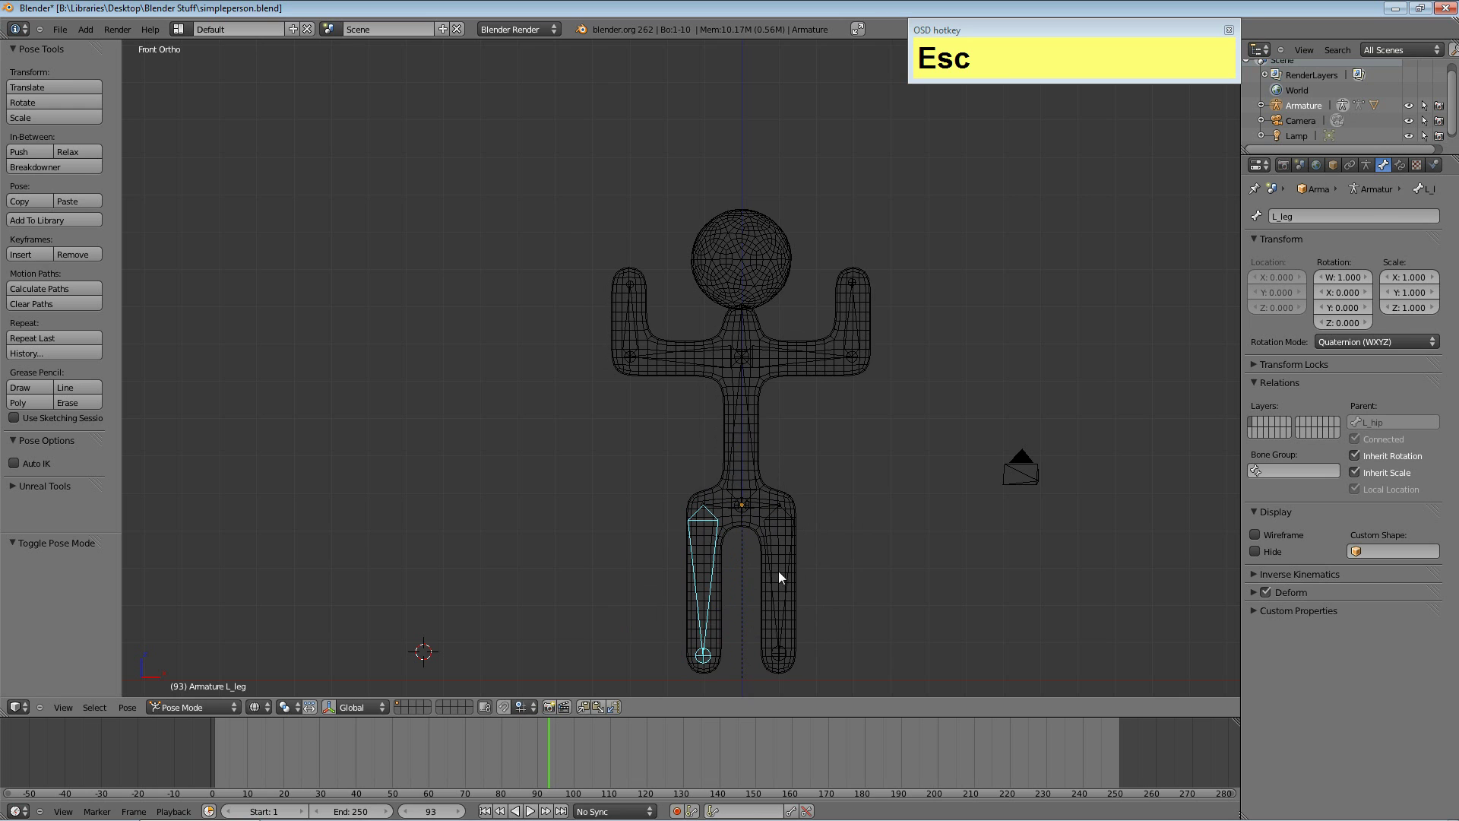
right_click(632, 293)
key(g)
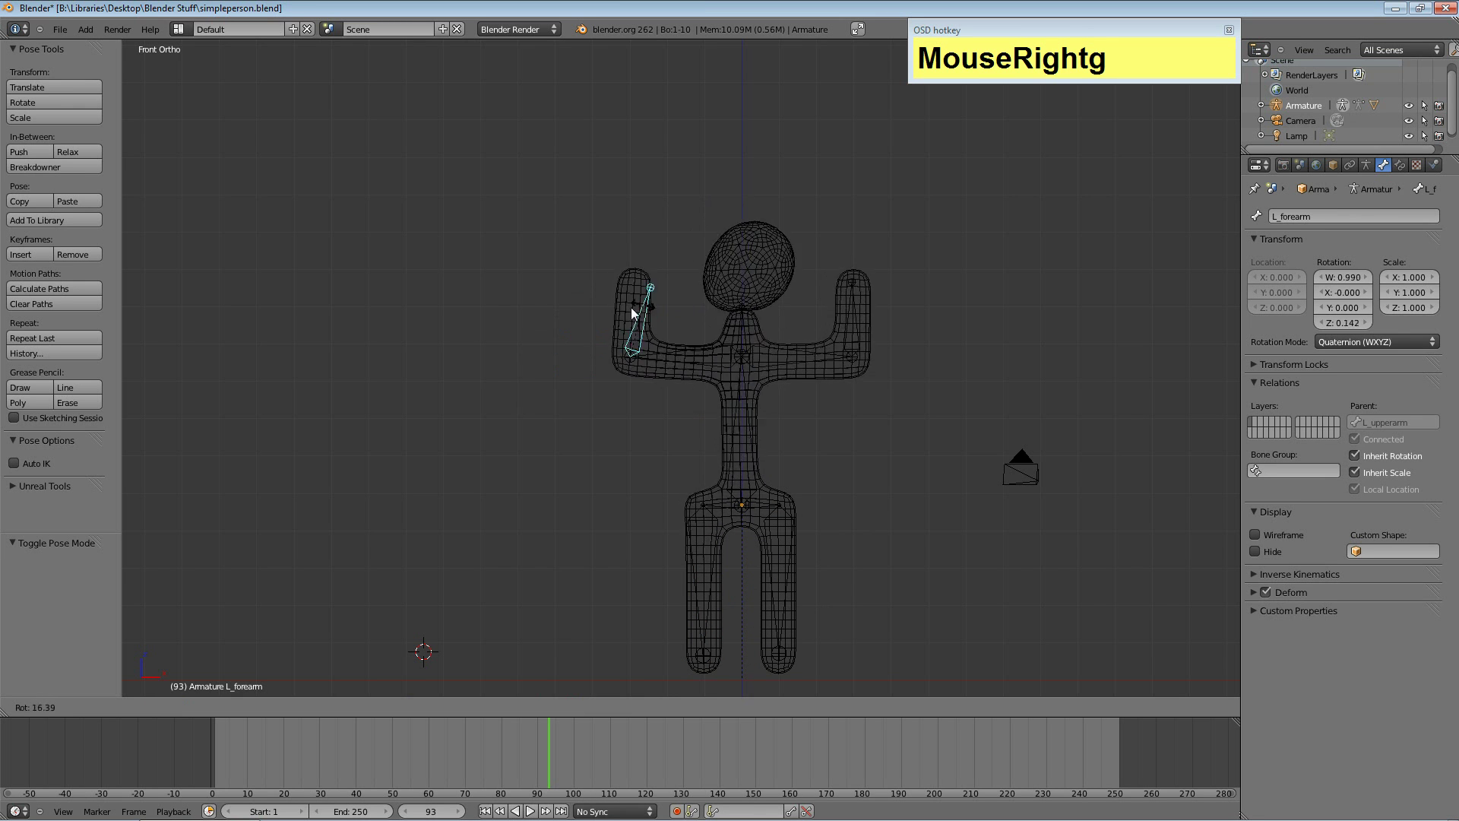
key(Escape)
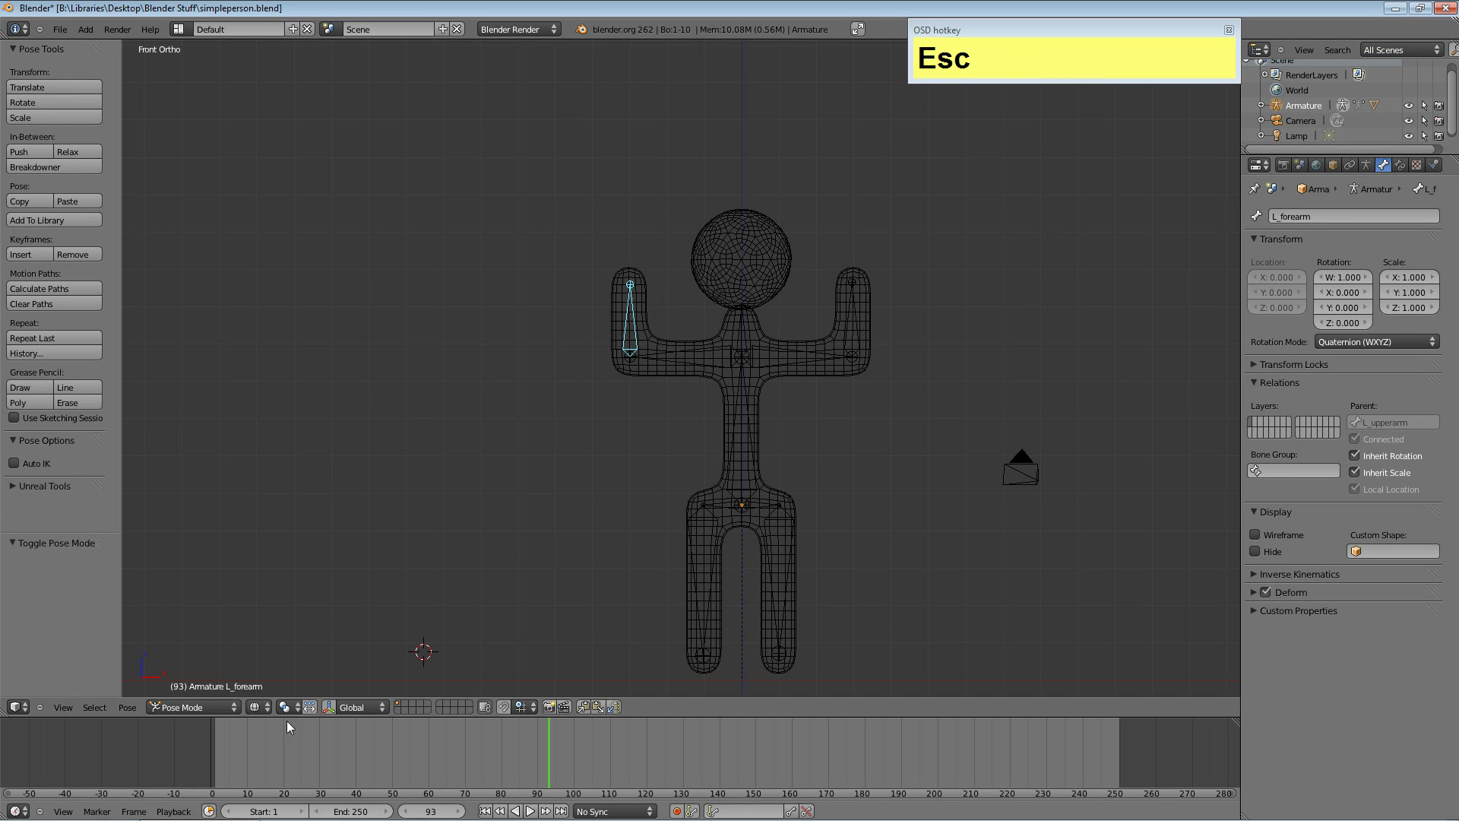
Leave pose mode, select the person mesh and enter edit mode on its vertices.
click(241, 716)
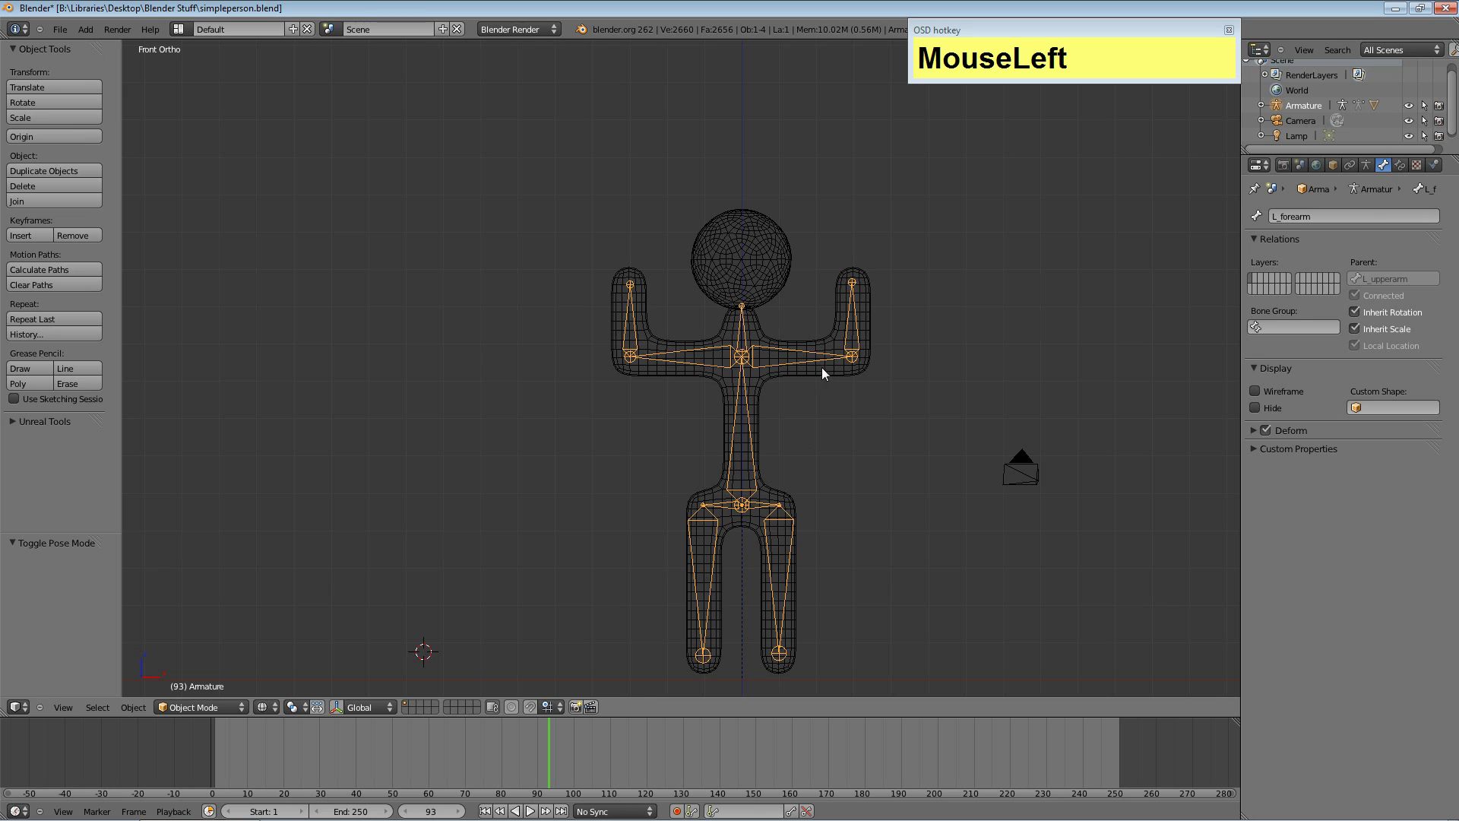
right_click(761, 289)
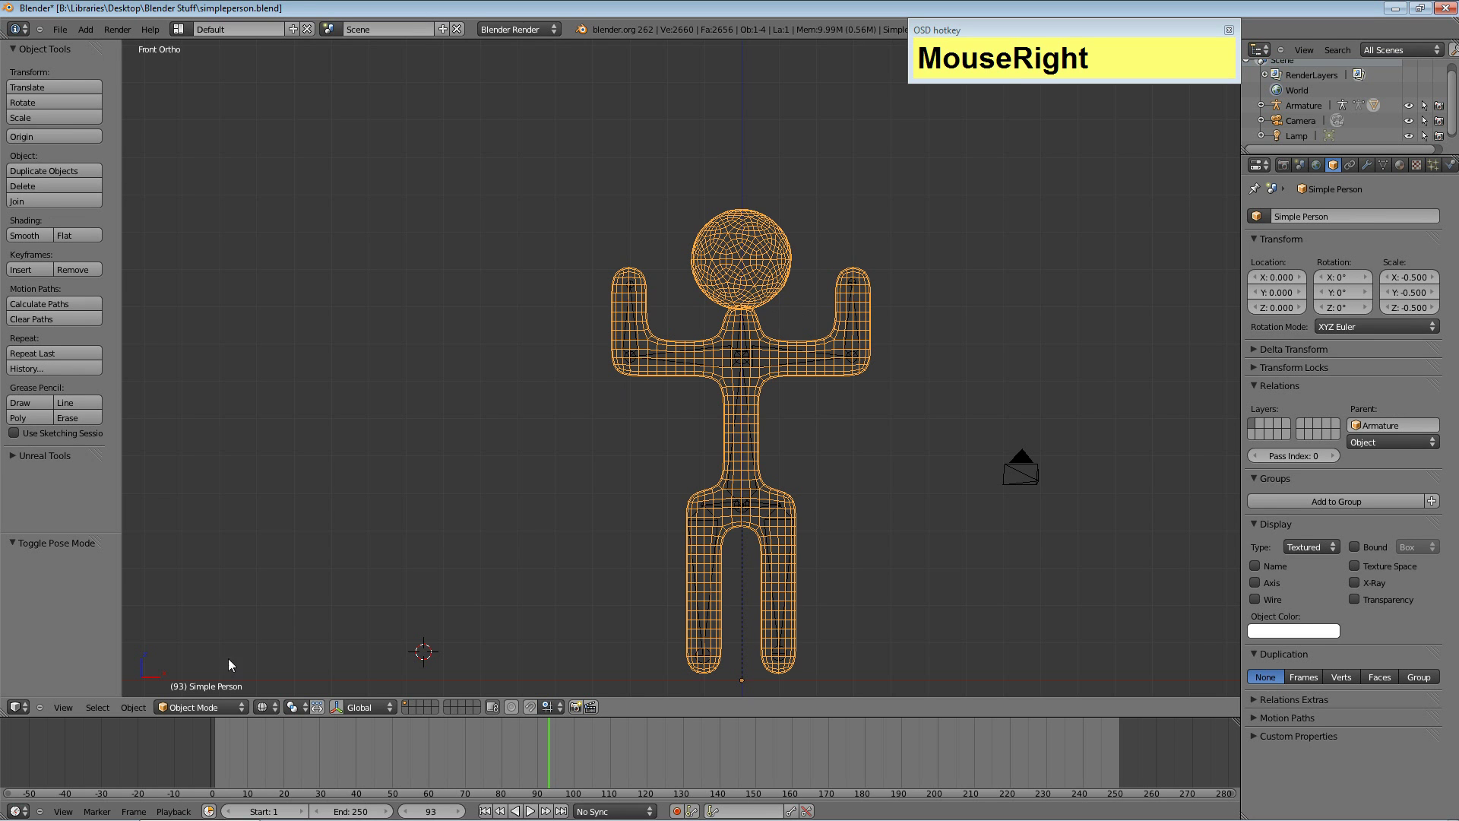
click(206, 710)
key(Tab)
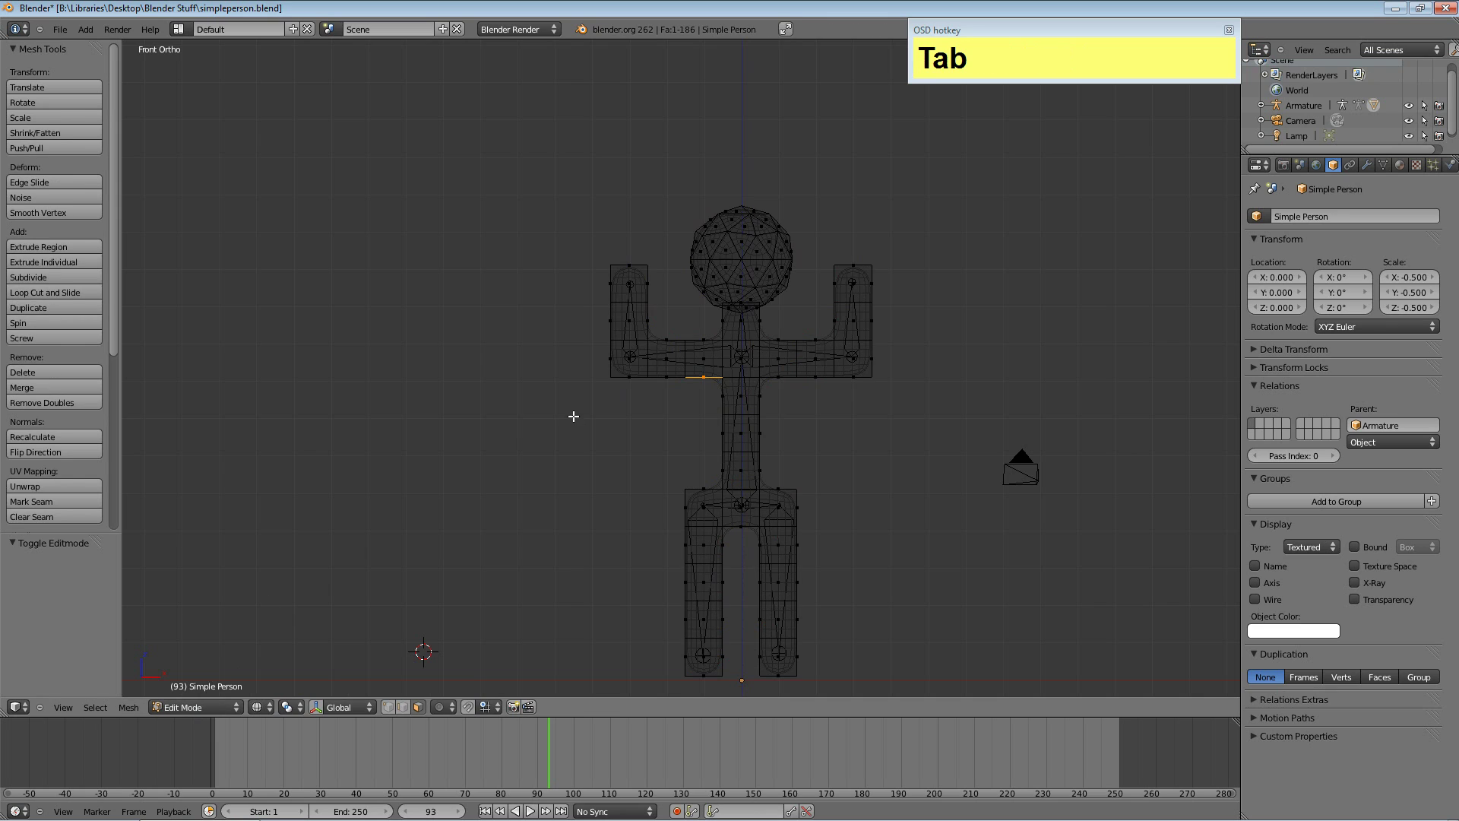
right_click(873, 389)
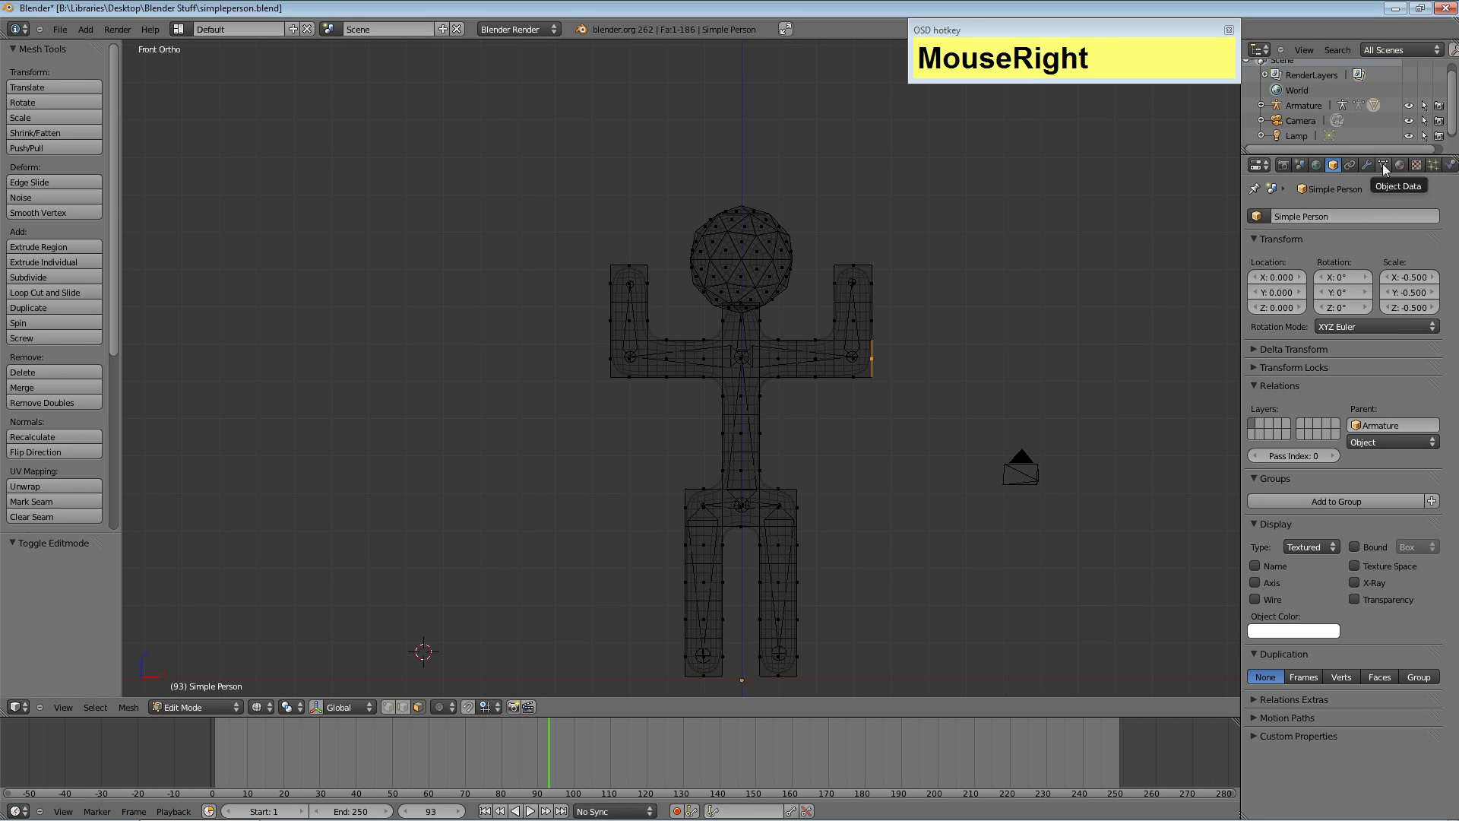
Show the mesh's Object Data and browse its bone-named vertex groups list.
click(1388, 169)
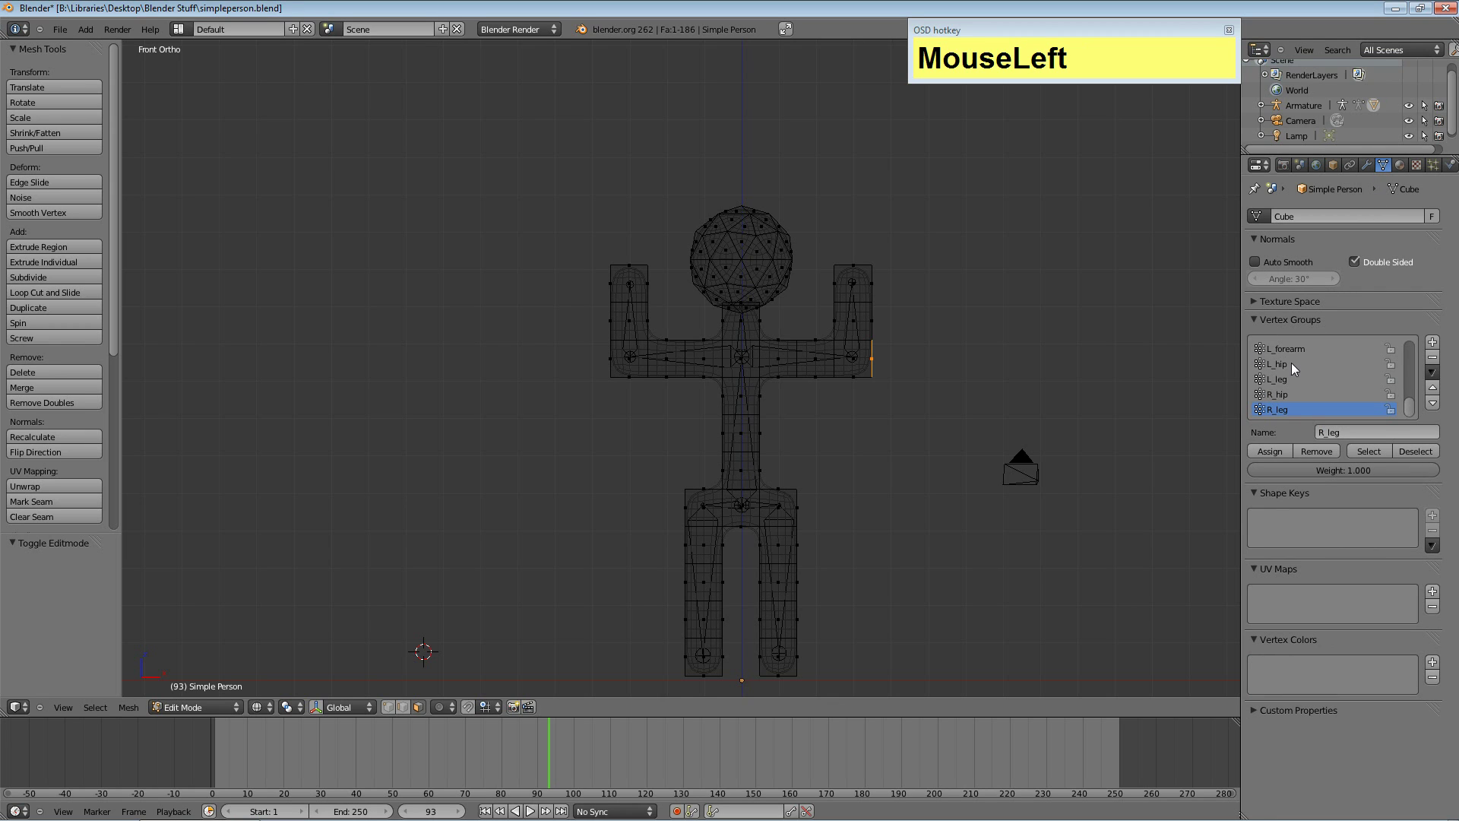
scroll(down, 3)
click(1300, 385)
scroll(down, 3)
drag(1417, 412, 1432, 364)
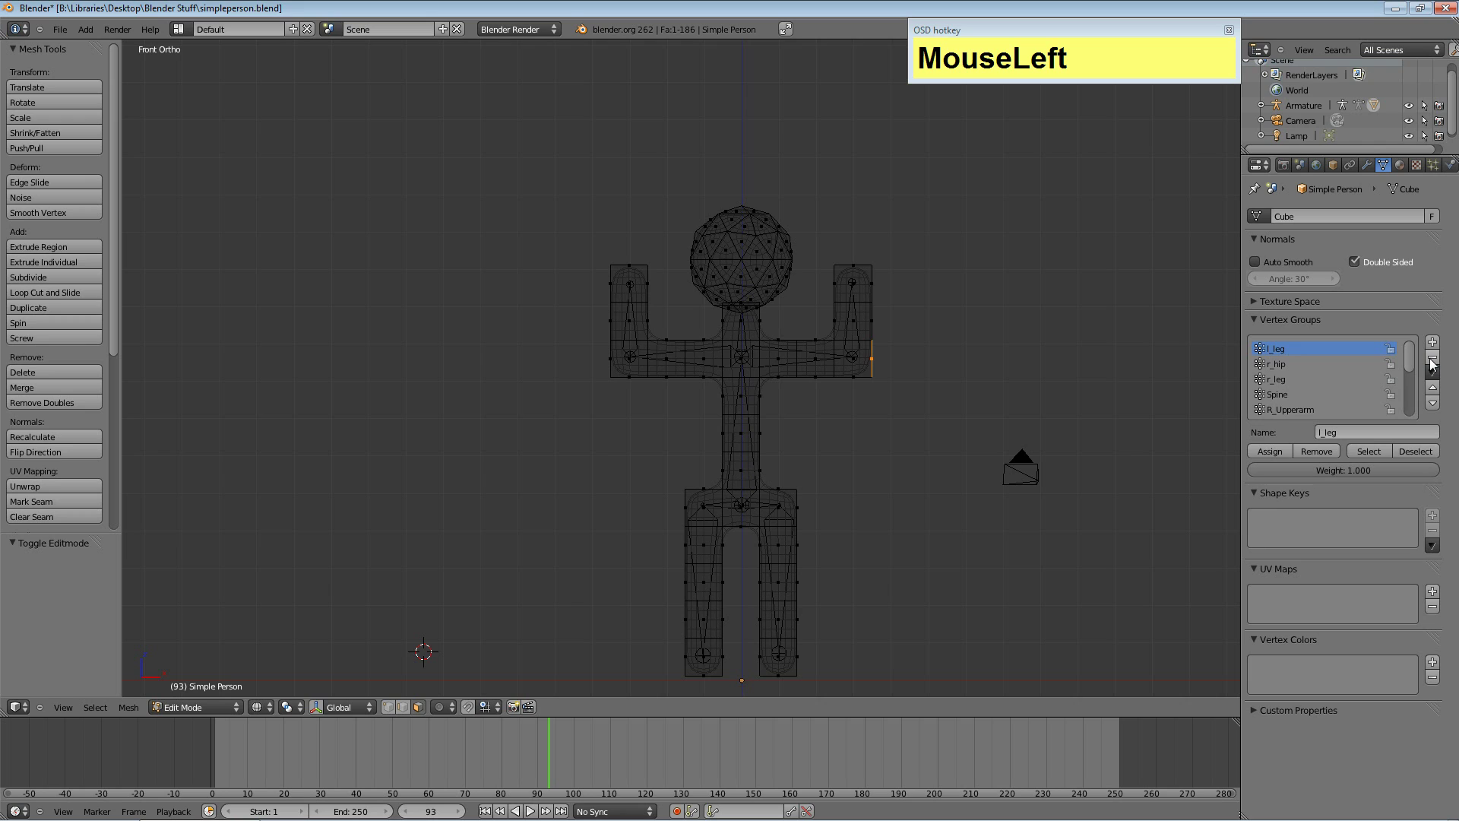
drag(1435, 363, 1269, 375)
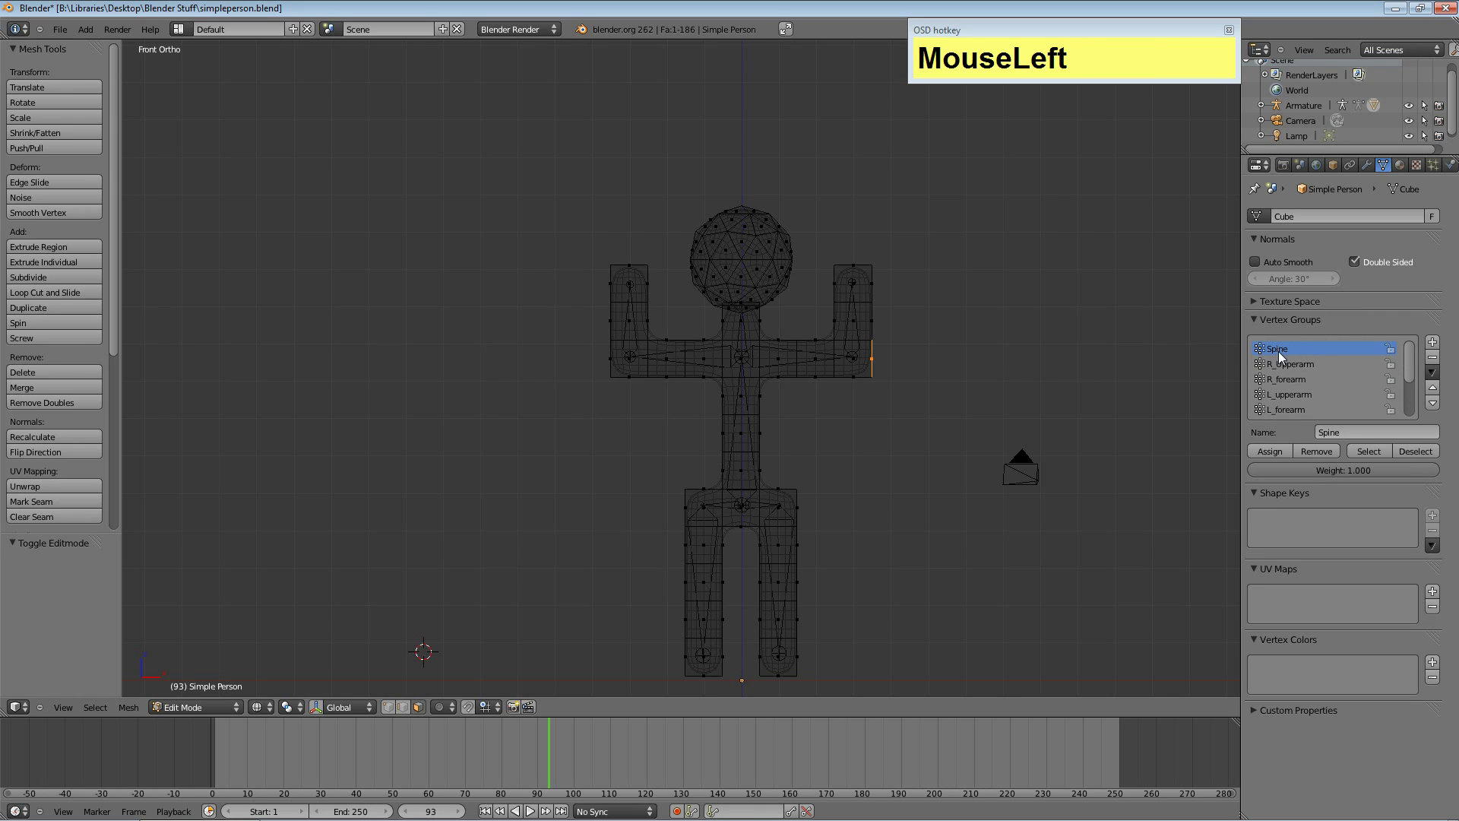
key(a)
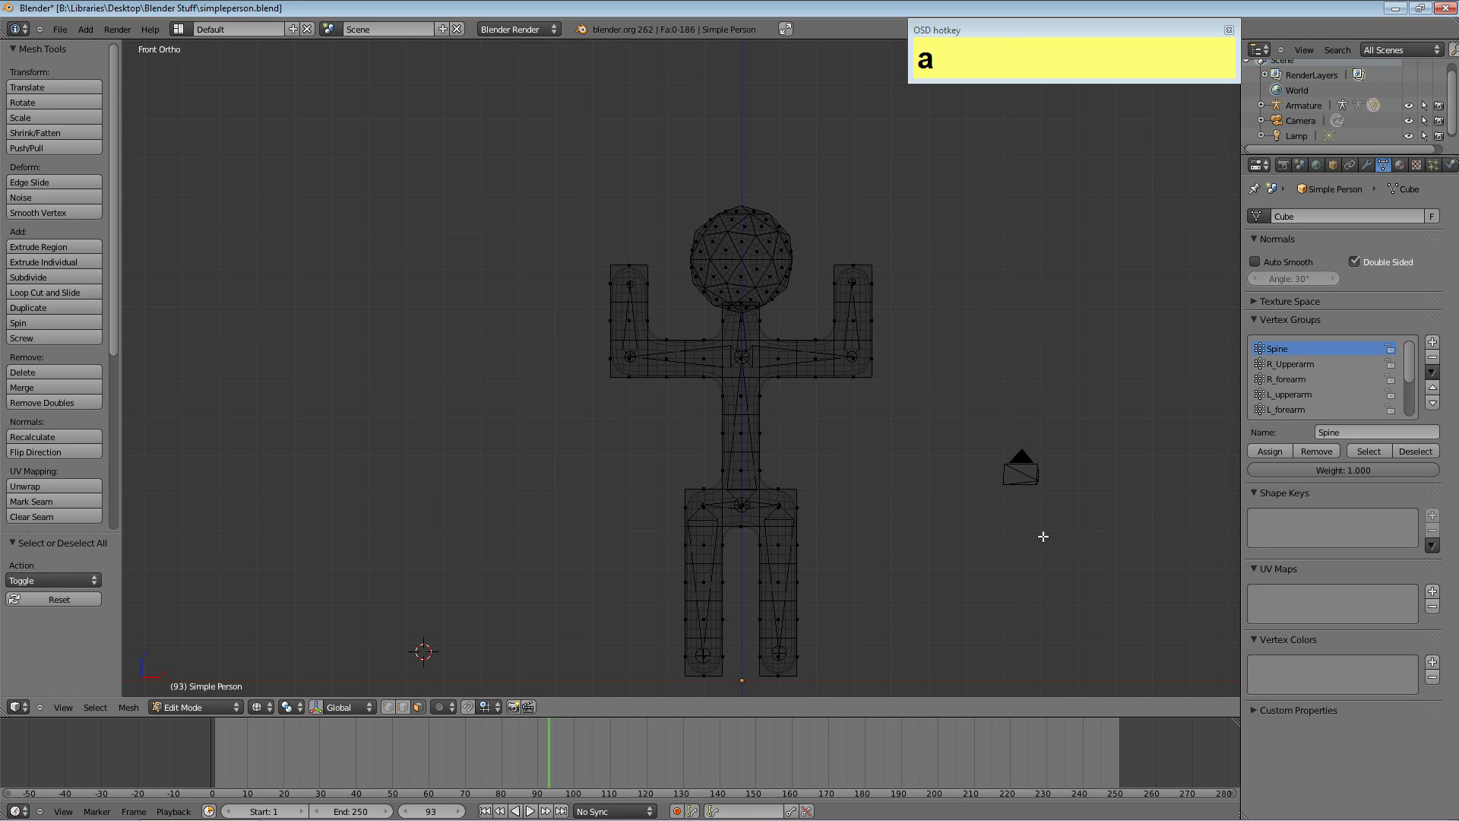
click(1373, 454)
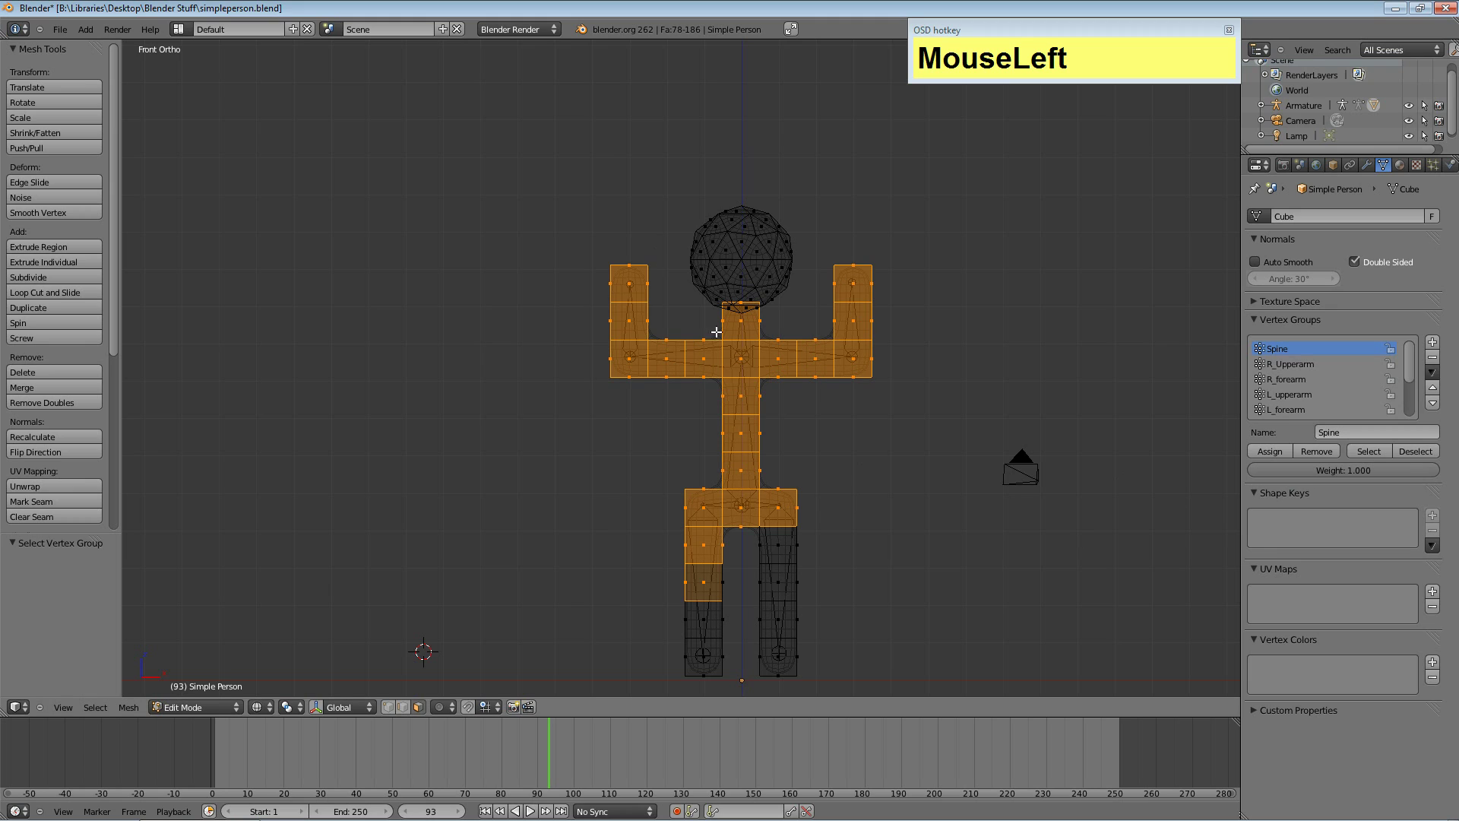
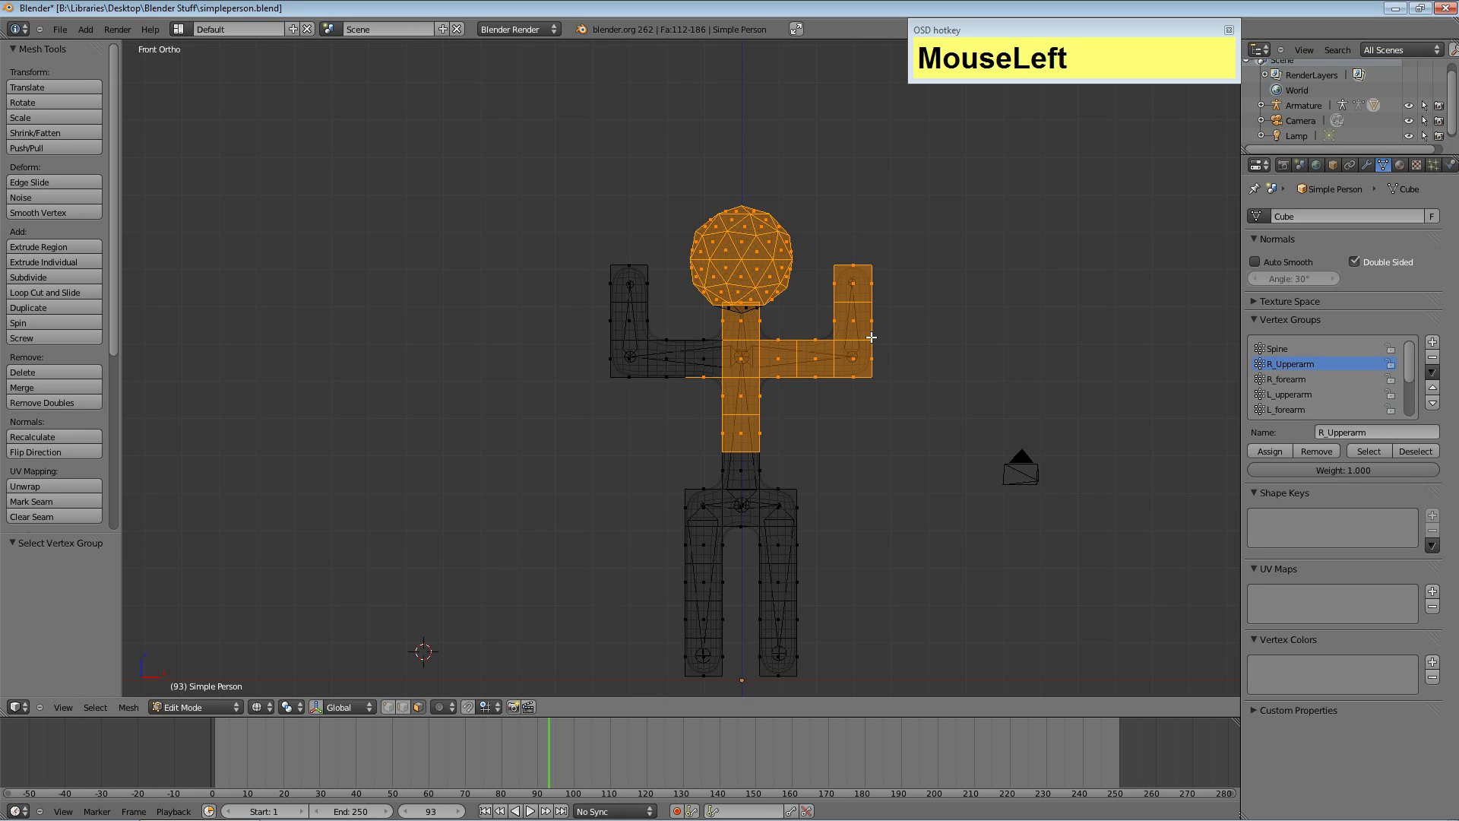
key(a)
key(b)
drag(713, 332, 889, 390)
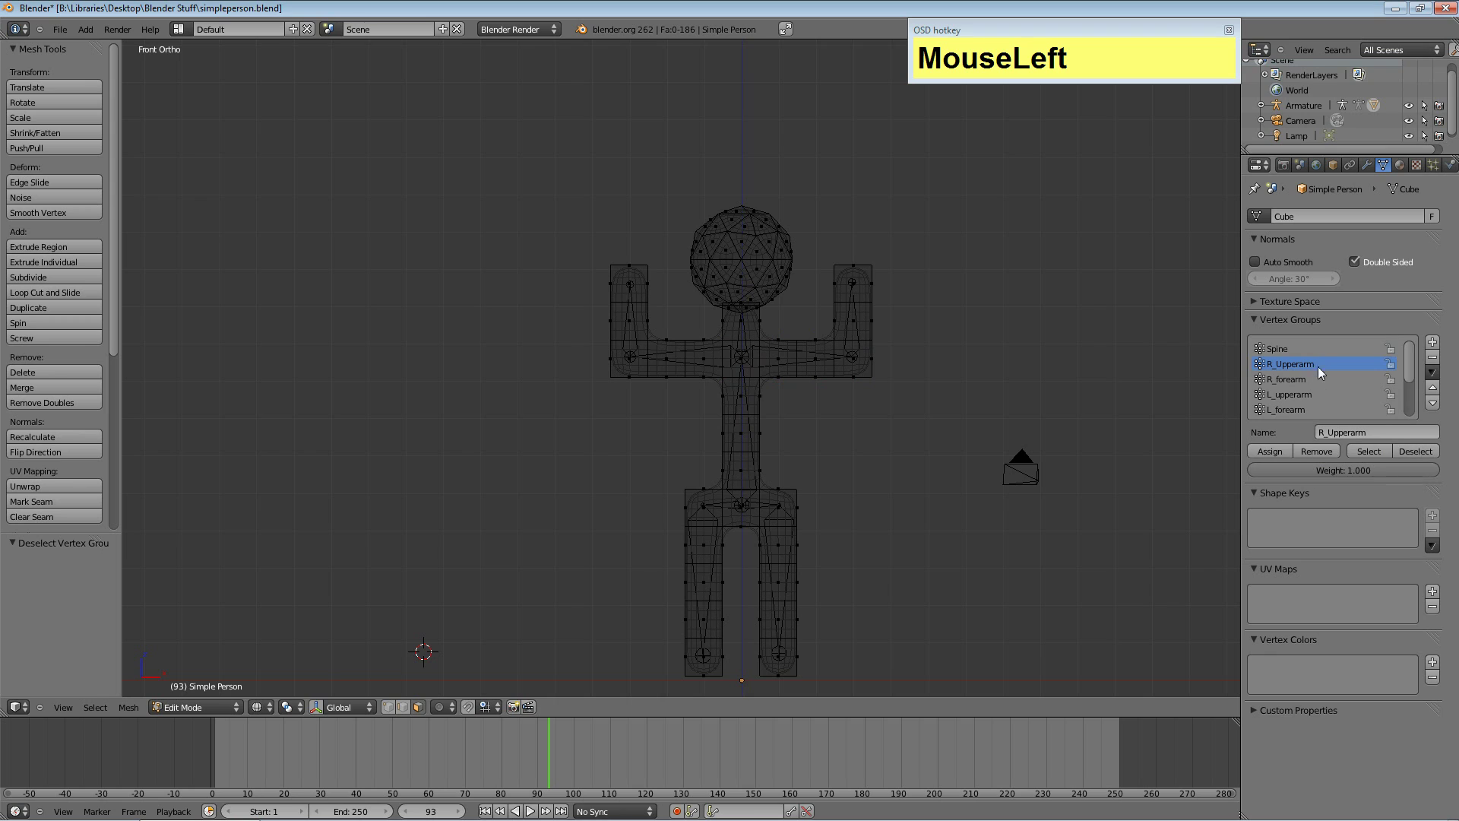
Check the R_forearm, L_hip and L_leg vertex groups by selecting and clearing each, then add a new Neck group.
scroll(down, 3)
scroll(up, 3)
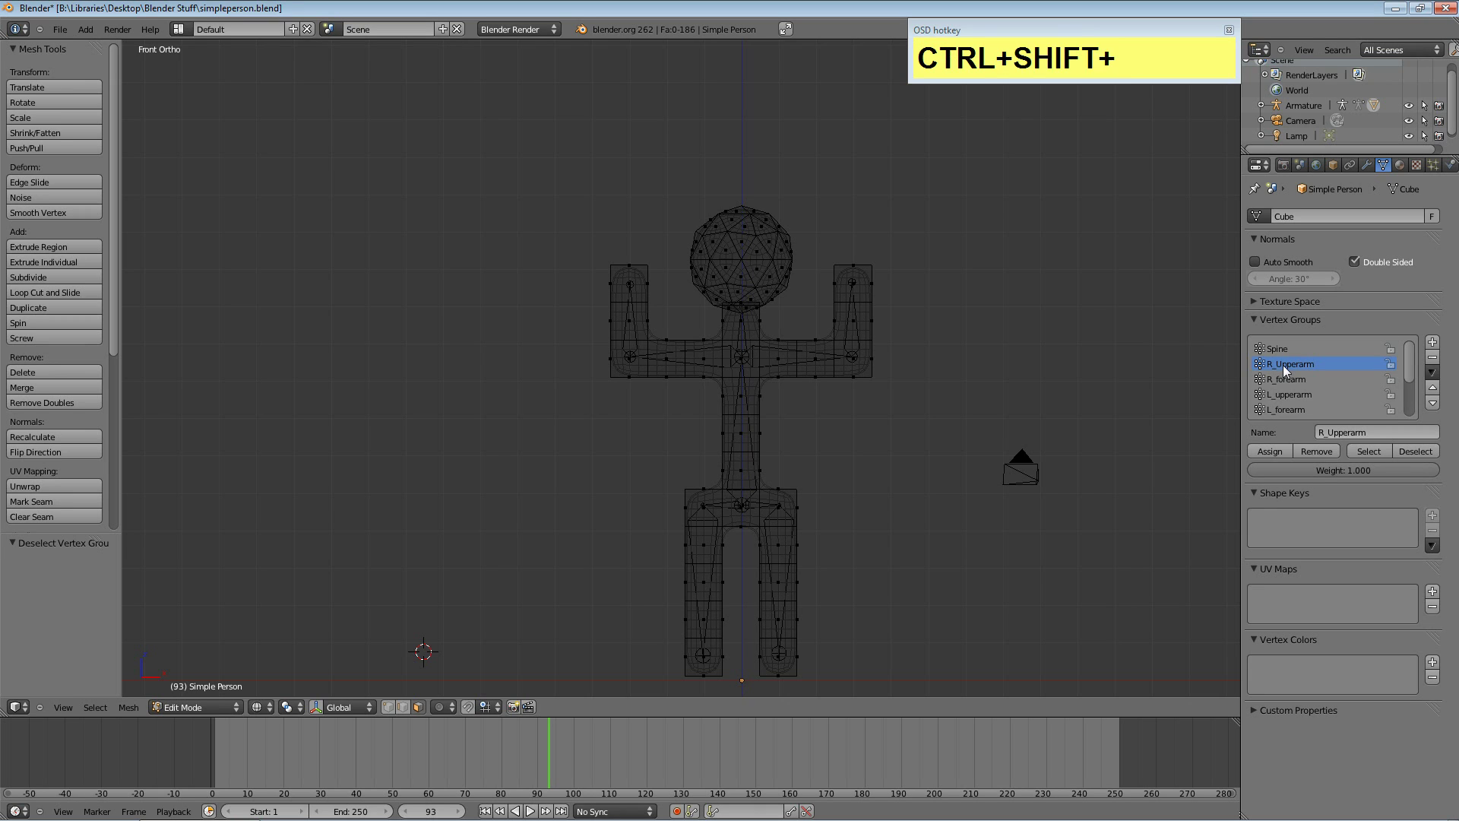
click(1365, 449)
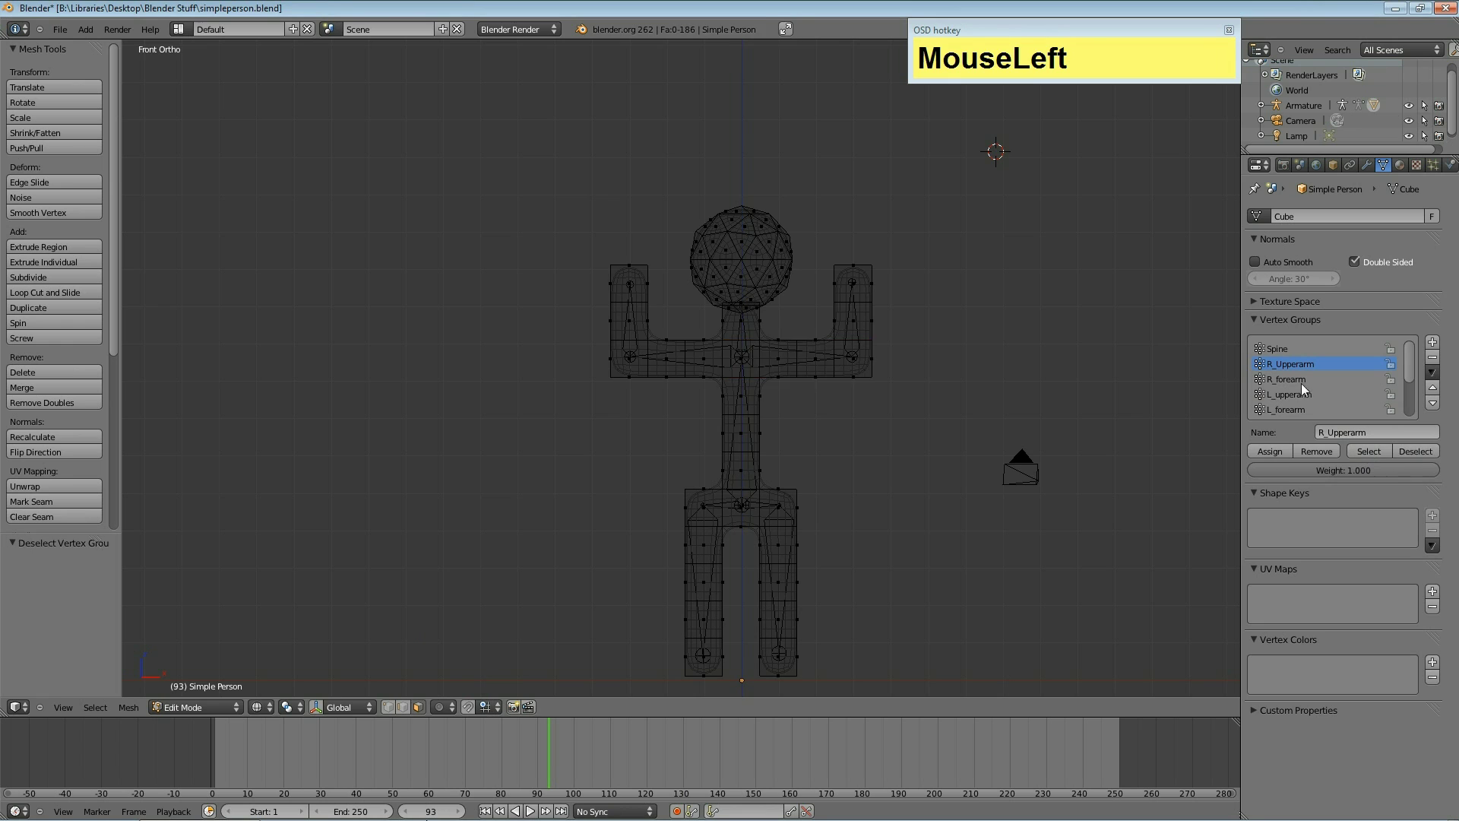
key(a)
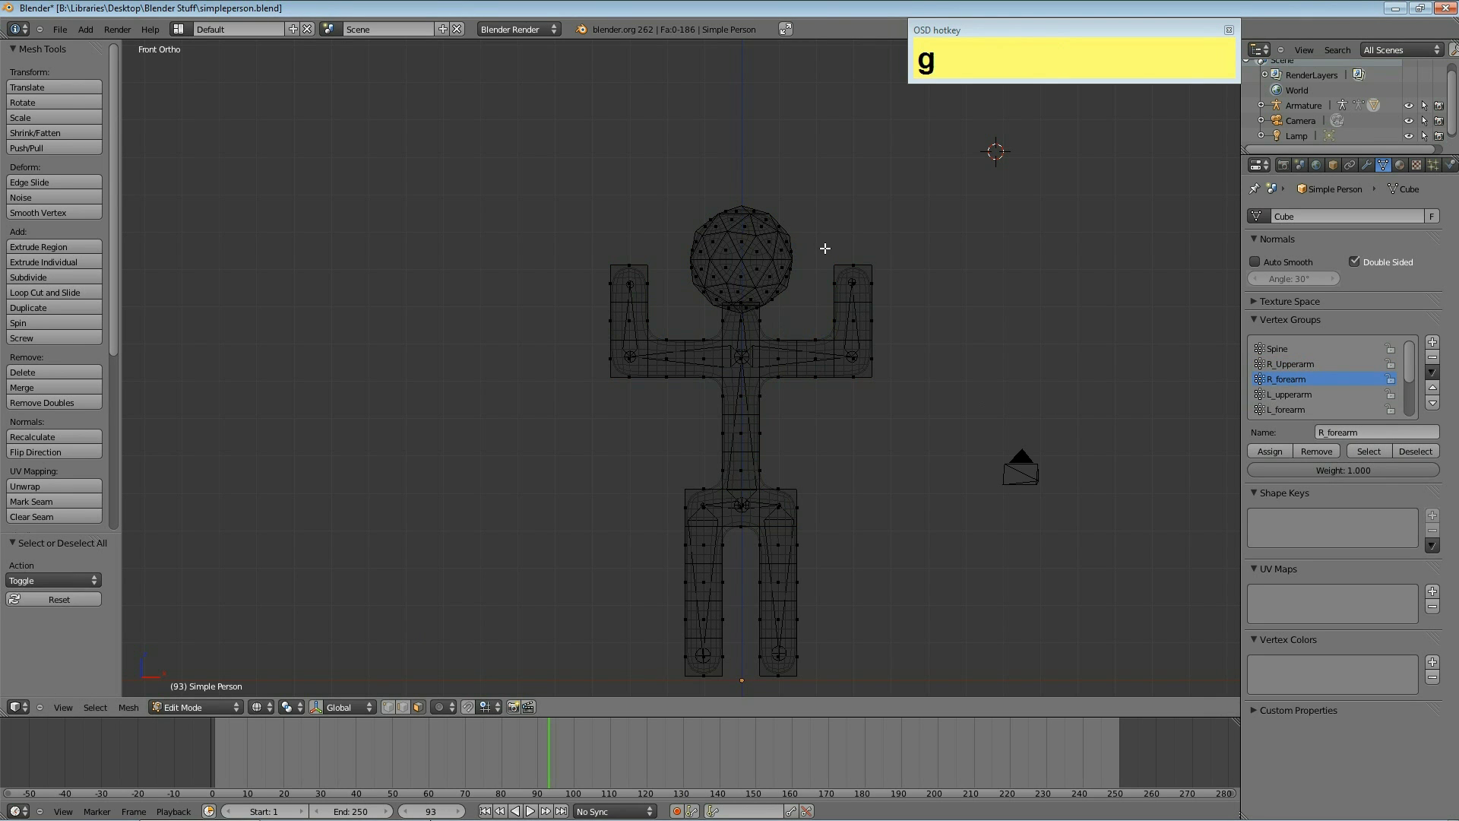
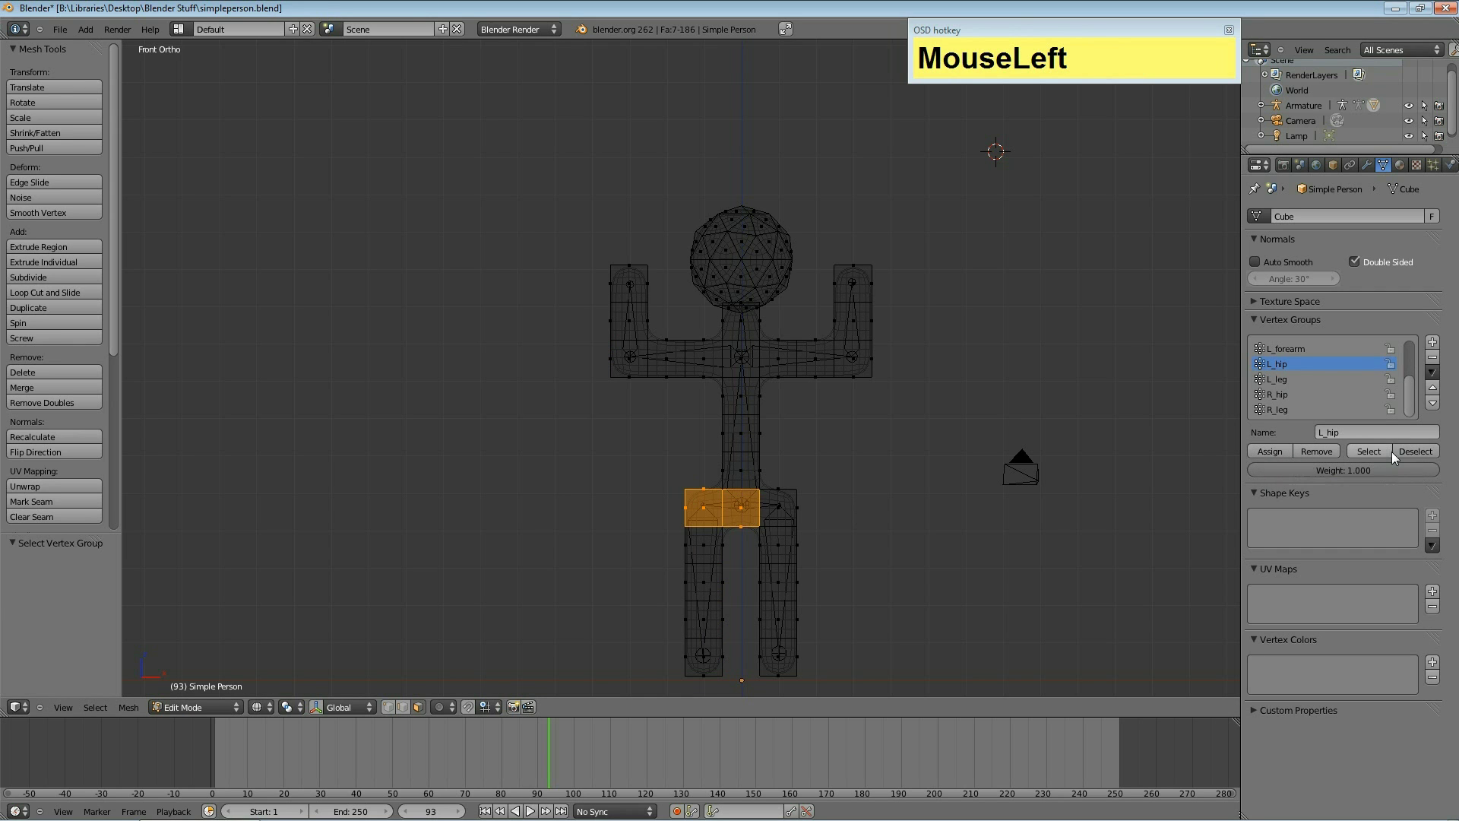
key(a)
click(1244, 454)
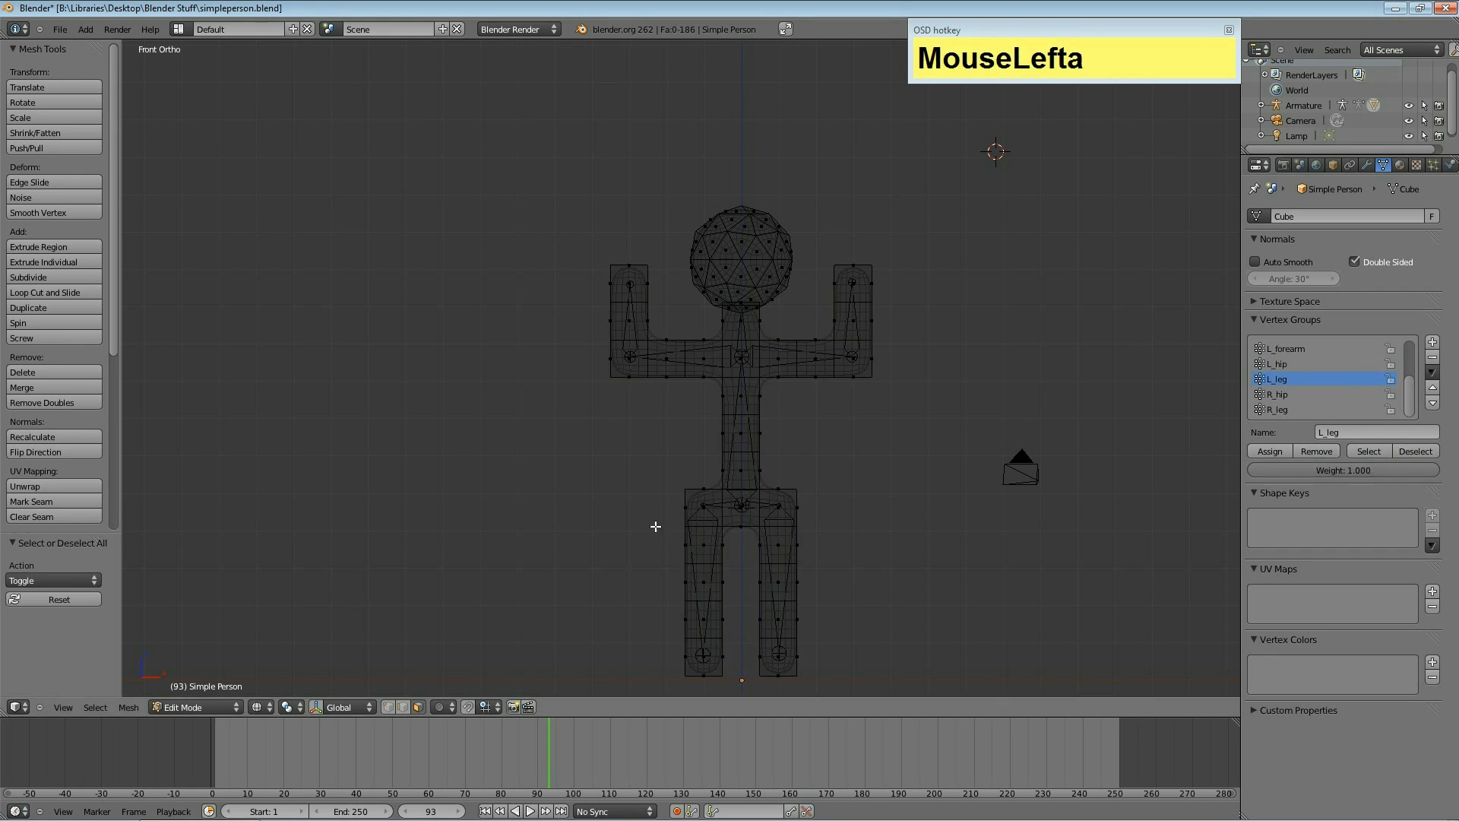
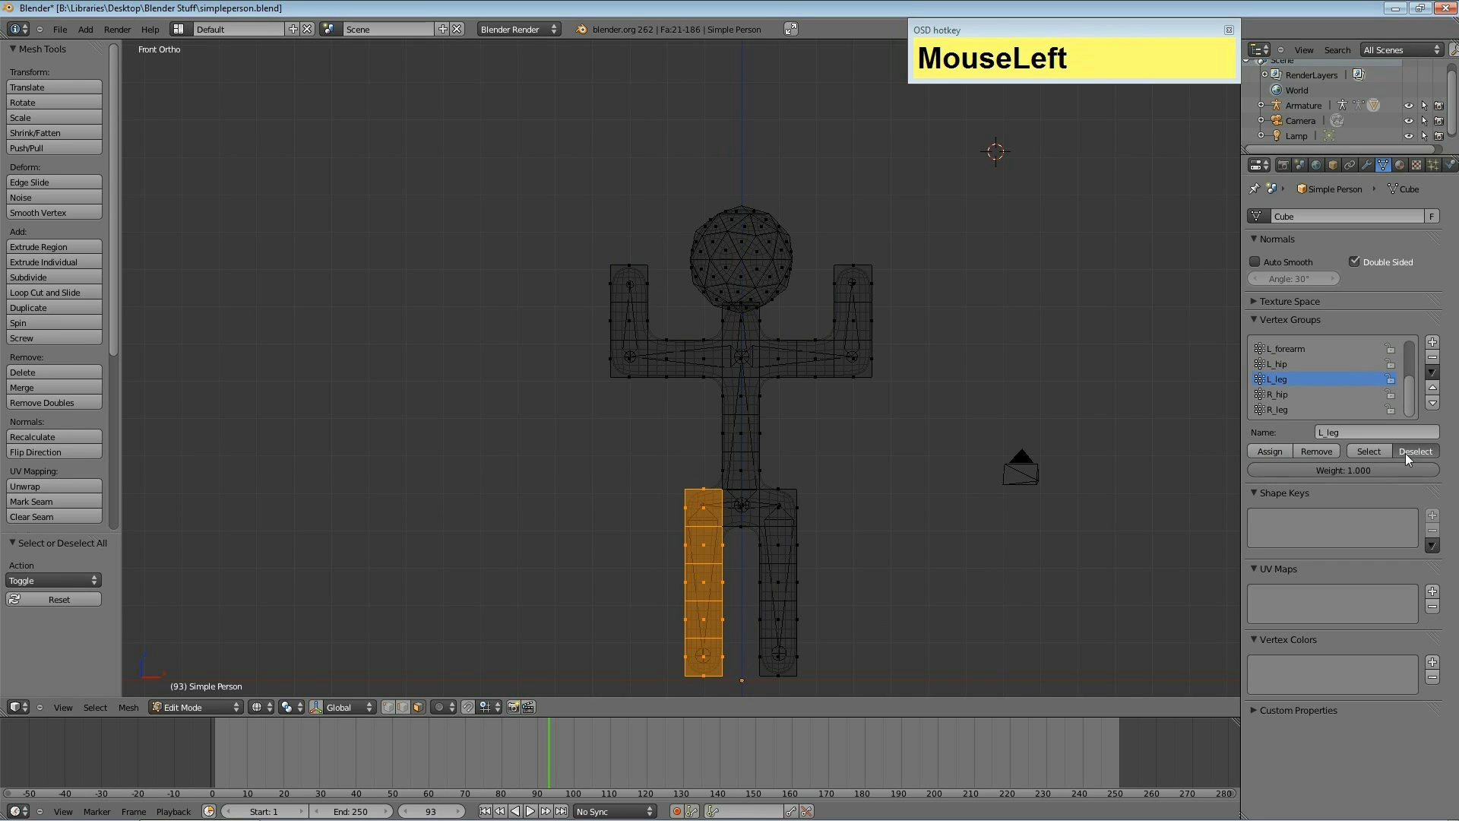
key(a)
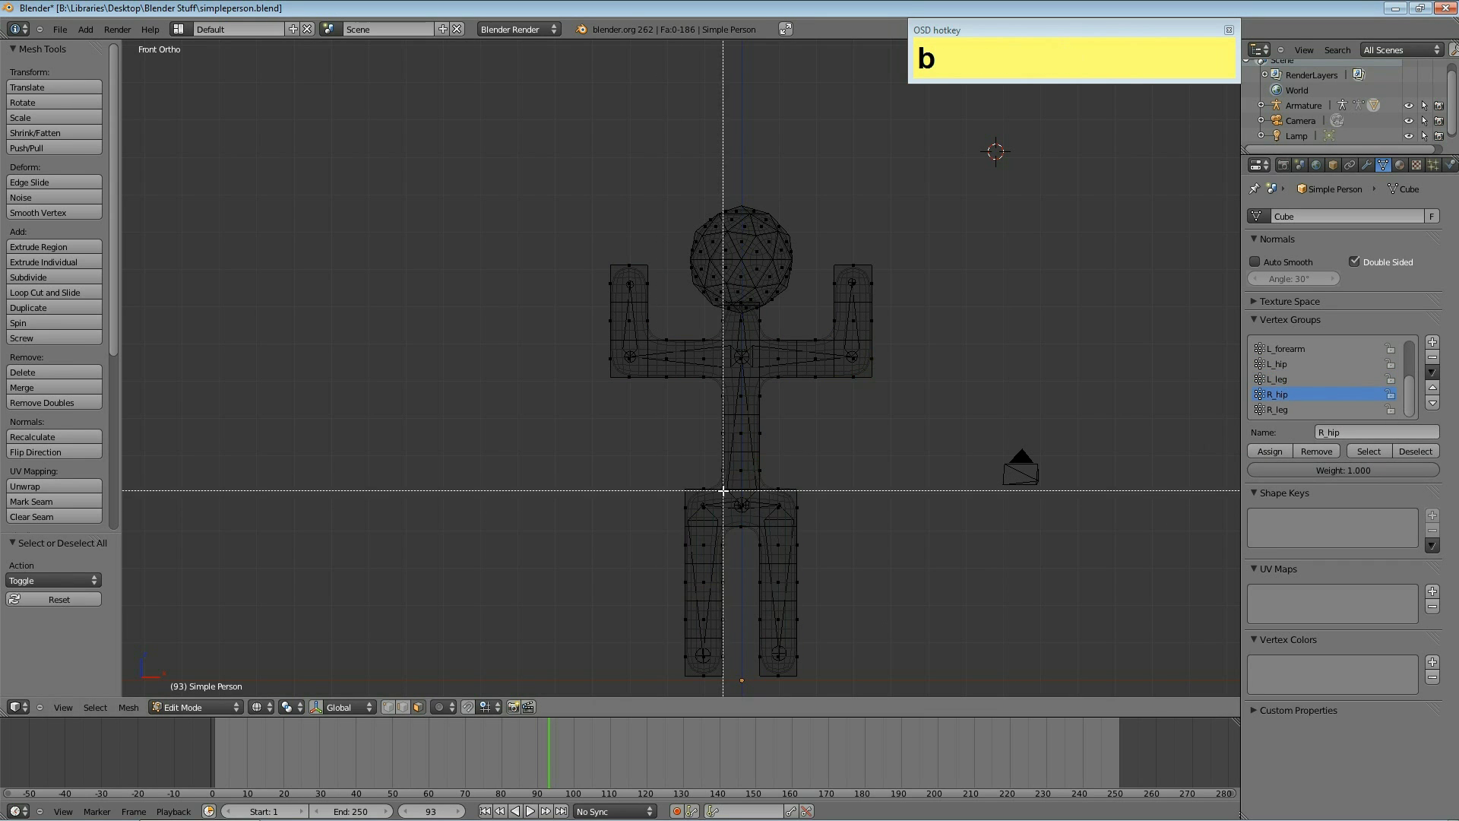
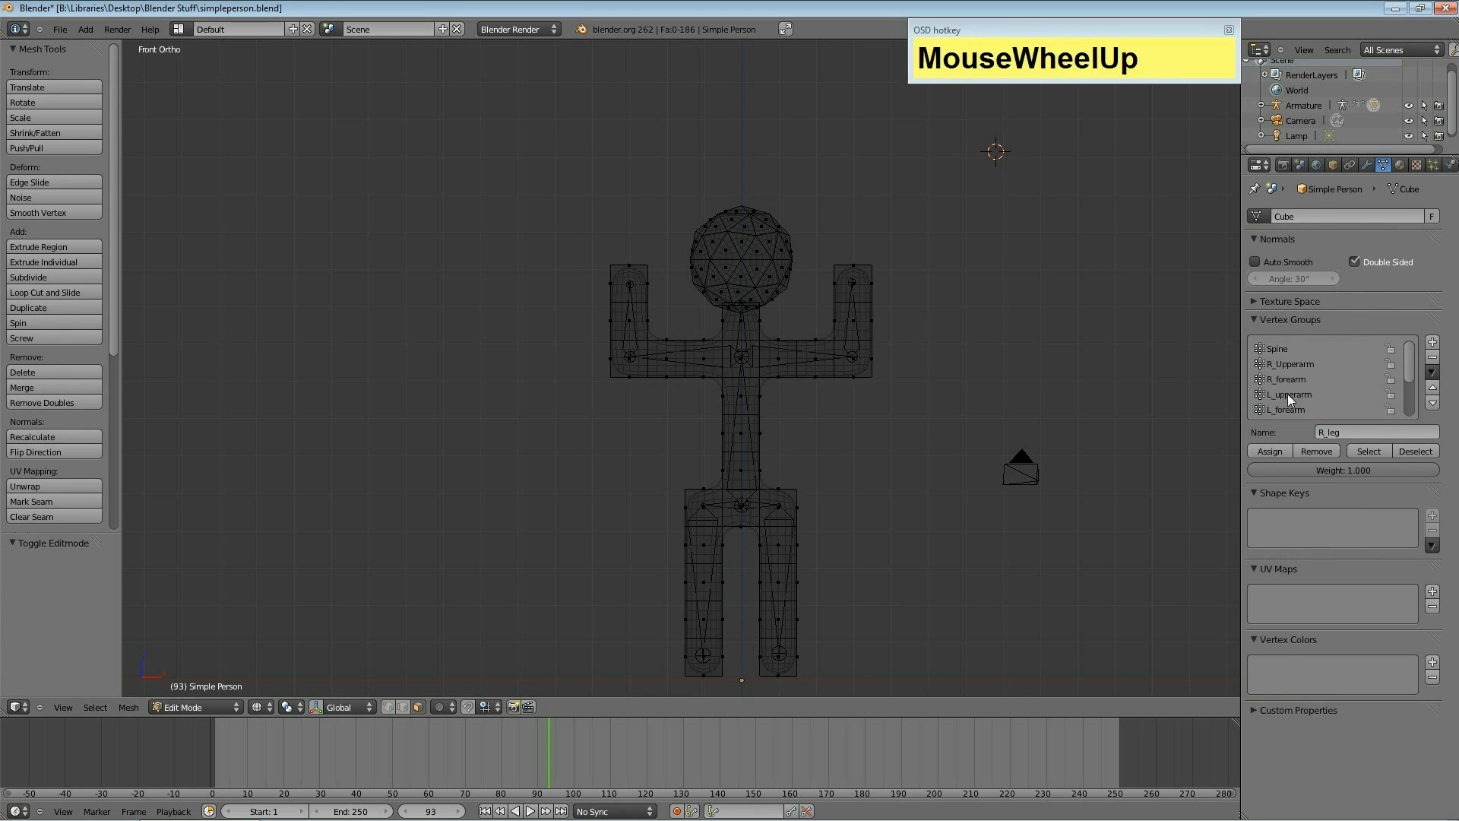
drag(1416, 374, 1437, 344)
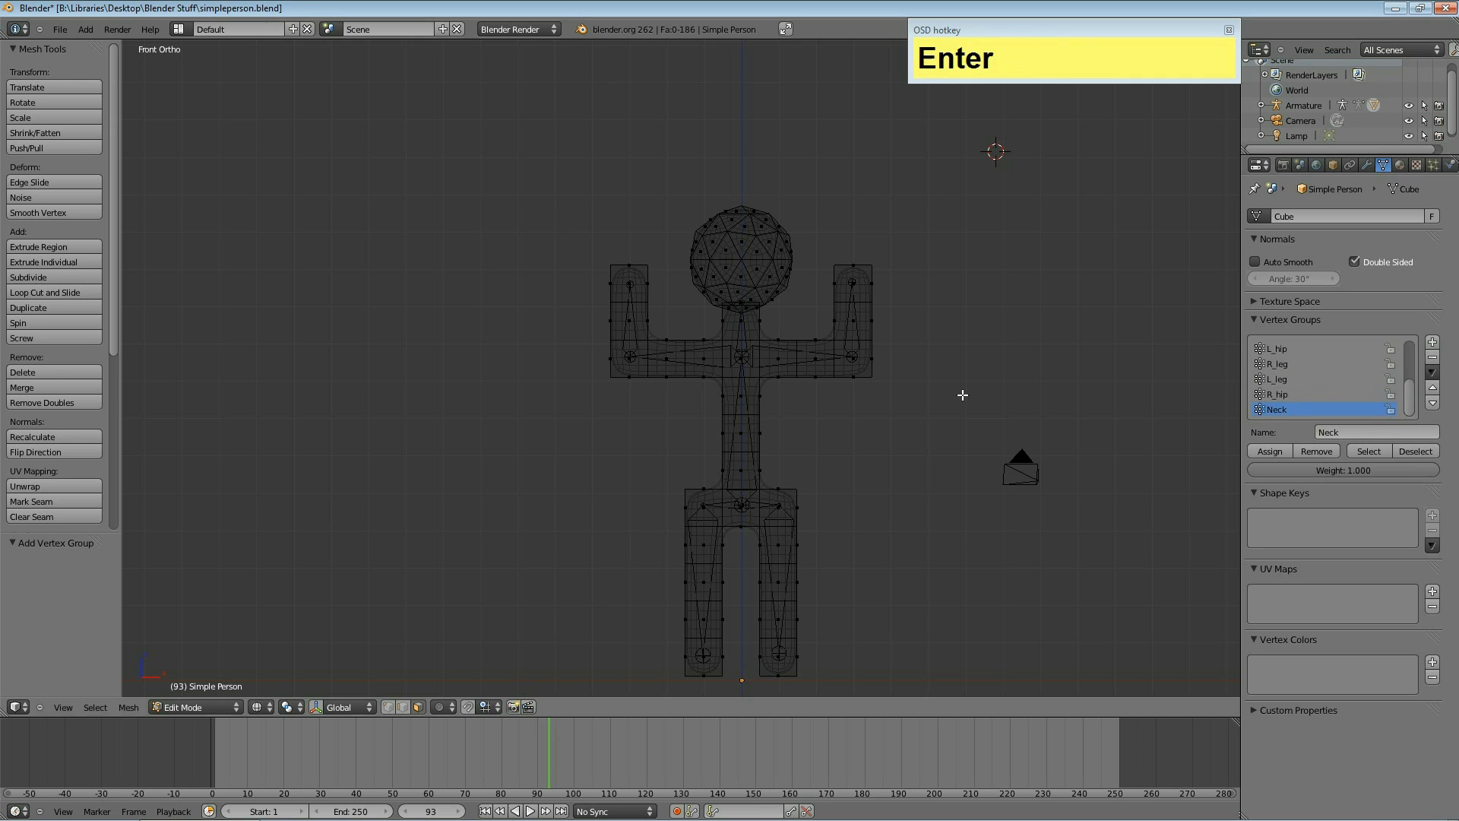
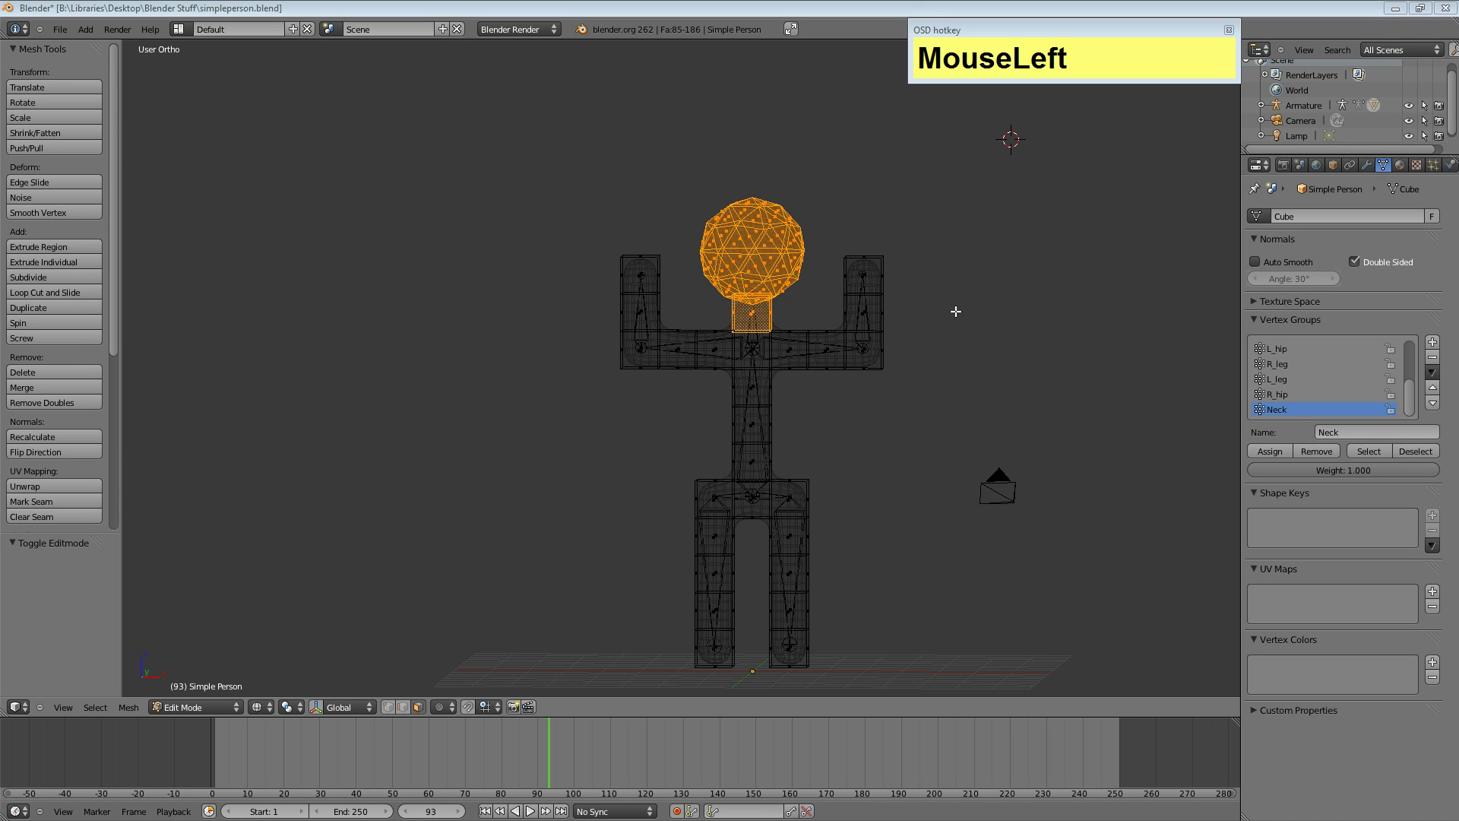
Assign the selected head and neck vertices to the Neck group and leave edit mode.
key(a)
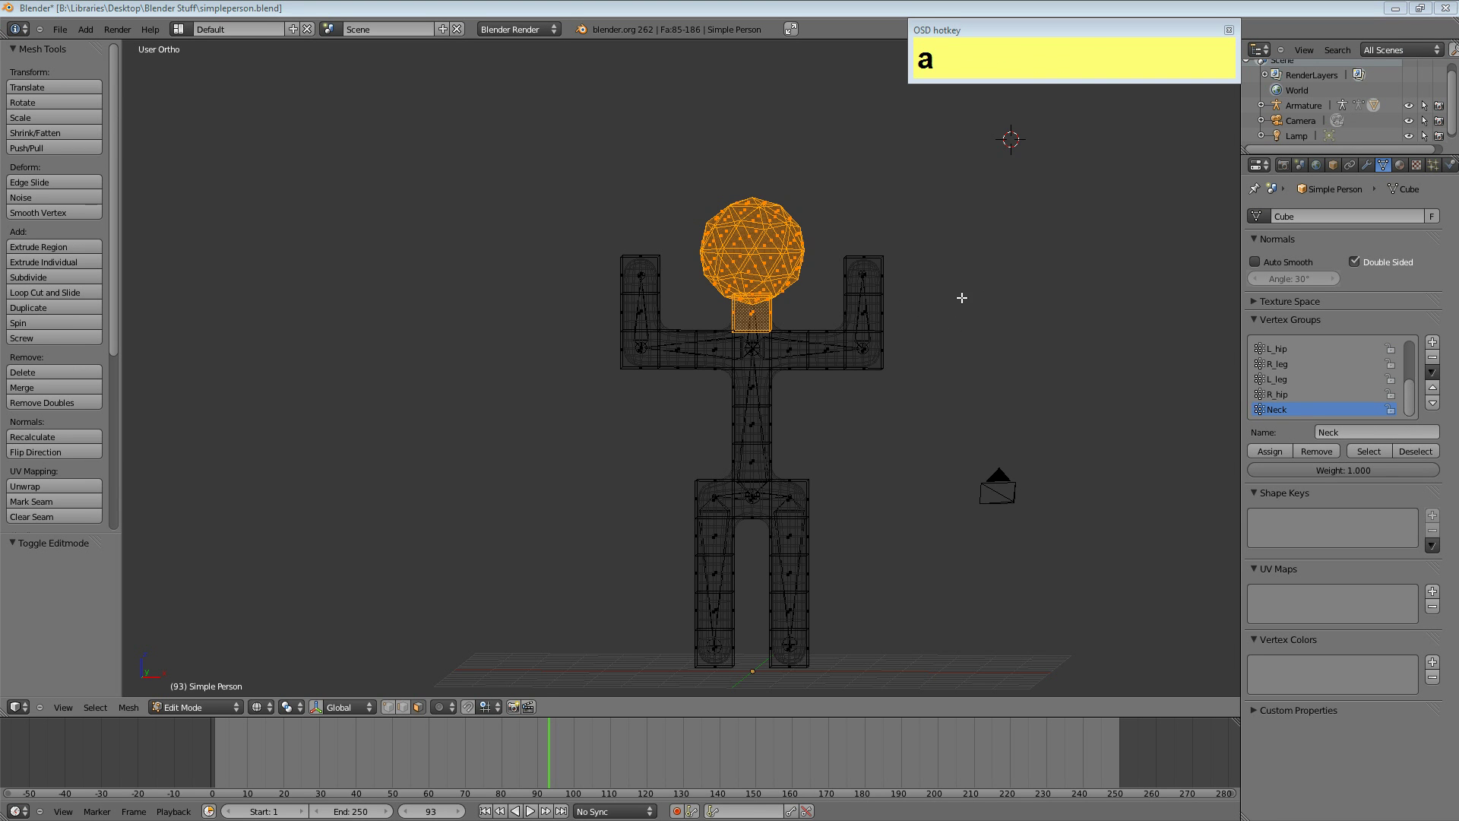
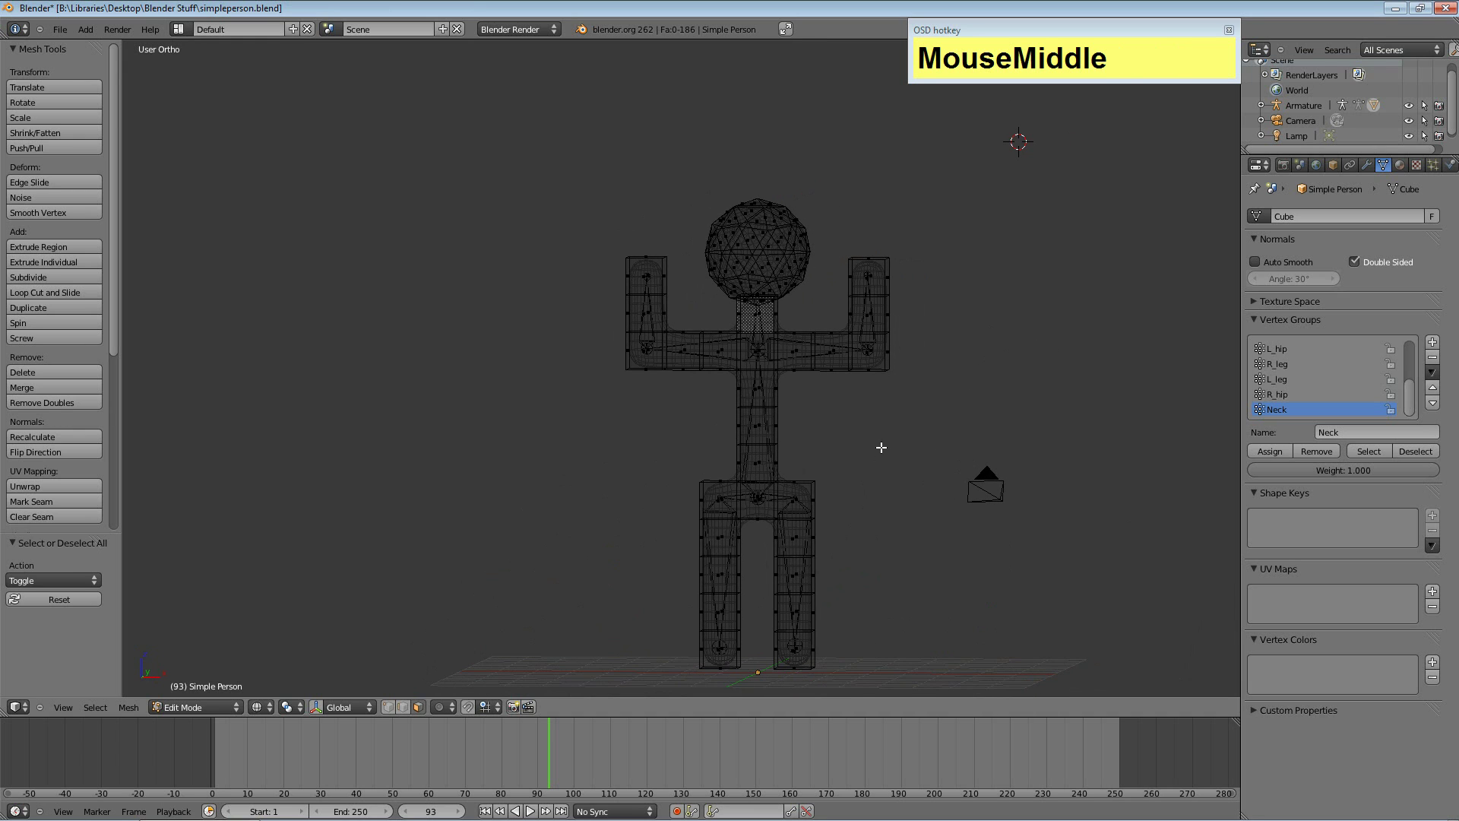
key(Tab)
drag(759, 378, 238, 689)
click(236, 708)
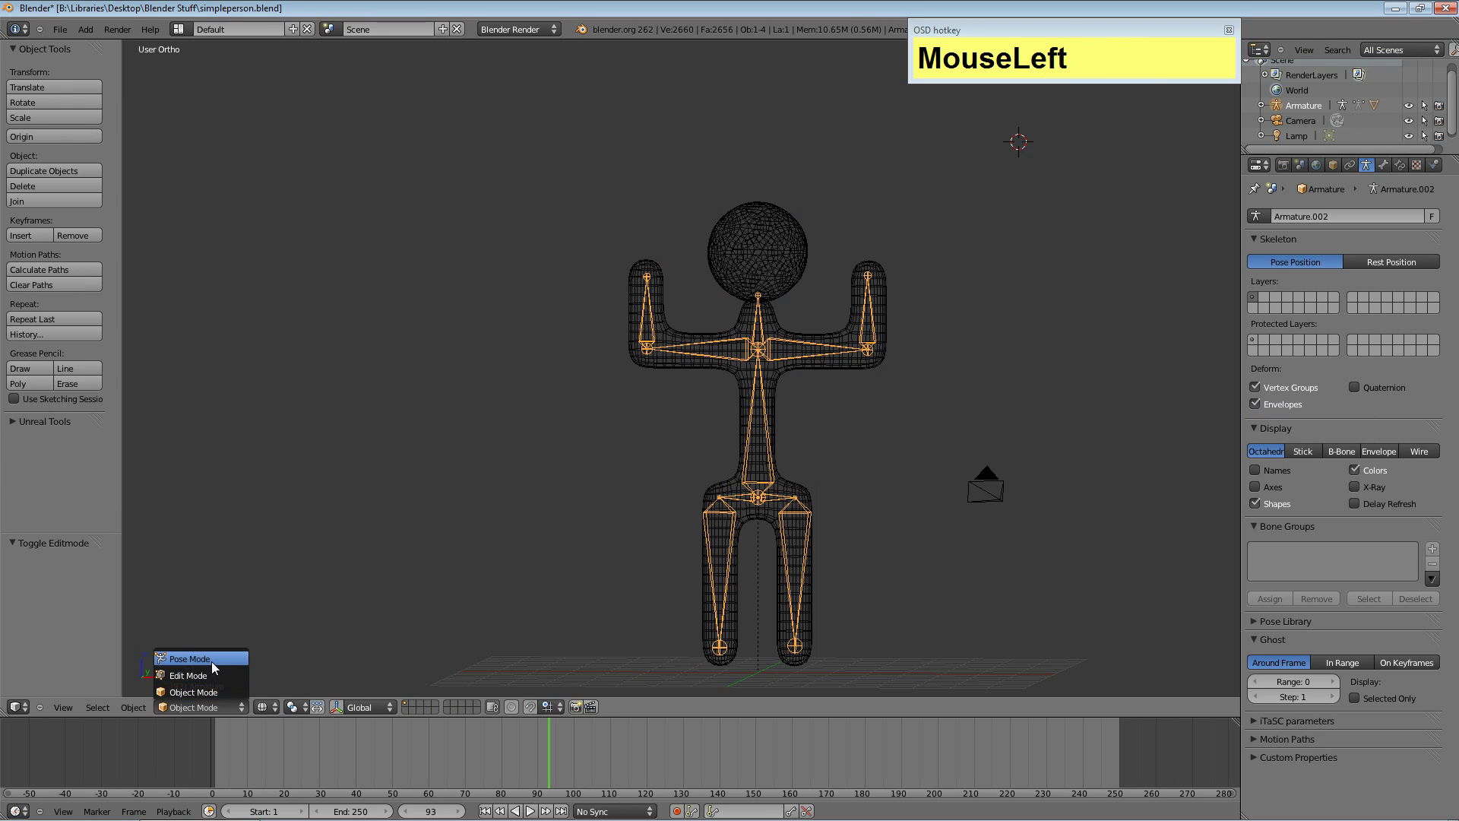
right_click(870, 299)
right_click(654, 312)
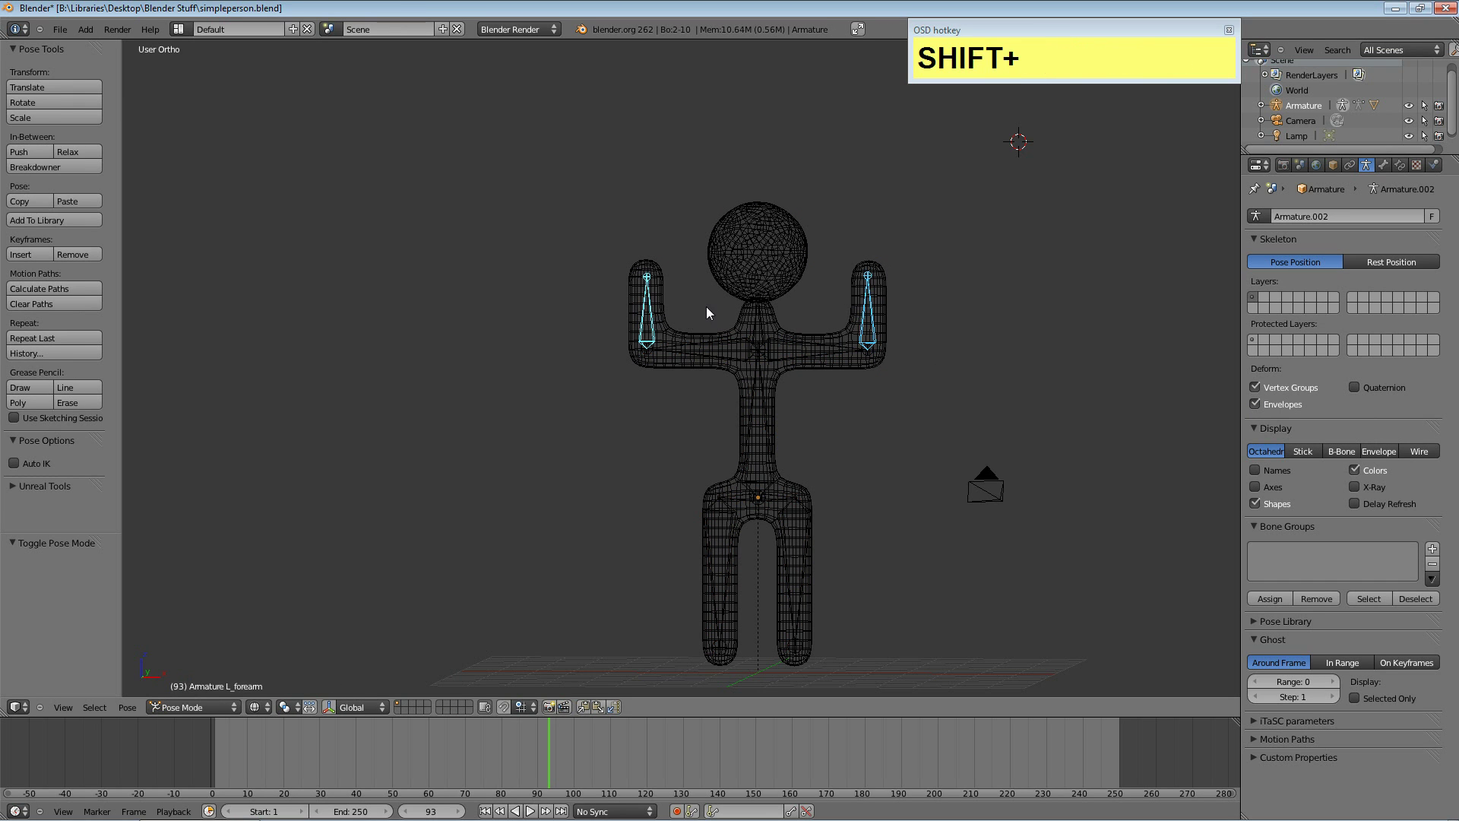
key(z)
drag(900, 387, 951, 439)
key(r)
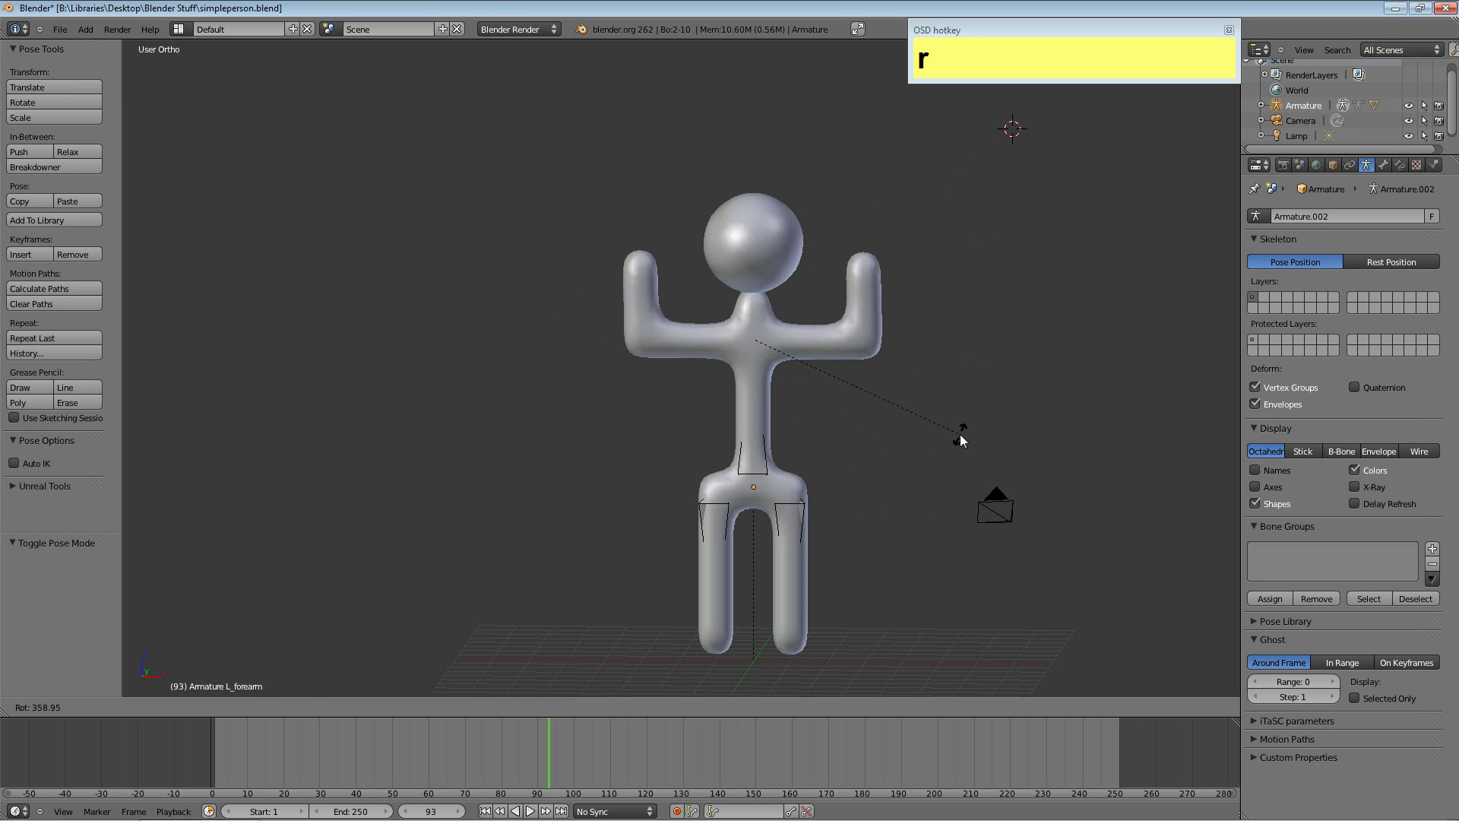
key(Escape)
right_click(760, 308)
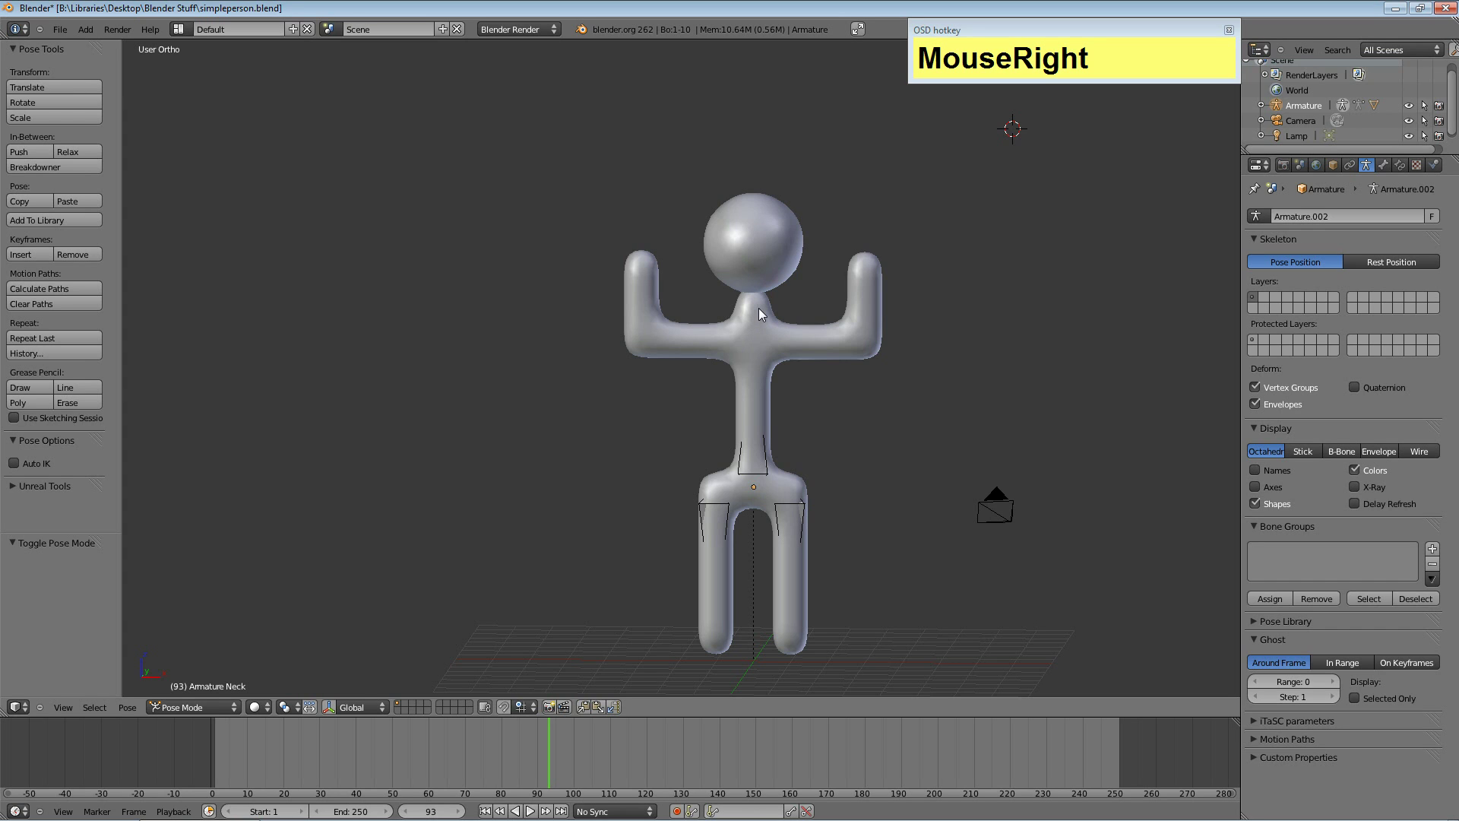
key(r)
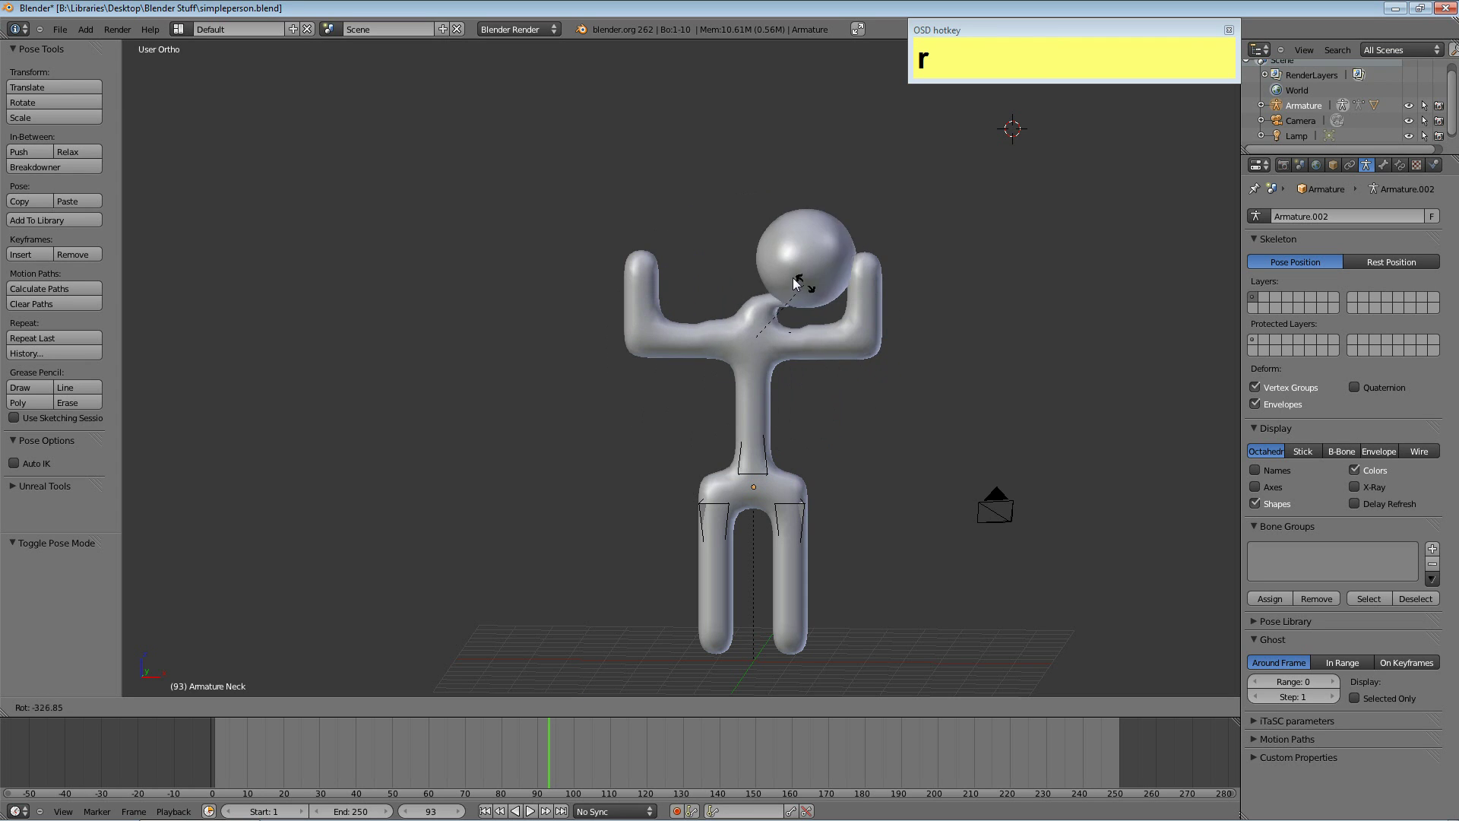
key(Escape)
right_click(798, 520)
key(g)
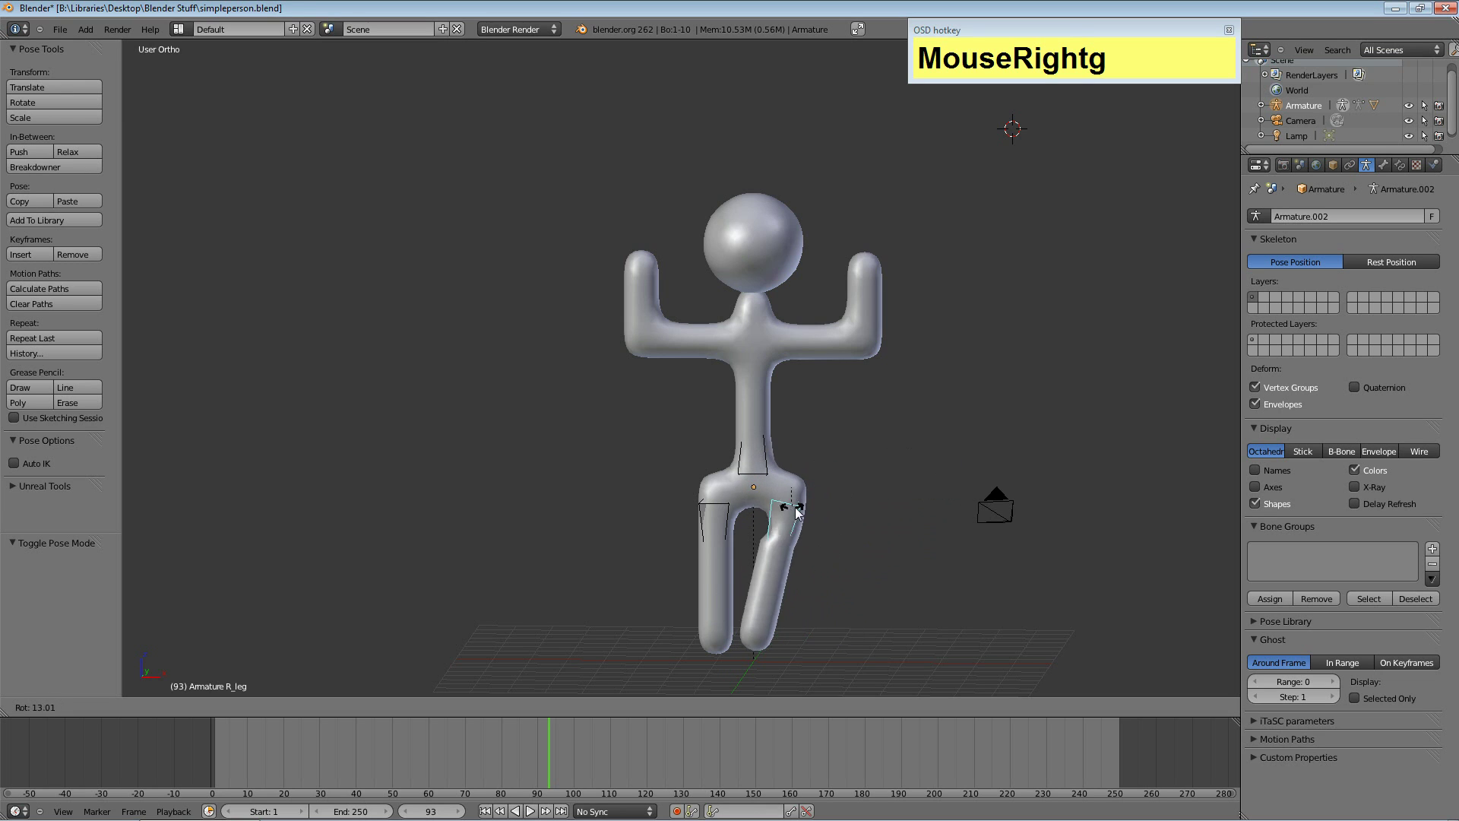
key(Escape)
right_click(717, 498)
key(g)
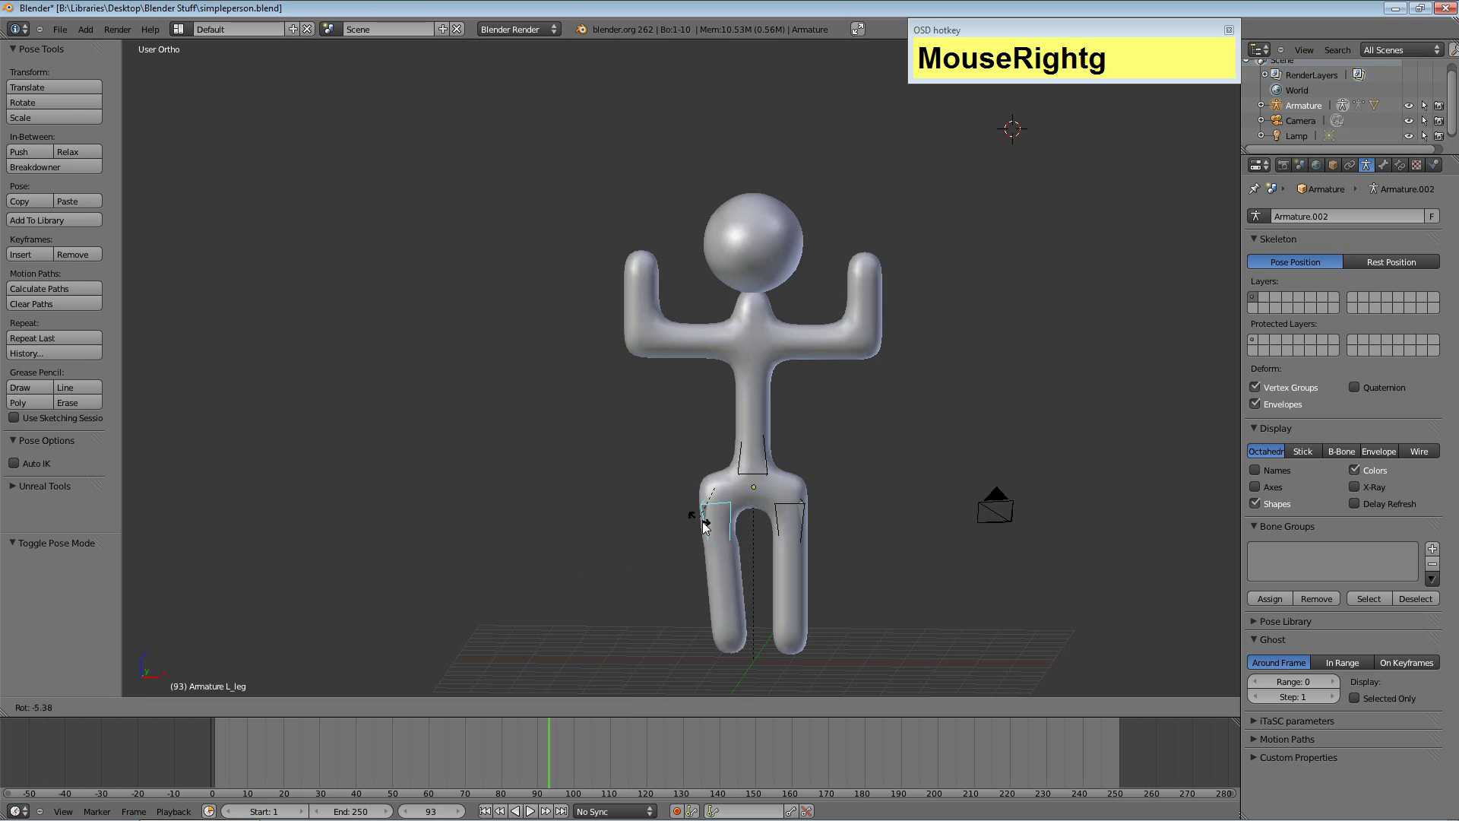
key(Escape)
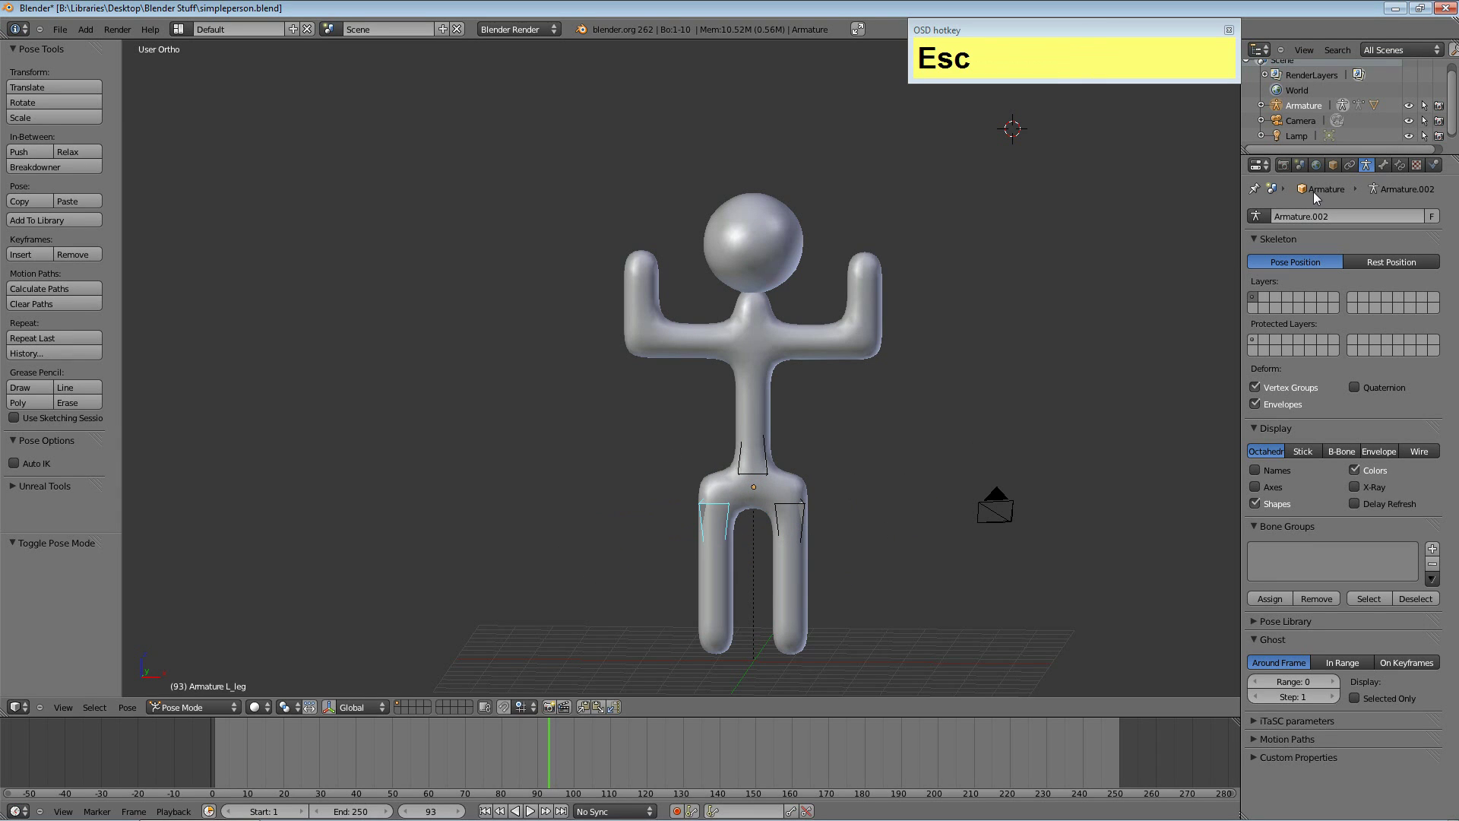
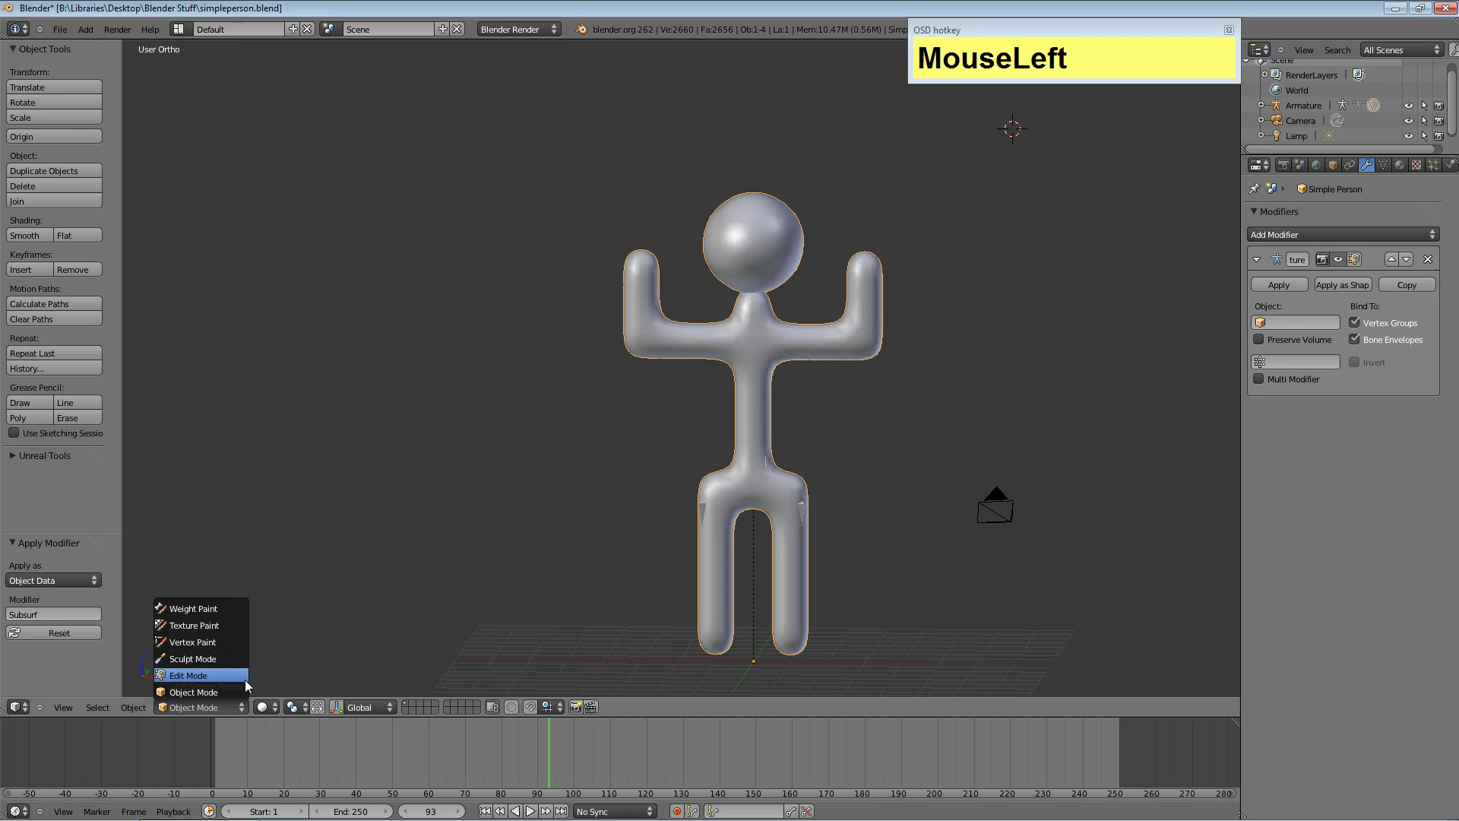
Put the Armature into Pose Mode and test-rotate the right forearm bone, undoing the change.
right_click(706, 515)
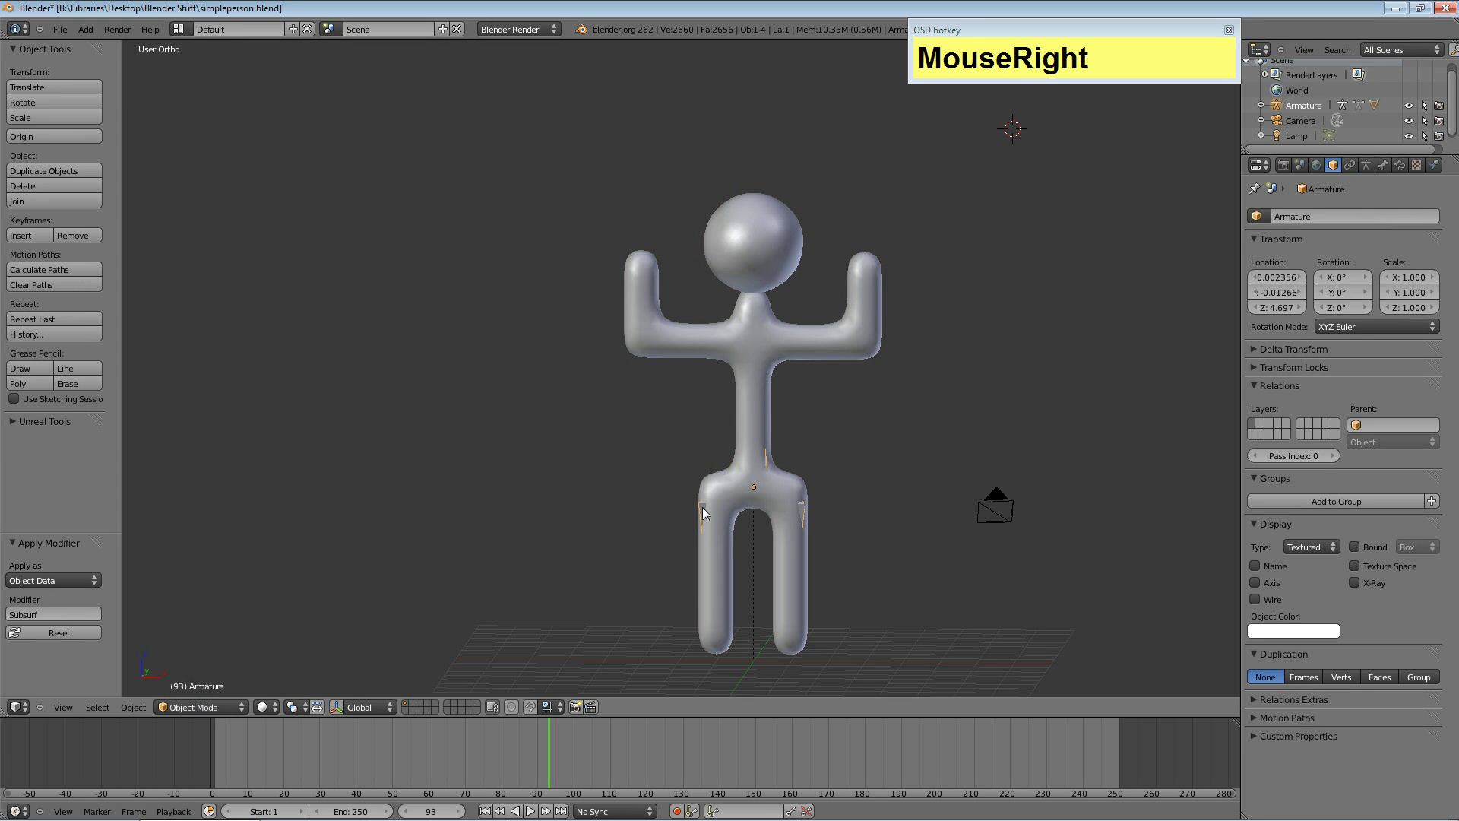
click(210, 716)
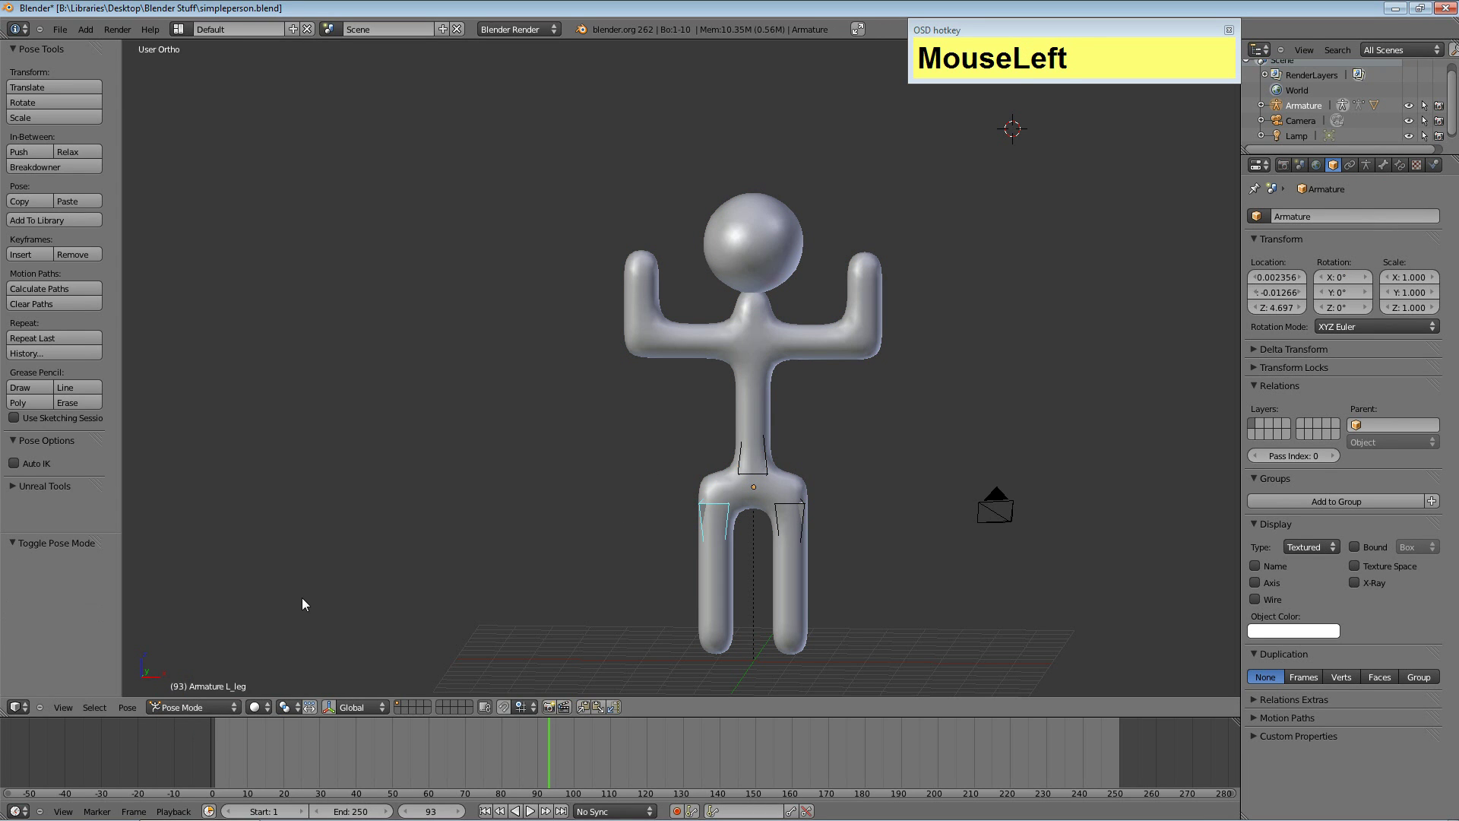
right_click(858, 297)
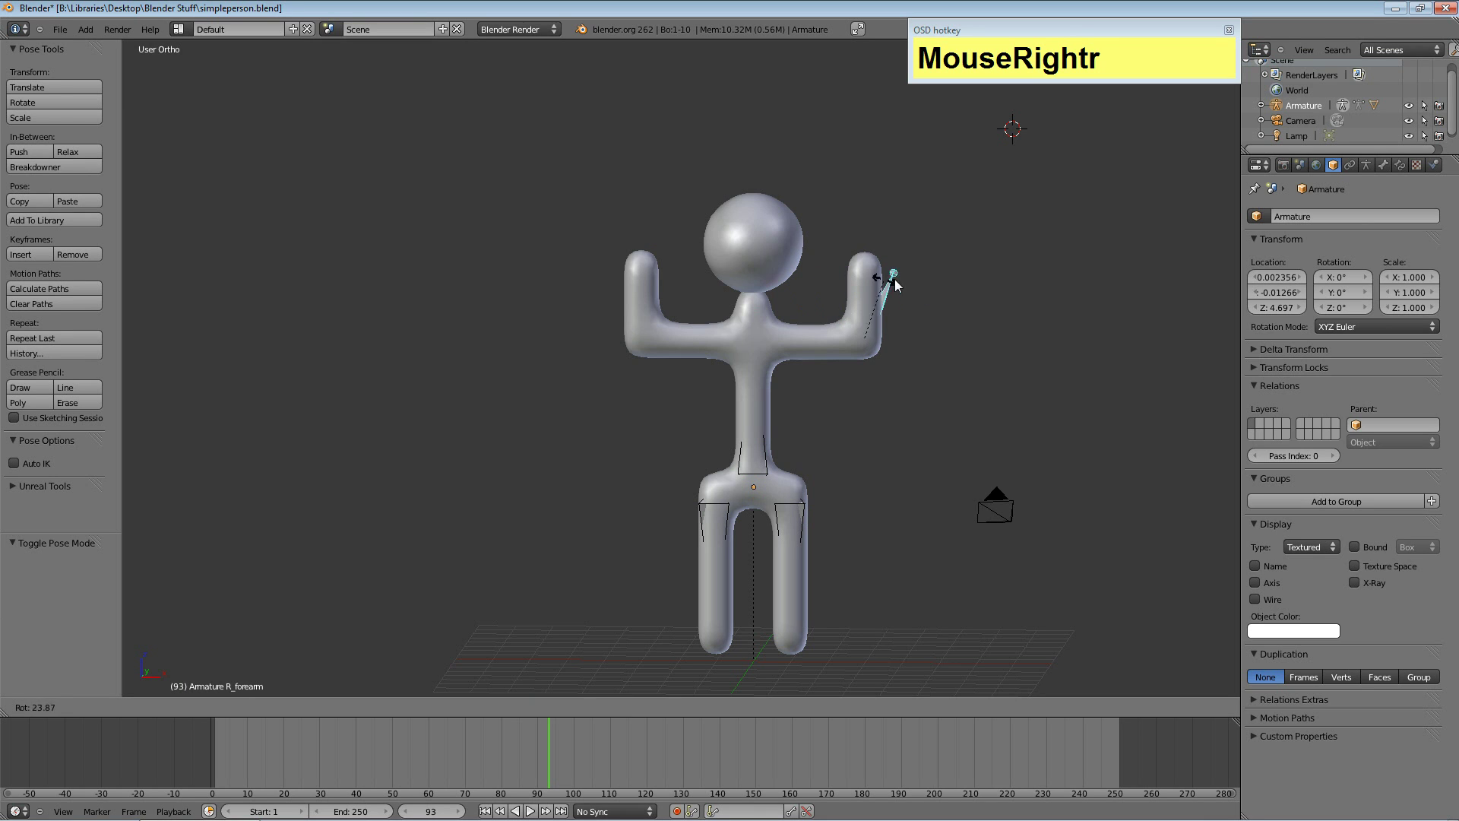
key(Escape)
key(ctrl+z)
key(ctrl+z)
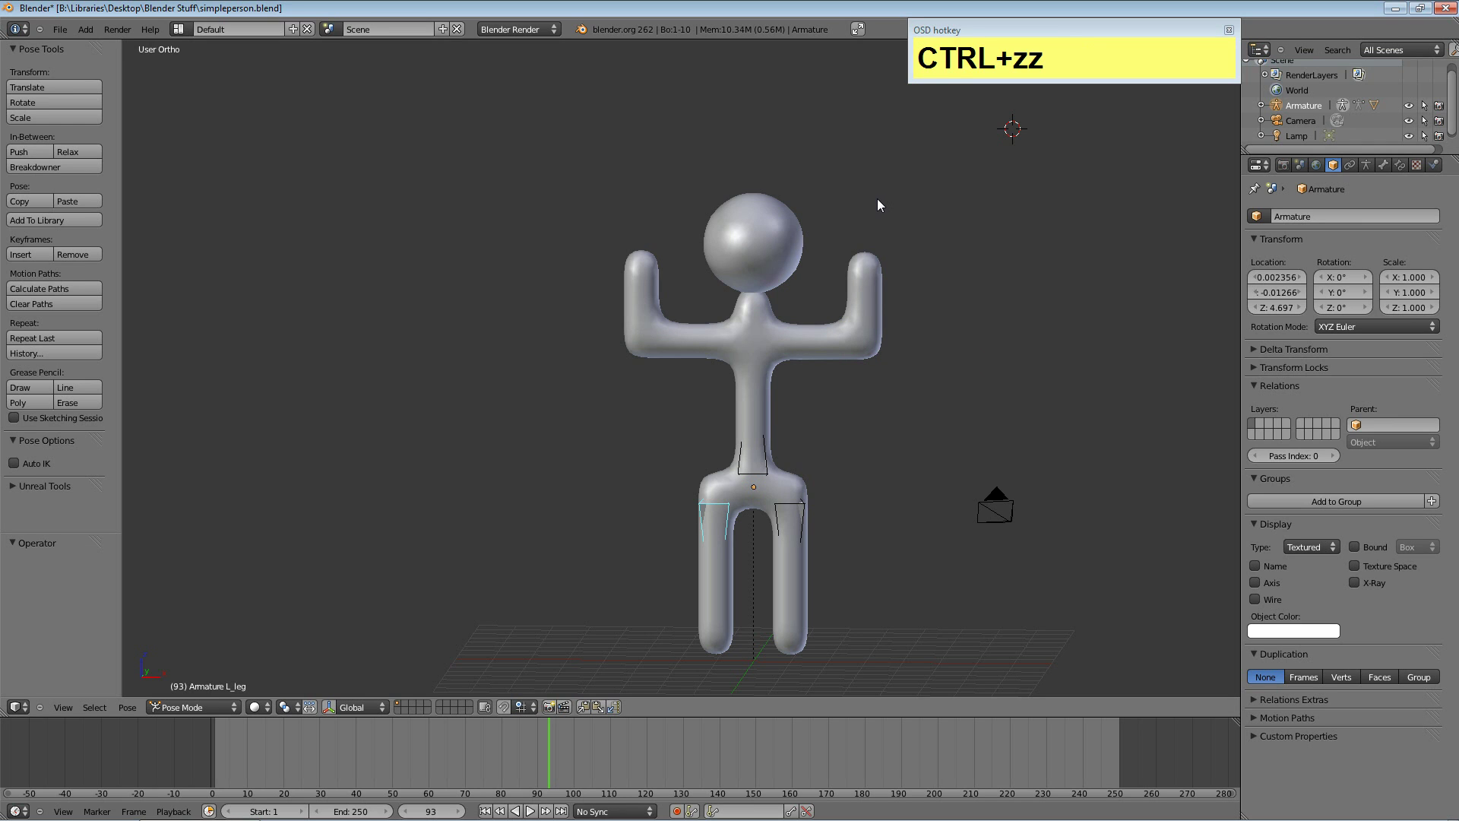
Toggle wireframe display, then test-rotate the left leg bone and cancel it.
key(z)
key(z)
key(z)
key(z)
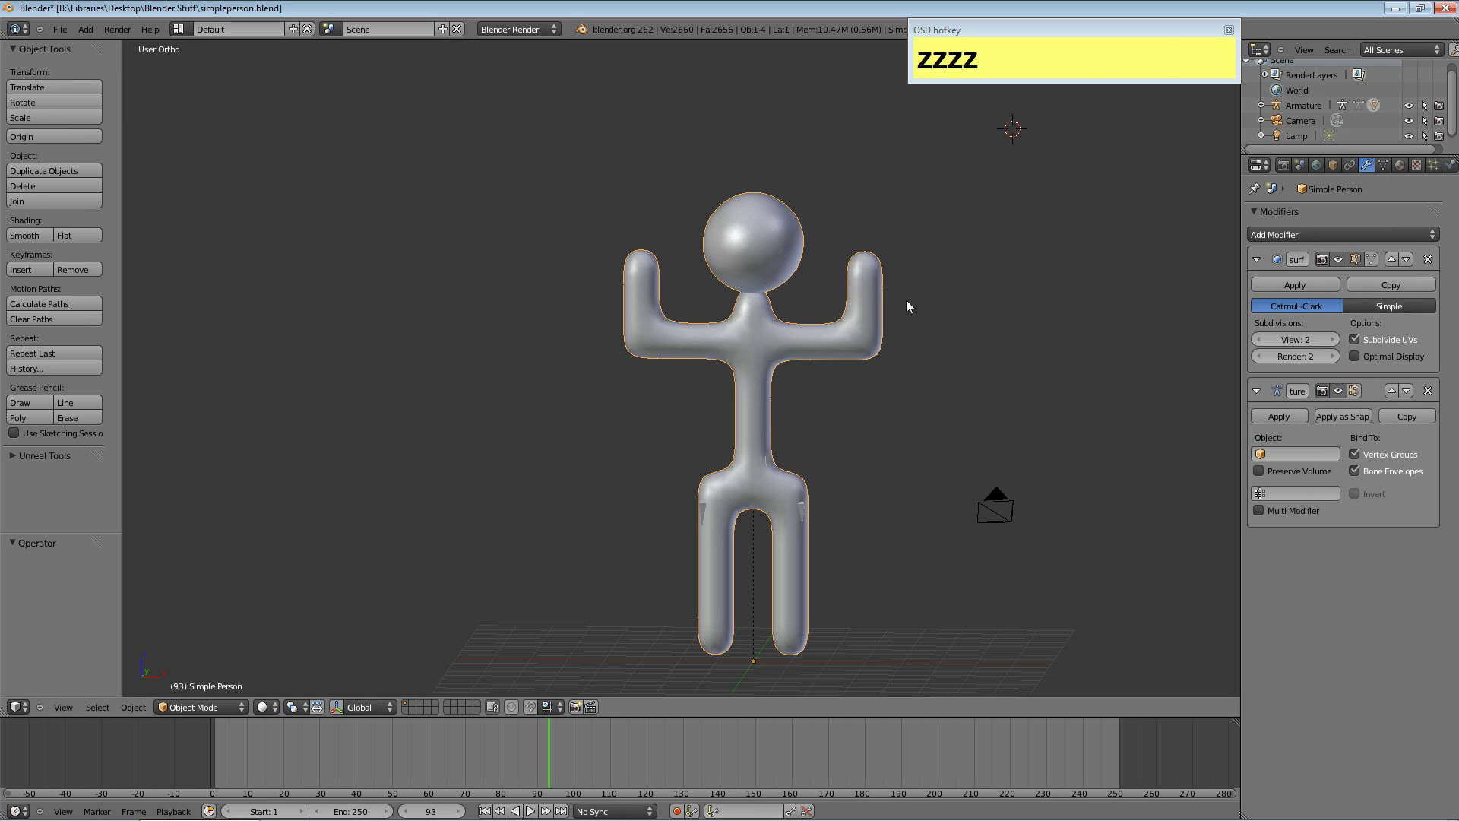
drag(873, 293, 209, 727)
click(208, 719)
key(r)
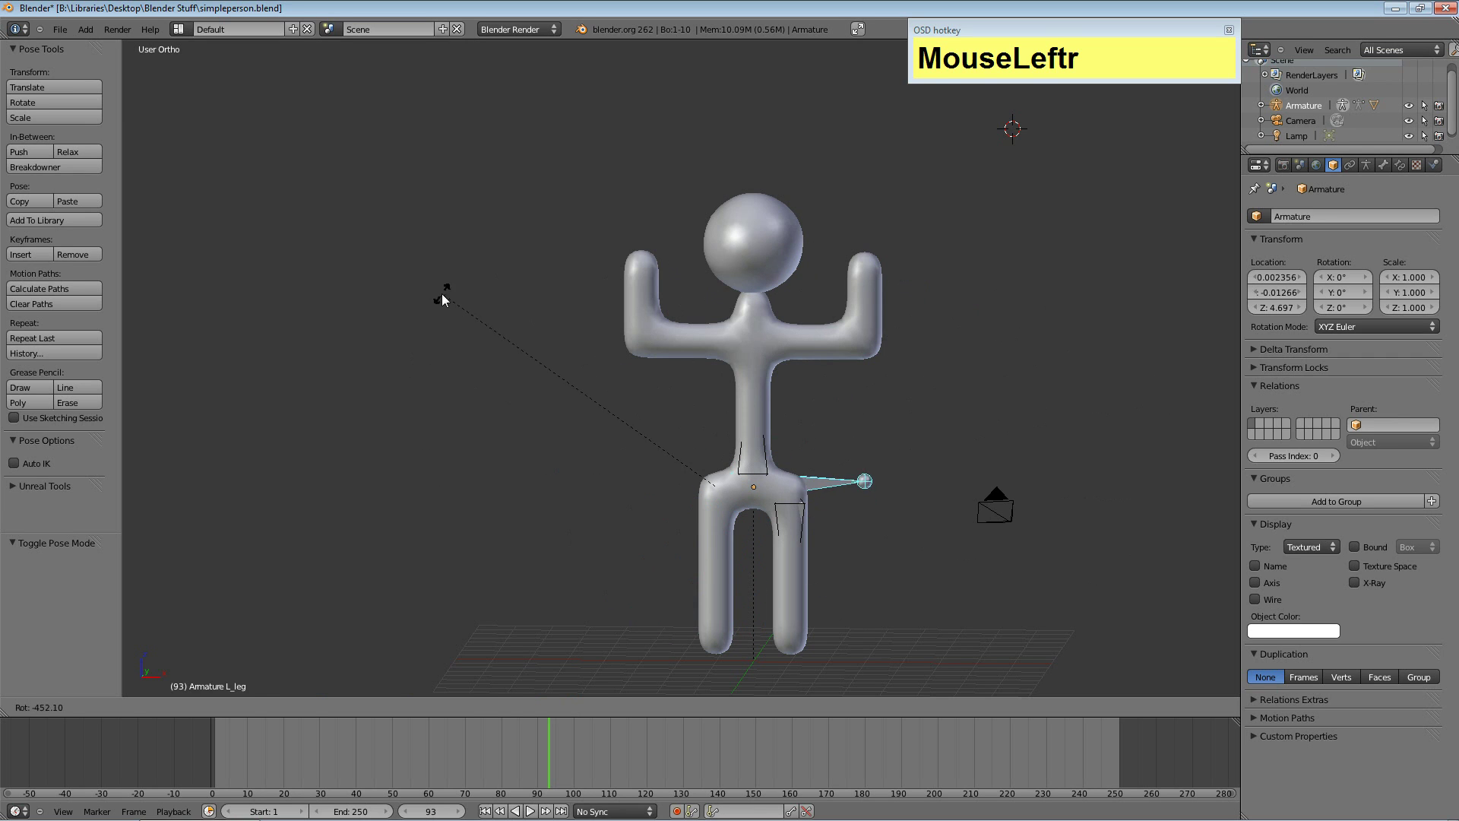
key(Escape)
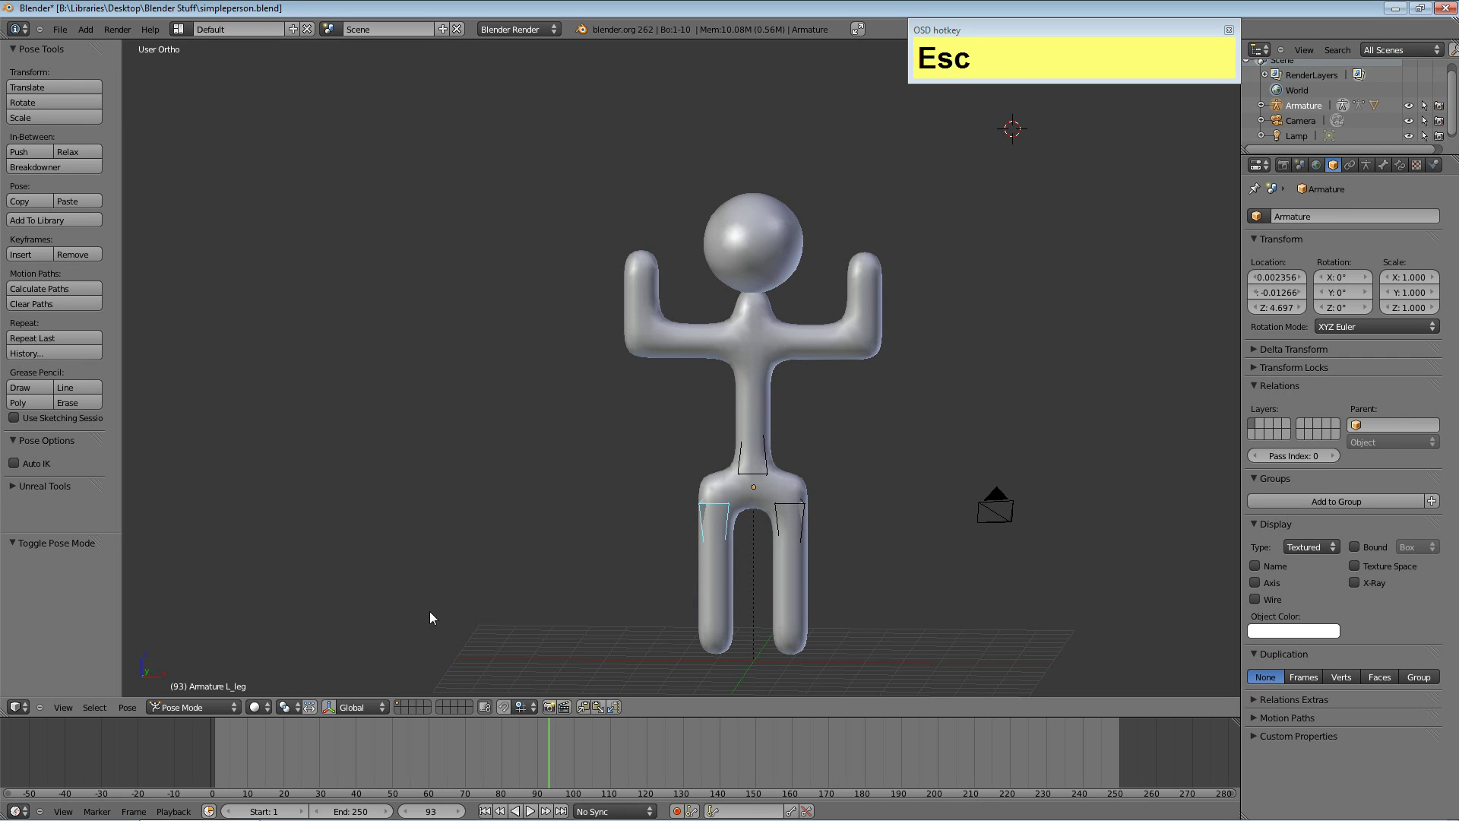
Show the scene as wireframe and pick the Spine bone before changing interaction mode.
key(z)
right_click(757, 438)
click(205, 716)
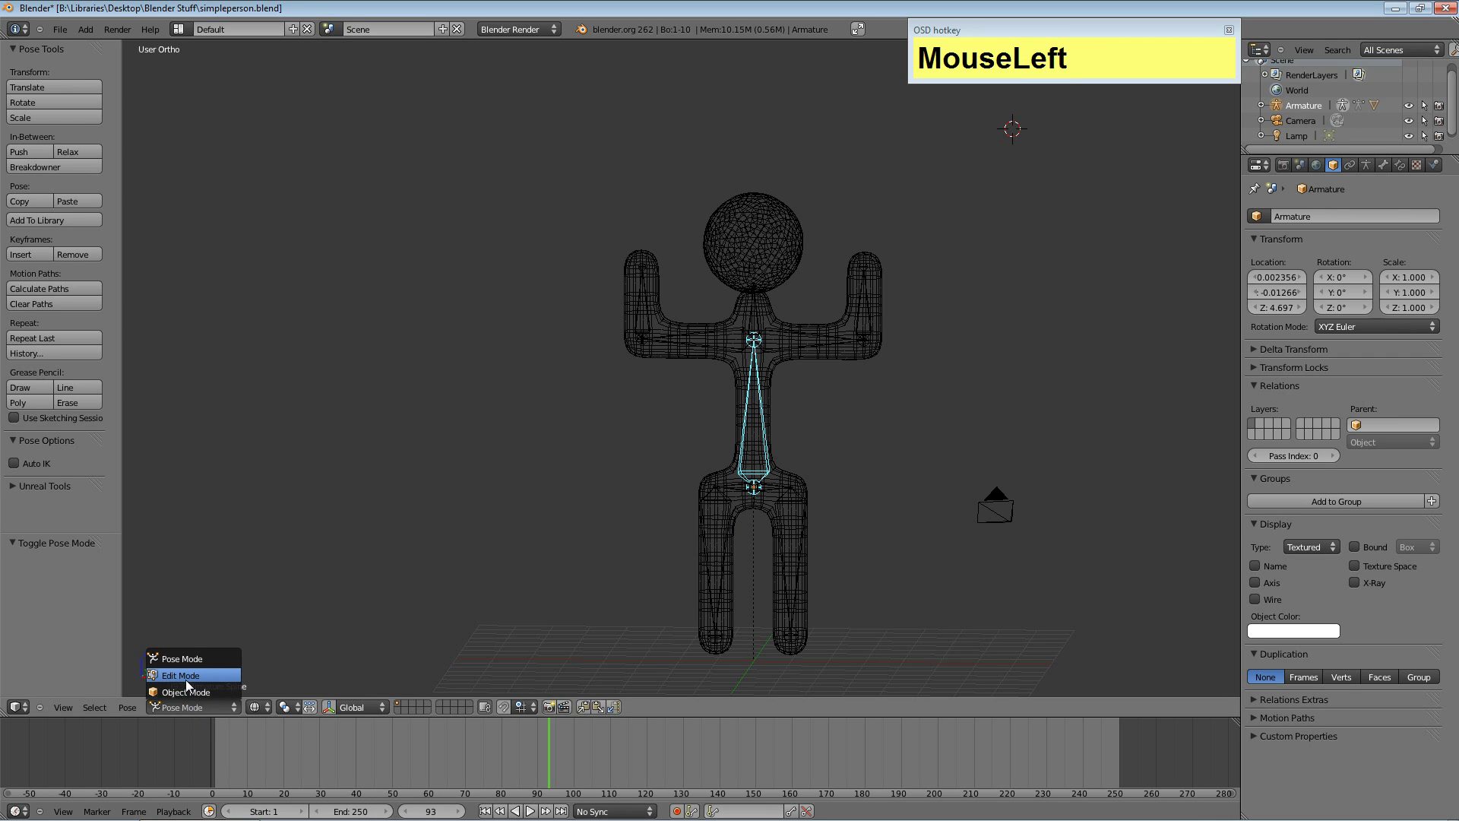
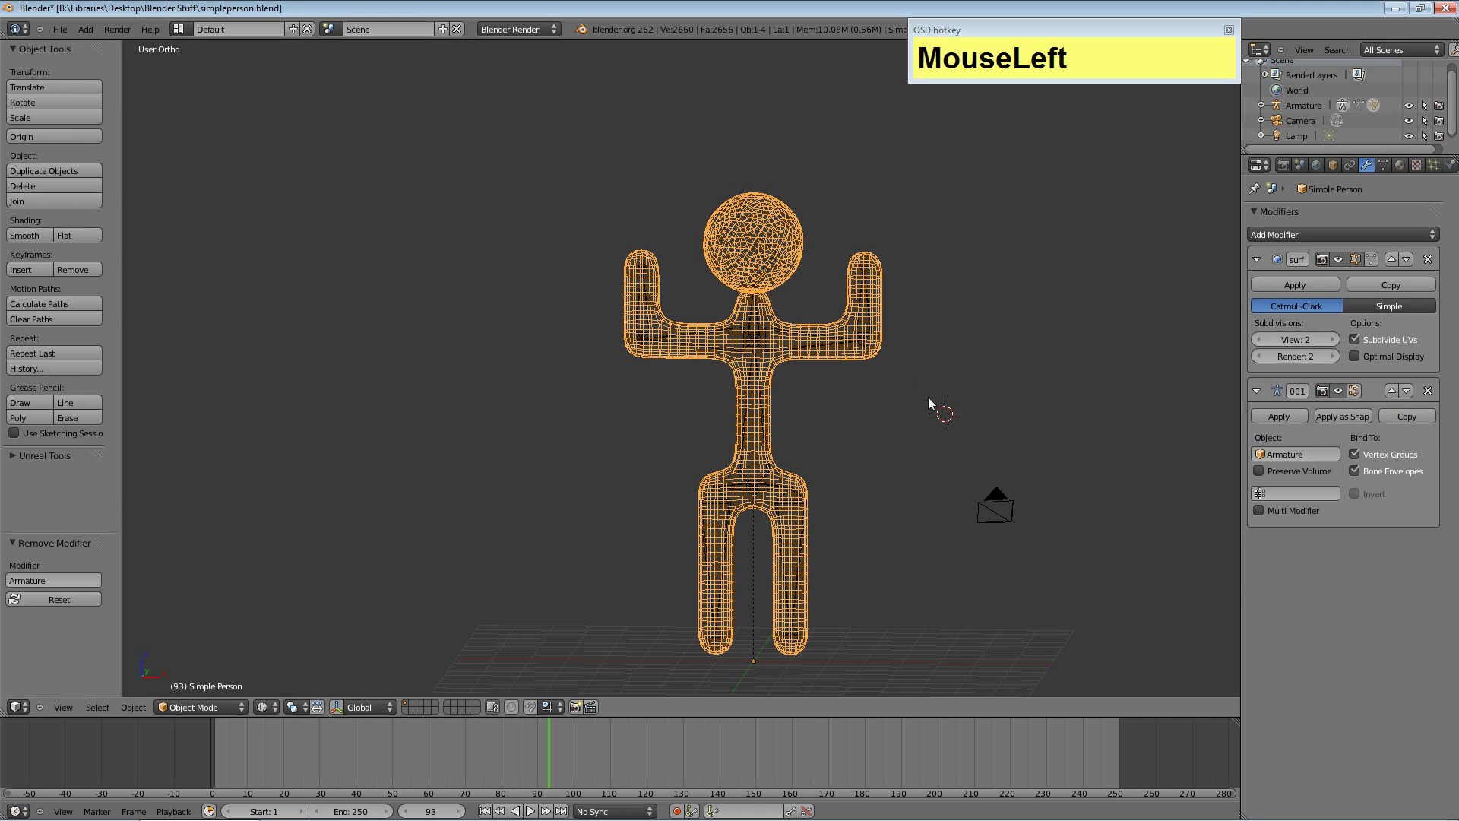
In Pose Mode, test-rotate the right upper arm and right forearm bones, cancelling each.
right_click(868, 291)
key(r)
key(Escape)
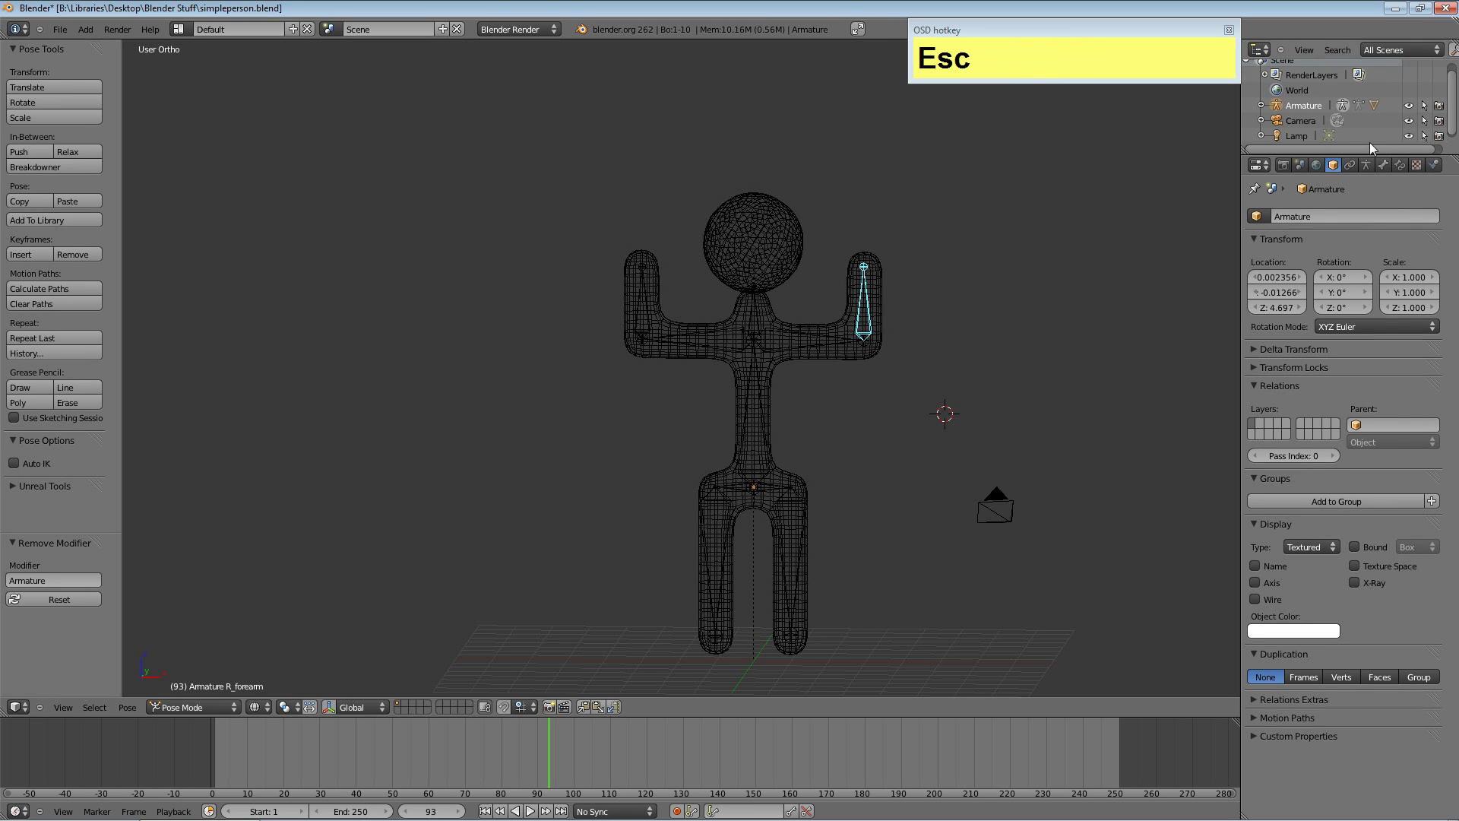
right_click(787, 360)
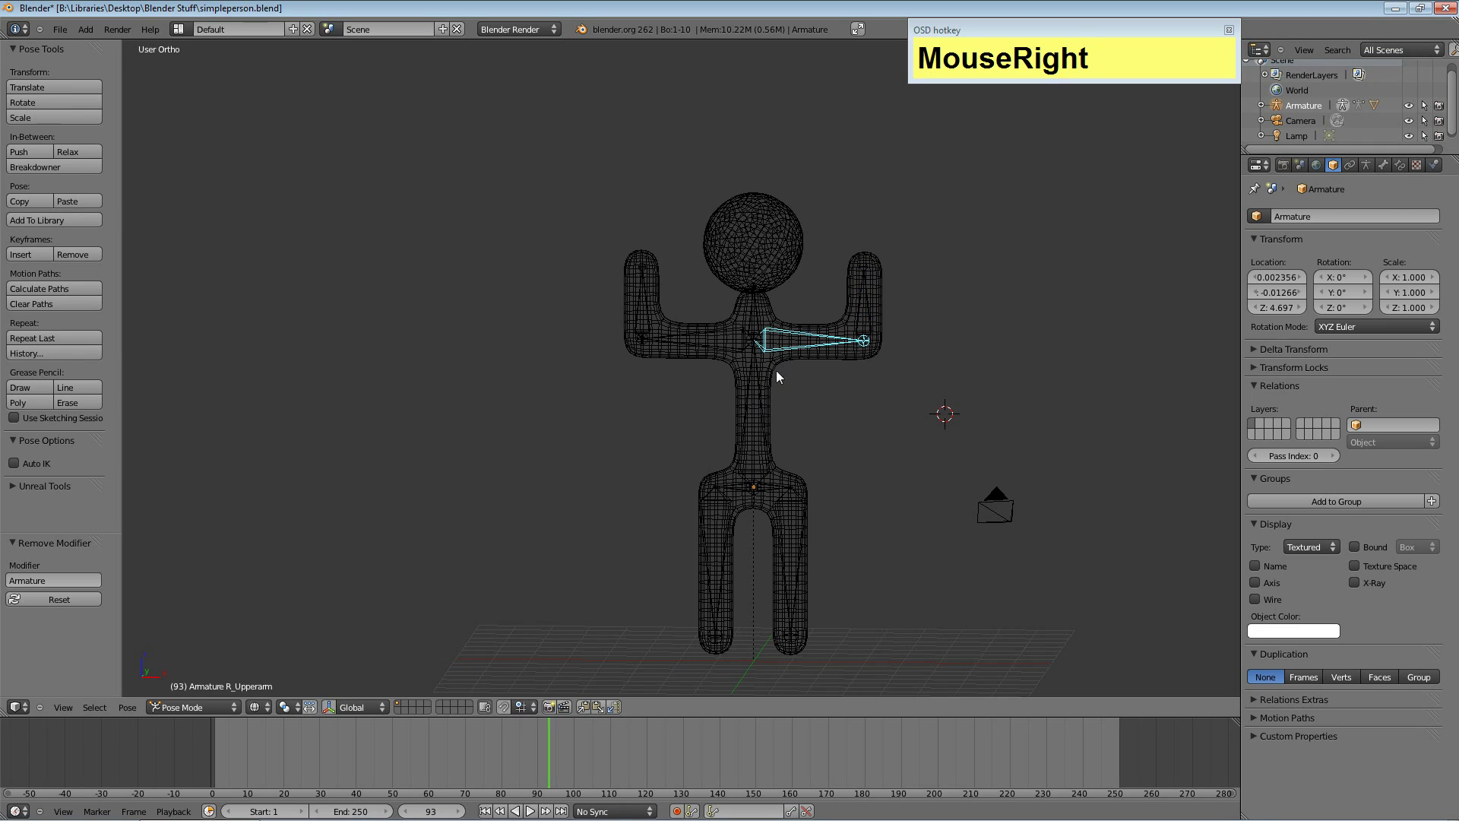
click(1290, 286)
right_click(873, 298)
key(r)
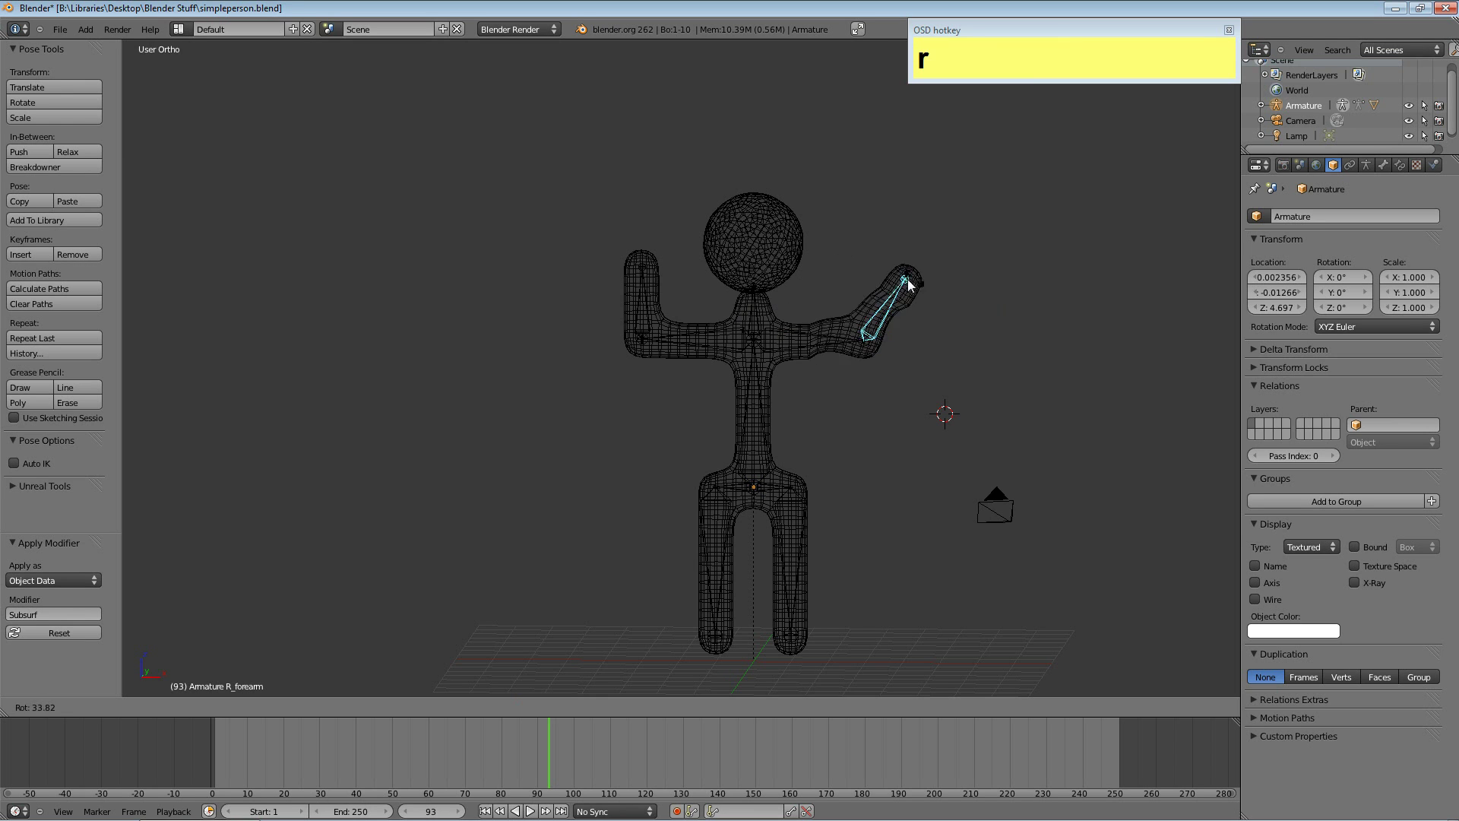
key(Escape)
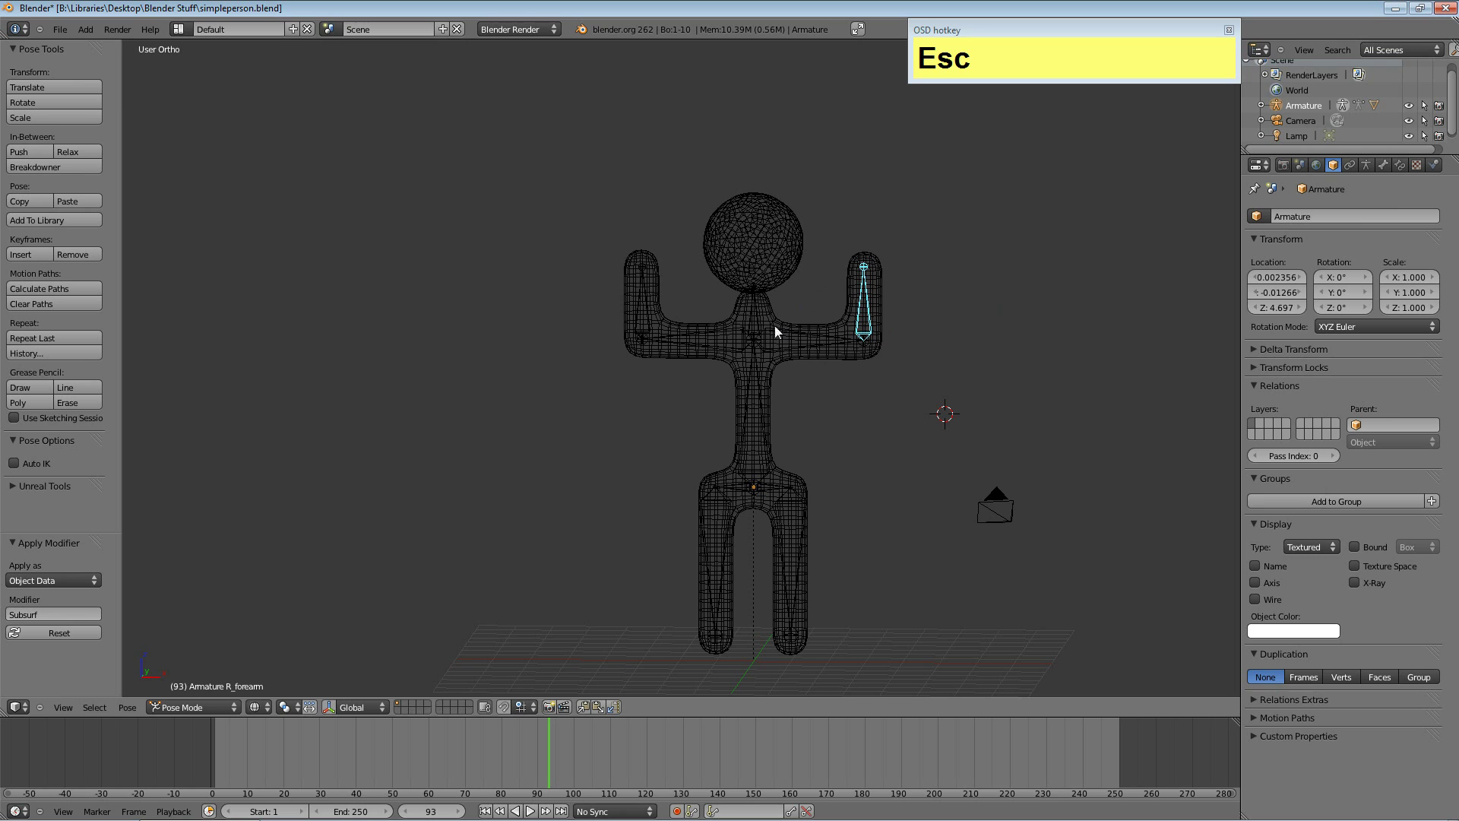
Test-rotate the left forearm and the right leg bones, cancelling both rotations.
right_click(647, 300)
key(r)
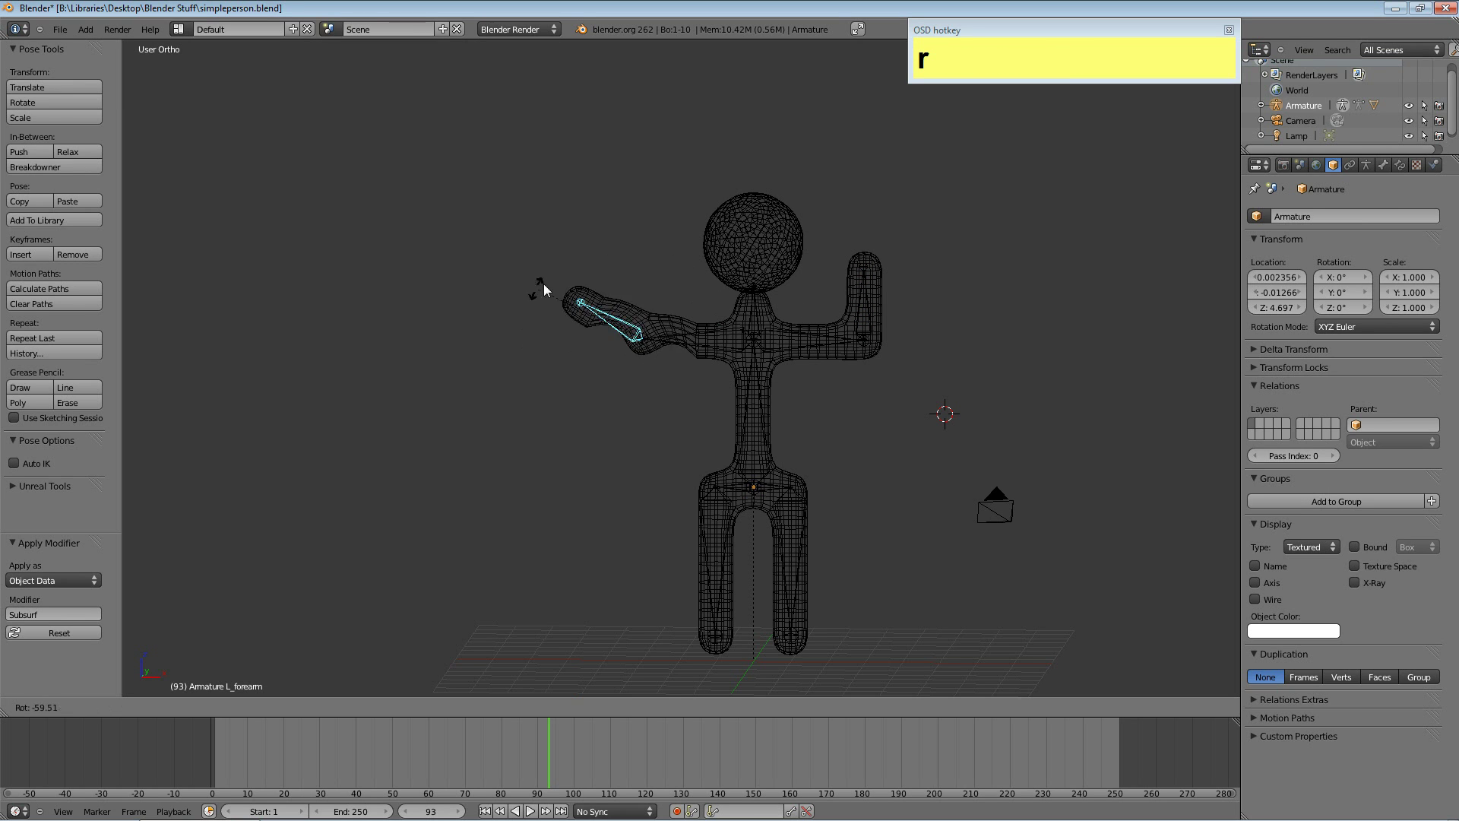
key(Escape)
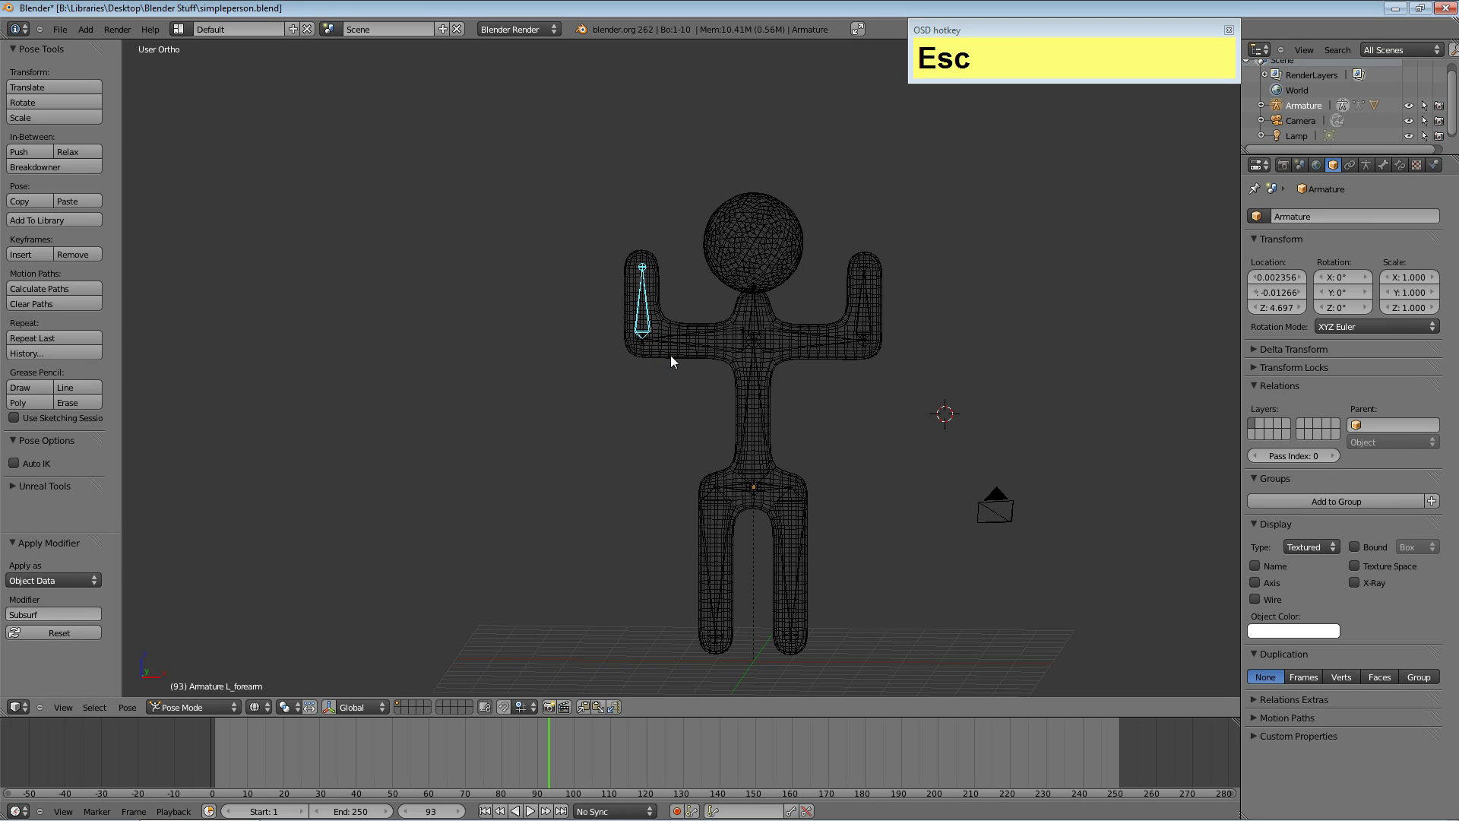
right_click(804, 516)
key(r)
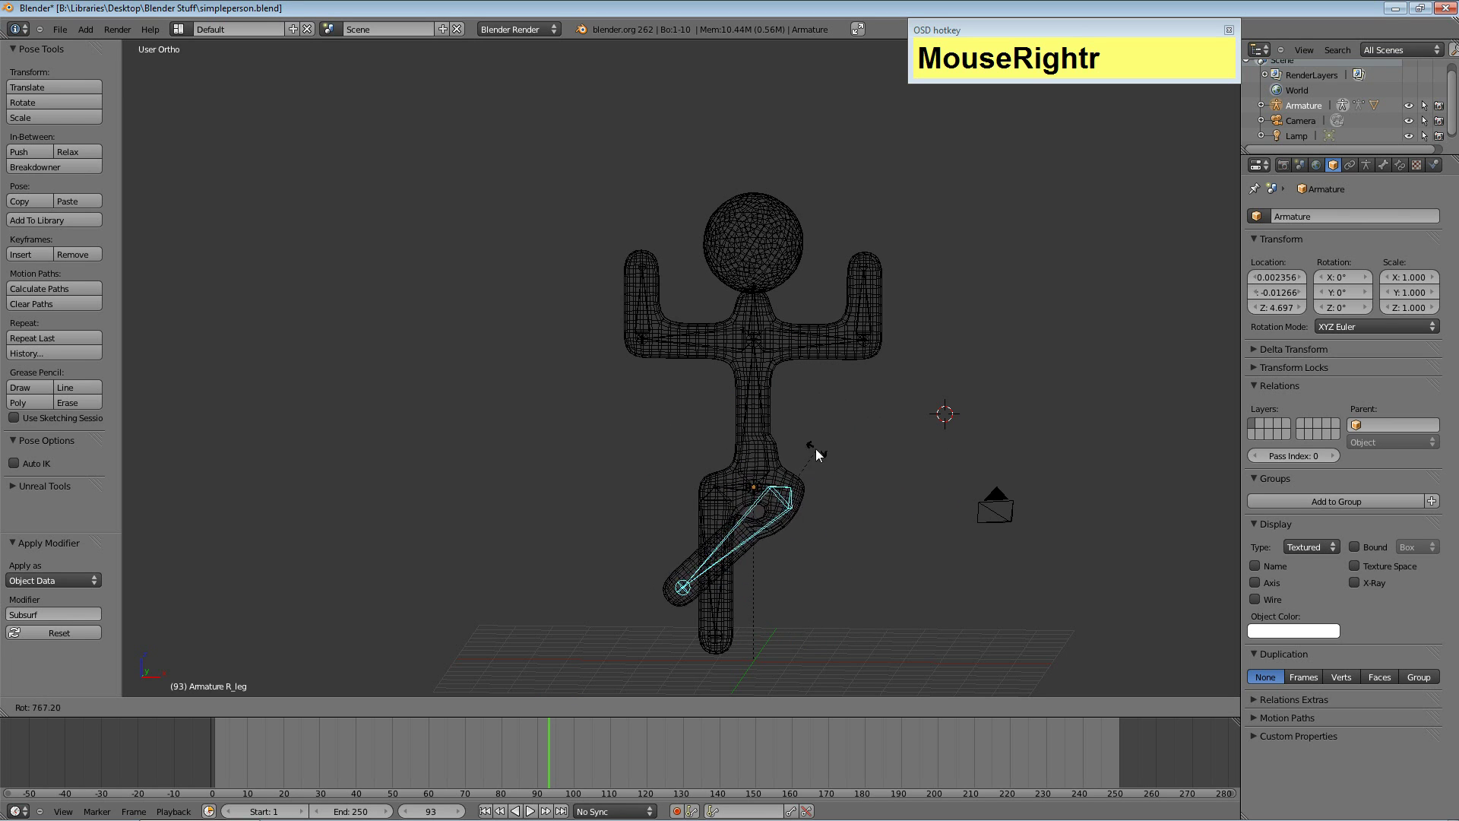
key(Escape)
Rotate both legs together and cancel, then begin rotating the right forearm for the wave.
right_click(728, 505)
key(shift+r)
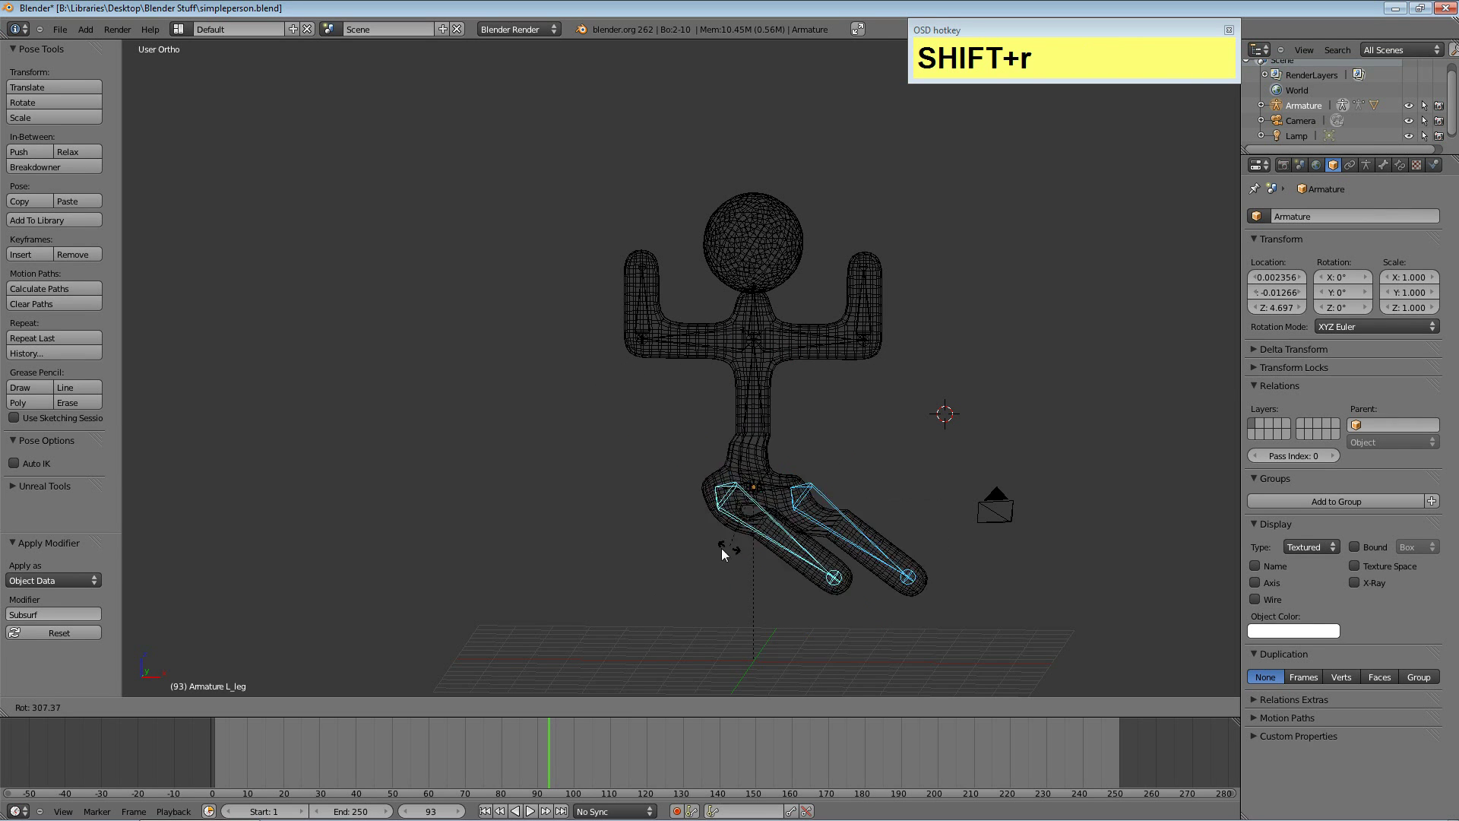
key(Escape)
right_click(868, 290)
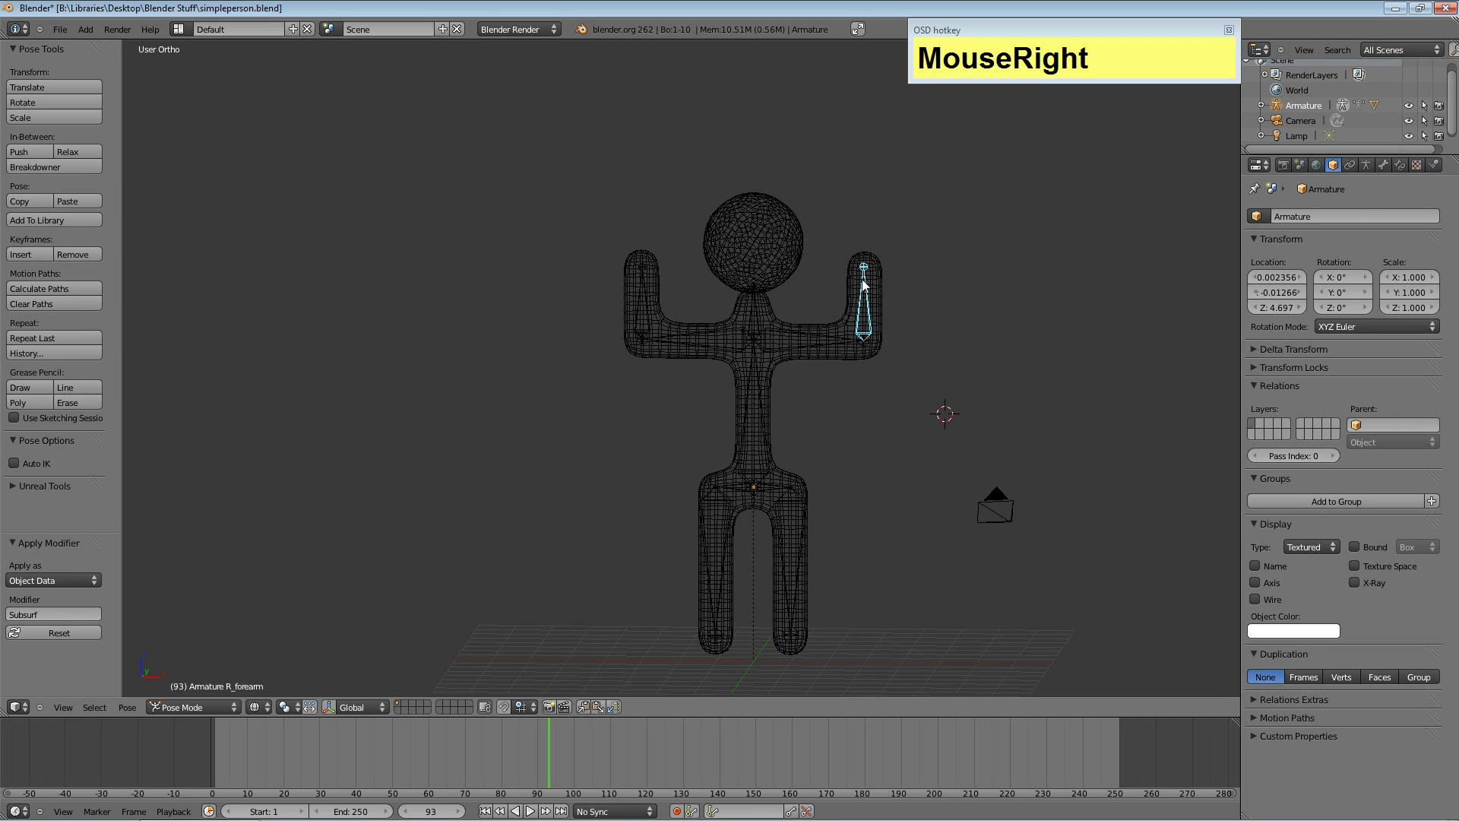
key(r)
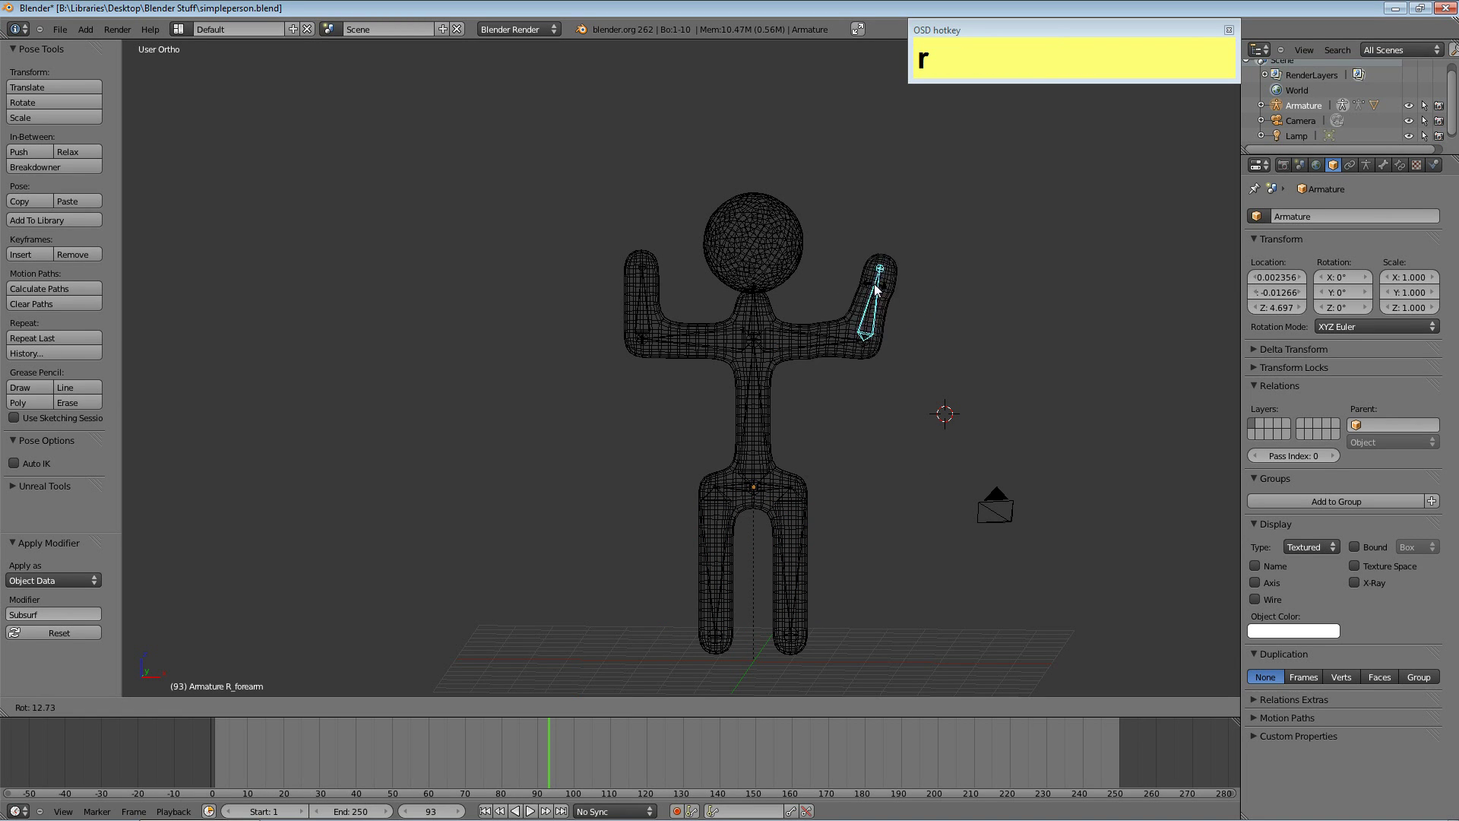